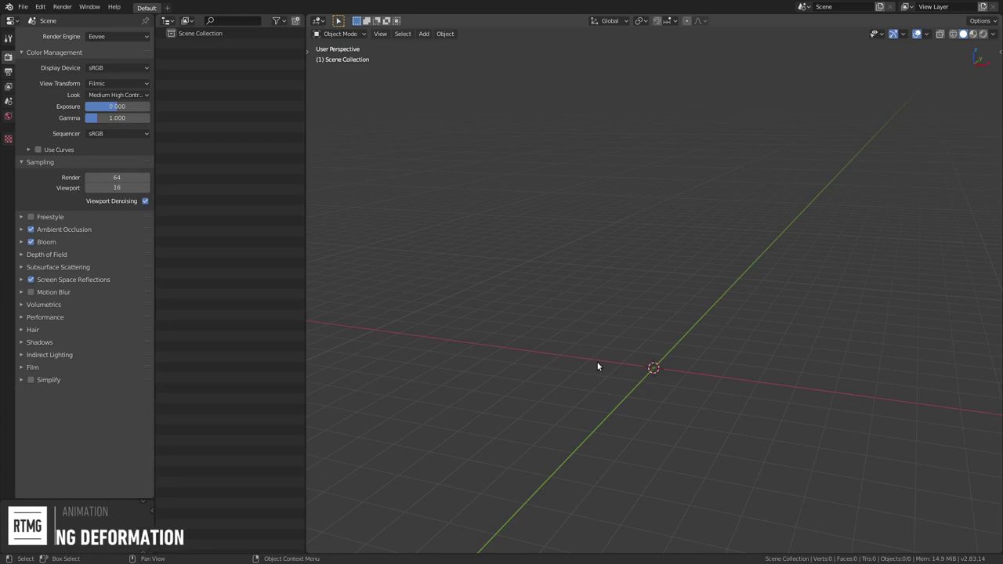
Step: Add a plane mesh and scale it down in Edit Mode to form one tile
{"action": "middle_click", "coordinate": [595, 360]}
{"action": "key", "text": "shift+a"}
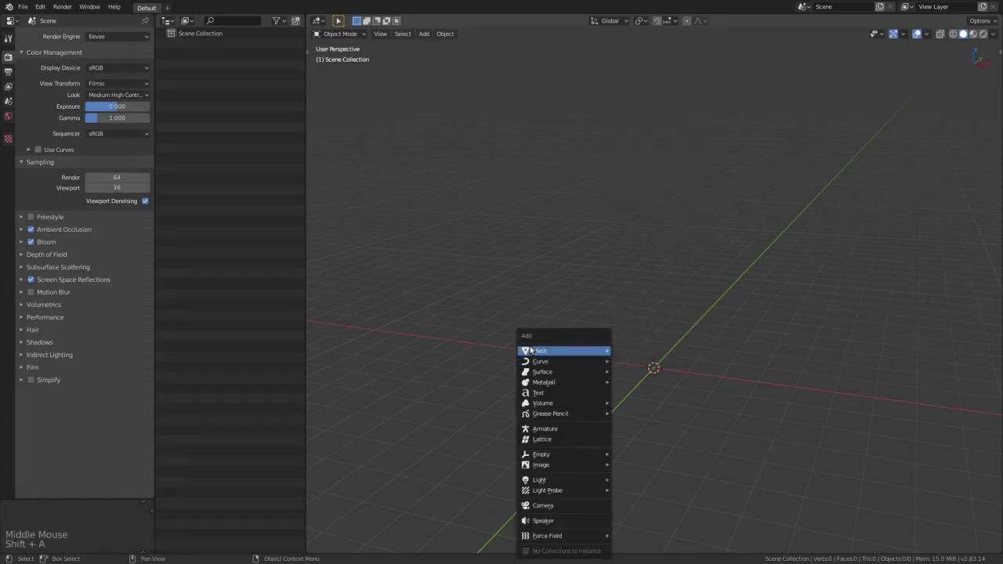
{"action": "middle_click", "coordinate": [588, 292]}
{"action": "key", "text": "Tab"}
{"action": "key", "text": "s"}
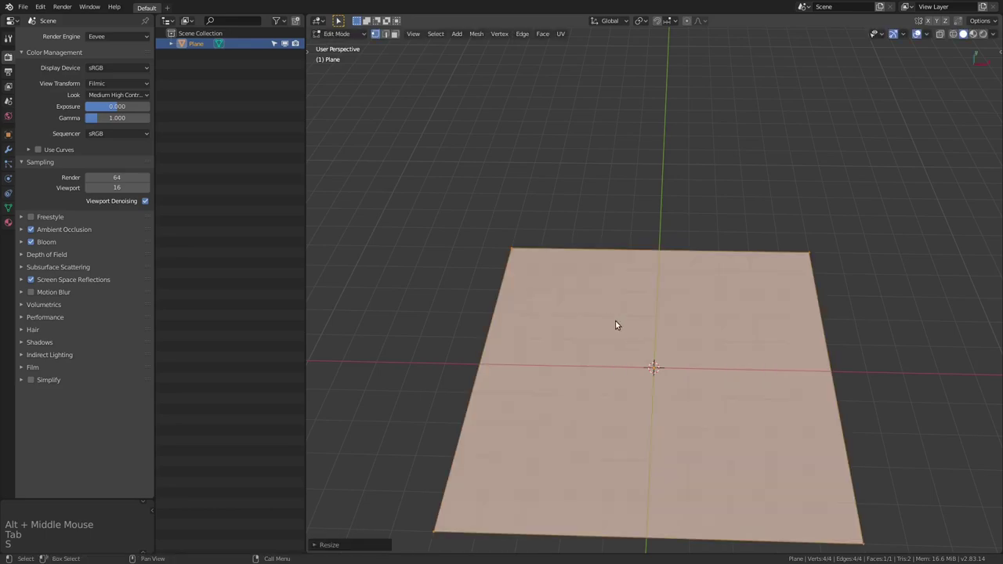
{"action": "scroll", "scroll_direction": "down", "scroll_amount": 3}
{"action": "middle_click", "coordinate": [680, 399]}
{"action": "middle_click", "coordinate": [670, 406]}
{"action": "middle_click", "coordinate": [696, 411]}
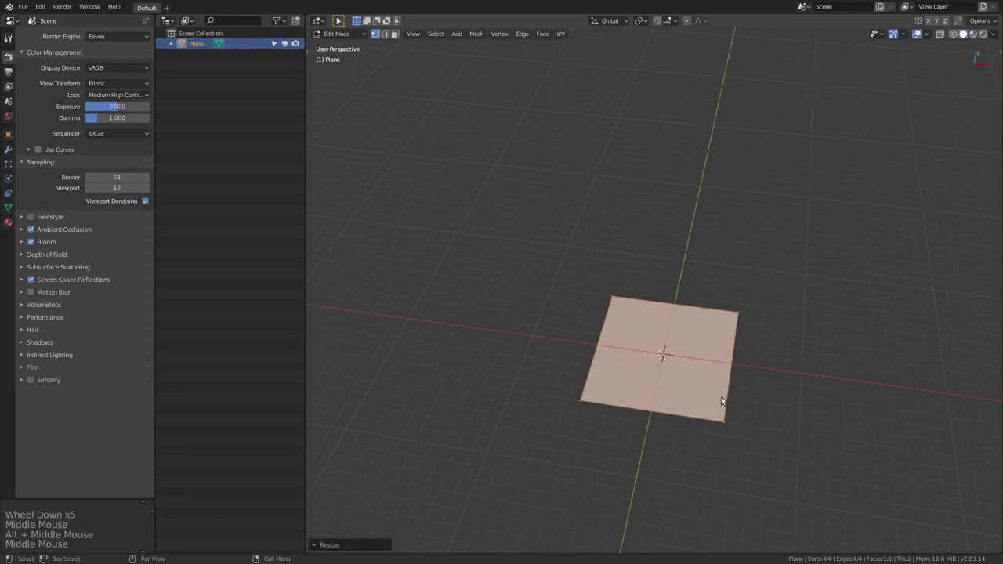
Step: Move the tile along X and duplicate it repeatedly to lay four tiles end to end
{"action": "key", "text": "g"}
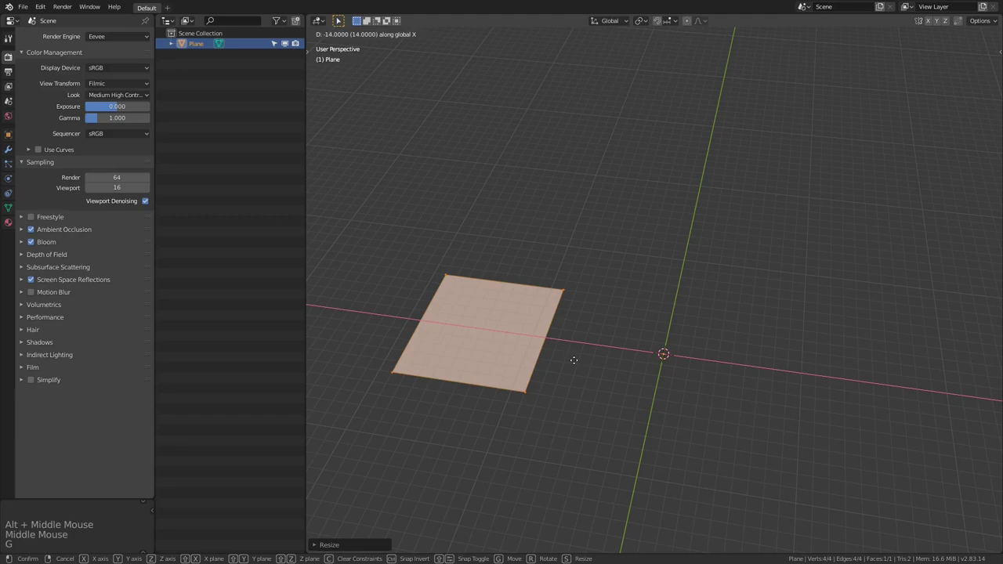
{"action": "middle_click", "coordinate": [578, 370]}
{"action": "key", "text": "shift+d"}
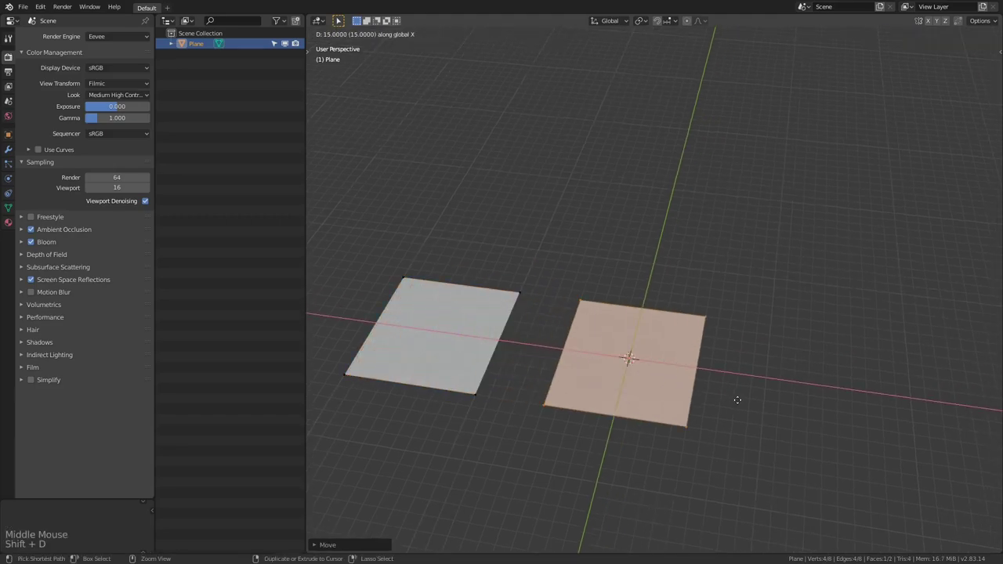
{"action": "middle_click", "coordinate": [696, 404]}
{"action": "key", "text": "shift+r"}
{"action": "key", "text": "shift+r"}
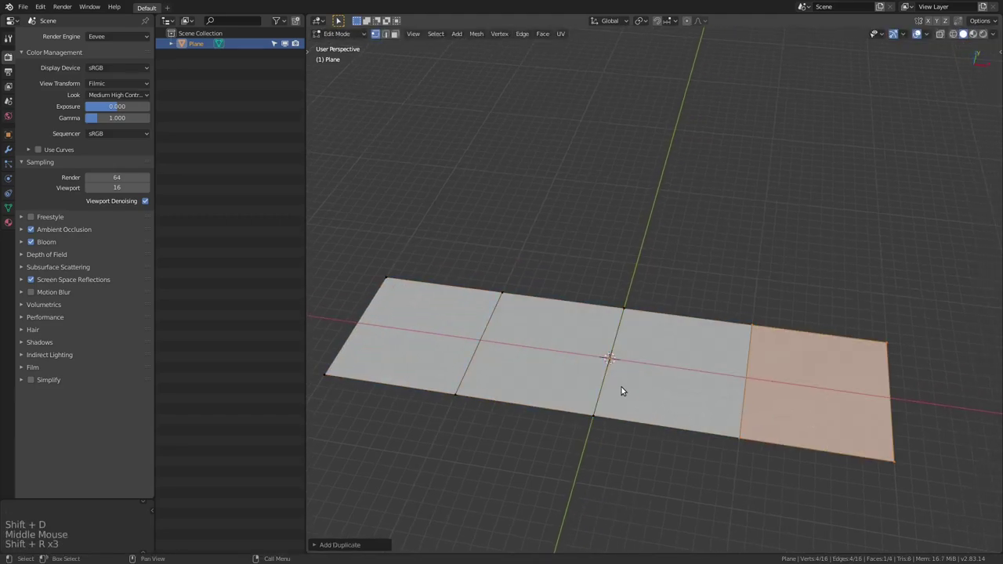
Step: Select the whole strip and merge the seam vertices by distance
{"action": "key", "text": "a"}
{"action": "key", "text": "m"}
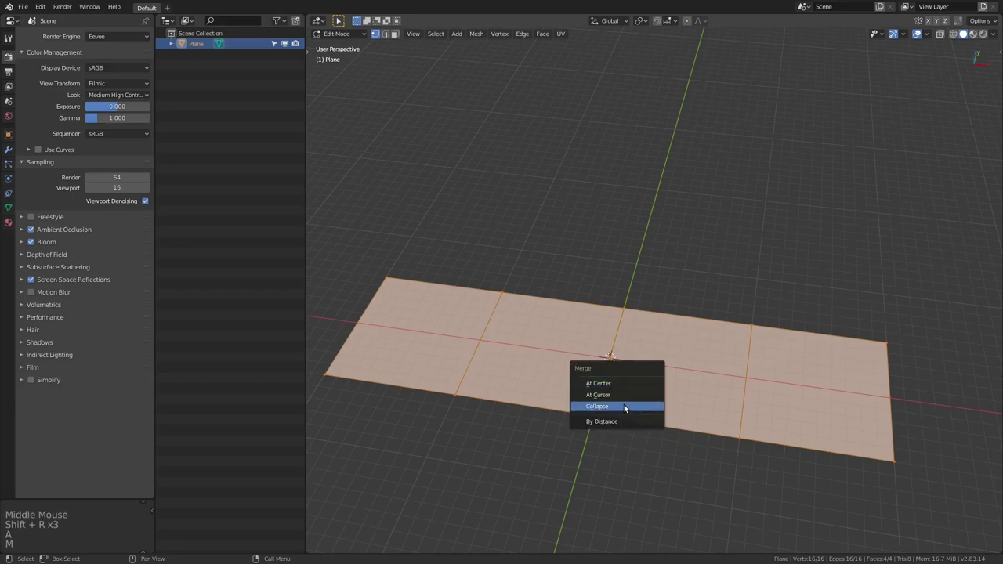
{"action": "middle_click", "coordinate": [593, 405]}
{"action": "middle_click", "coordinate": [631, 387]}
{"action": "key", "text": "Tab"}
{"action": "middle_click", "coordinate": [617, 394]}
{"action": "key", "text": "Tab"}
{"action": "middle_click", "coordinate": [605, 379]}
{"action": "right_click", "coordinate": [604, 377]}
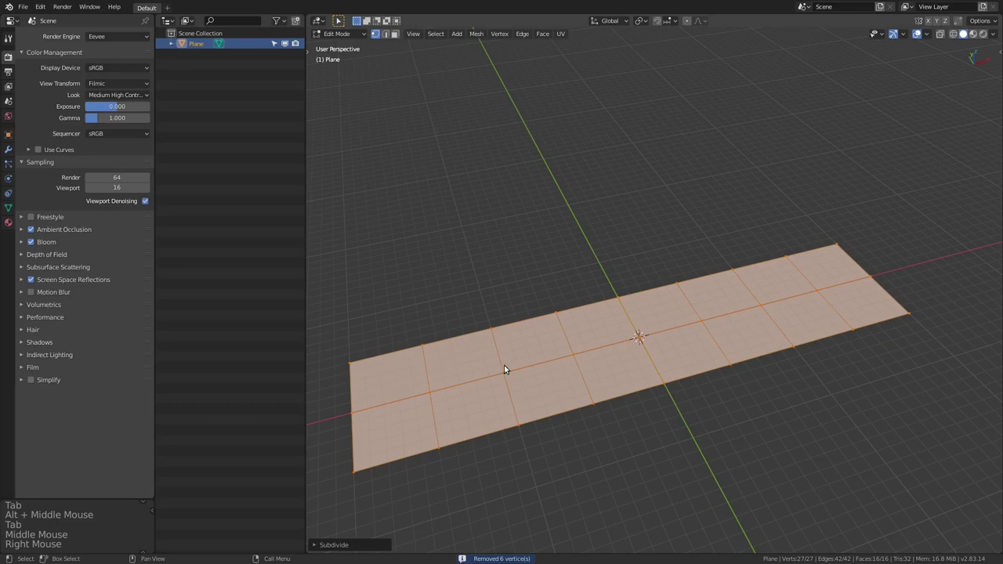
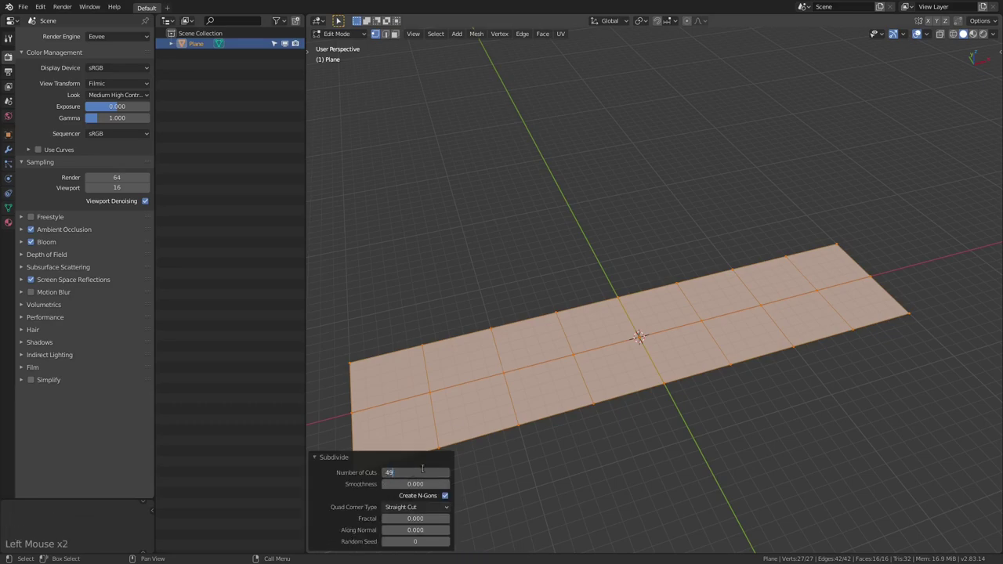
Step: Subdivide the strip with 49 cuts into about 10,000 faces and return to Object Mode
{"action": "left_click", "coordinate": [341, 459]}
{"action": "middle_click", "coordinate": [605, 420]}
{"action": "middle_click", "coordinate": [599, 412]}
{"action": "key", "text": "Tab"}
{"action": "middle_click", "coordinate": [744, 366]}
{"action": "middle_click", "coordinate": [731, 385]}
{"action": "scroll", "scroll_direction": "up", "scroll_amount": 3}
{"action": "middle_click", "coordinate": [655, 363]}
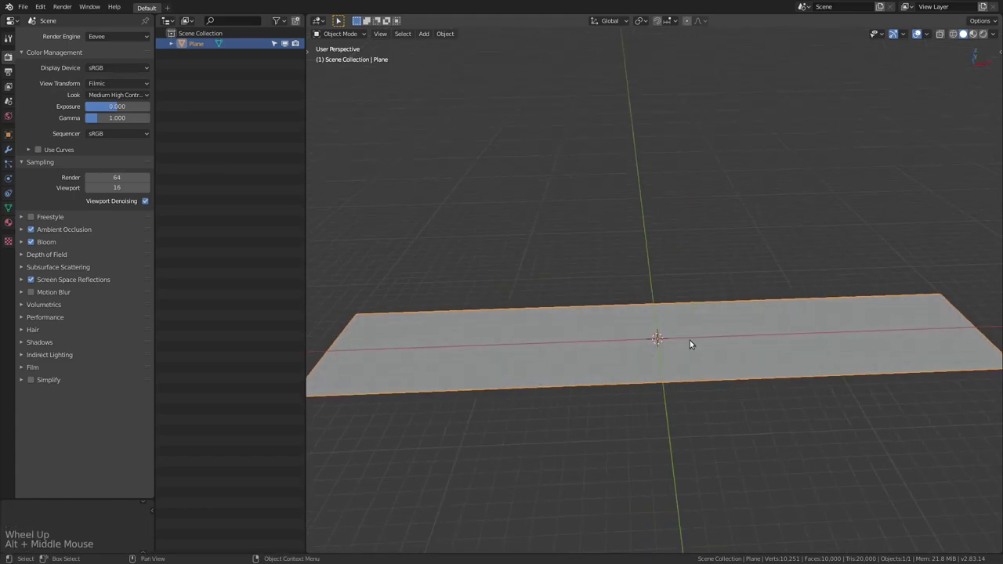
{"action": "middle_click", "coordinate": [684, 347]}
{"action": "middle_click", "coordinate": [657, 361]}
{"action": "scroll", "scroll_direction": "down", "scroll_amount": 3}
{"action": "middle_click", "coordinate": [601, 372]}
{"action": "middle_click", "coordinate": [639, 334]}
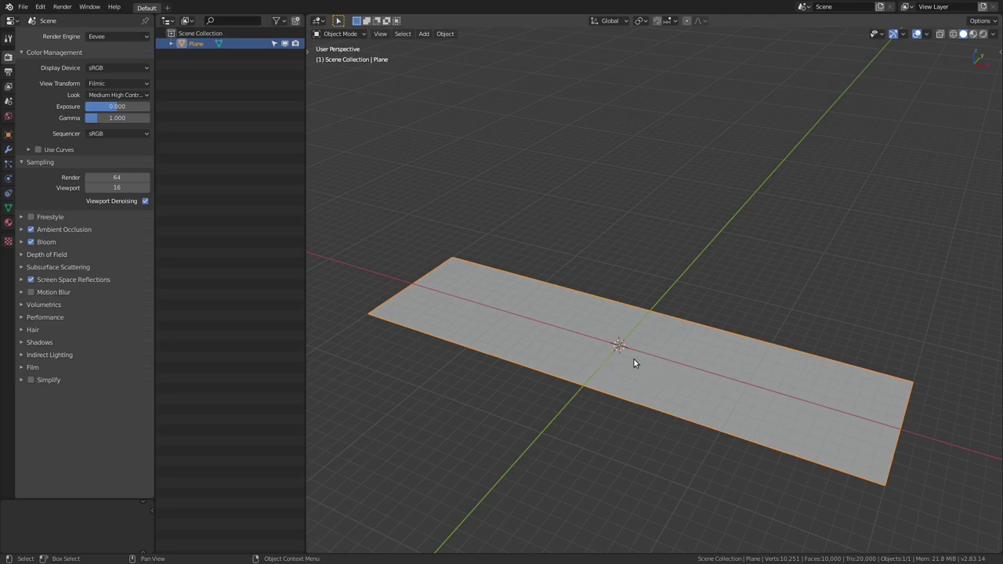
{"action": "middle_click", "coordinate": [626, 356]}
{"action": "scroll", "scroll_direction": "up", "scroll_amount": 3}
{"action": "middle_click", "coordinate": [595, 360]}
{"action": "middle_click", "coordinate": [621, 362]}
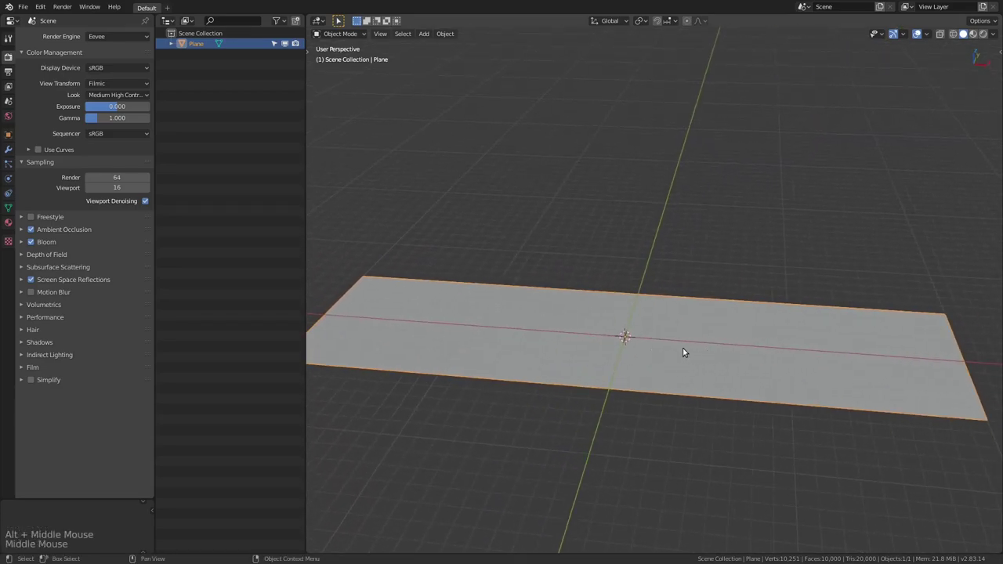
{"action": "middle_click", "coordinate": [697, 347]}
{"action": "scroll", "scroll_direction": "up", "scroll_amount": 3}
{"action": "middle_click", "coordinate": [695, 352]}
{"action": "middle_click", "coordinate": [641, 340]}
{"action": "middle_click", "coordinate": [610, 359]}
{"action": "middle_click", "coordinate": [665, 361]}
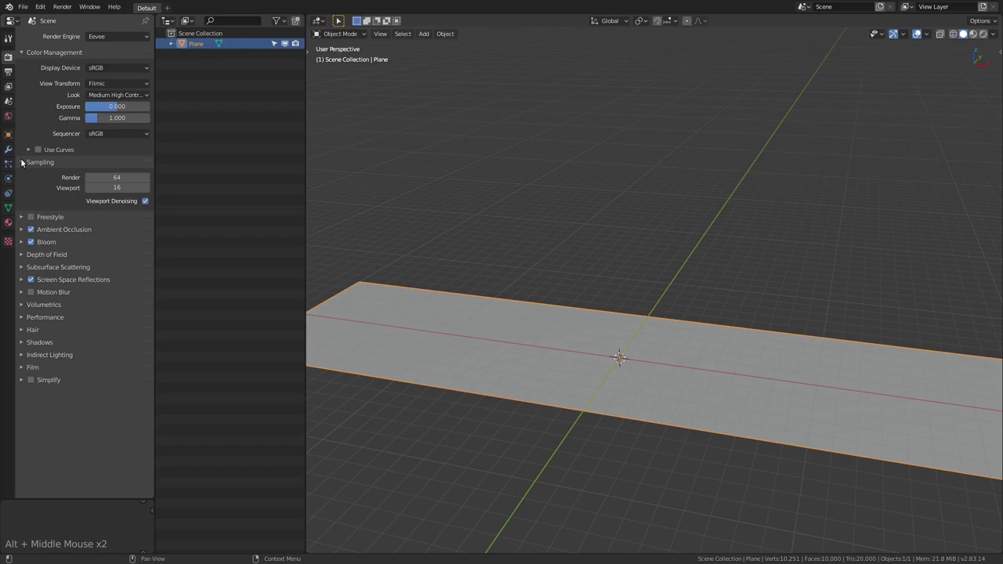
Step: Add a Vertex Weight Edit modifier to the strip
{"action": "left_click", "coordinate": [10, 154]}
{"action": "left_click", "coordinate": [113, 39]}
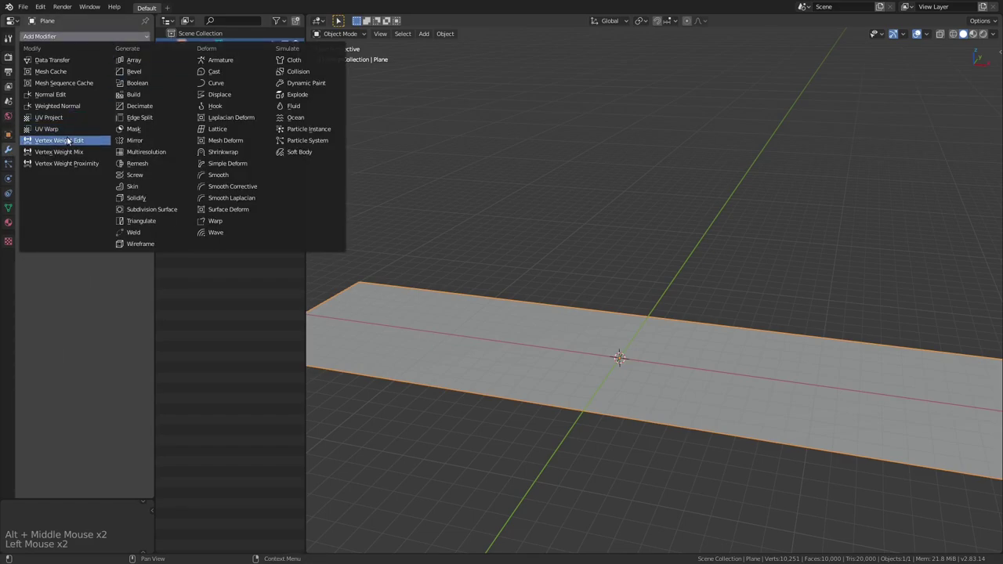
{"action": "middle_click", "coordinate": [565, 200]}
{"action": "left_click", "coordinate": [124, 79]}
Step: Create a vertex group named 'mask' and assign it to the weight-edit modifier
{"action": "left_click", "coordinate": [148, 132]}
{"action": "left_click", "coordinate": [9, 211]}
{"action": "left_click", "coordinate": [147, 69]}
{"action": "double_click", "coordinate": [60, 71]}
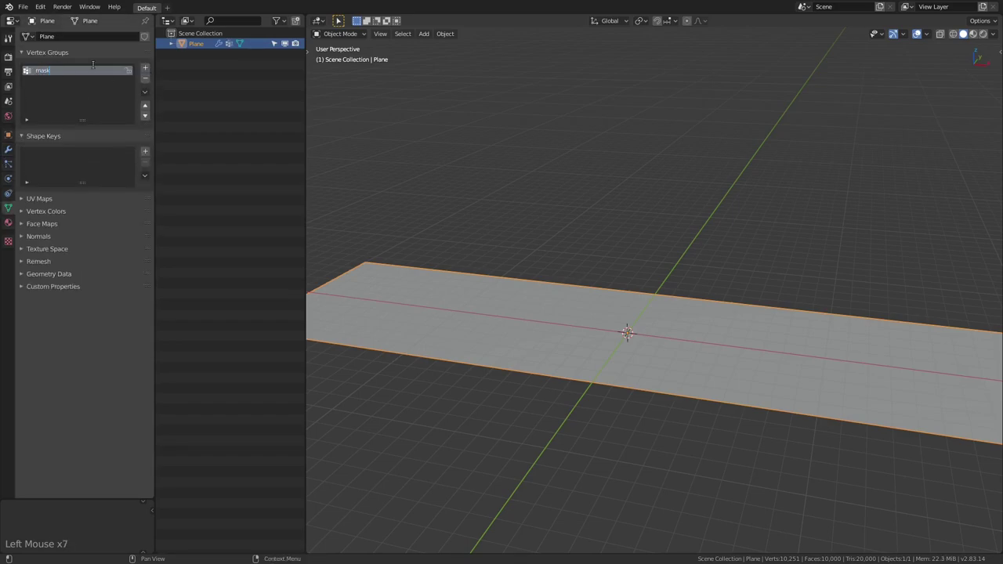
{"action": "left_click", "coordinate": [12, 149]}
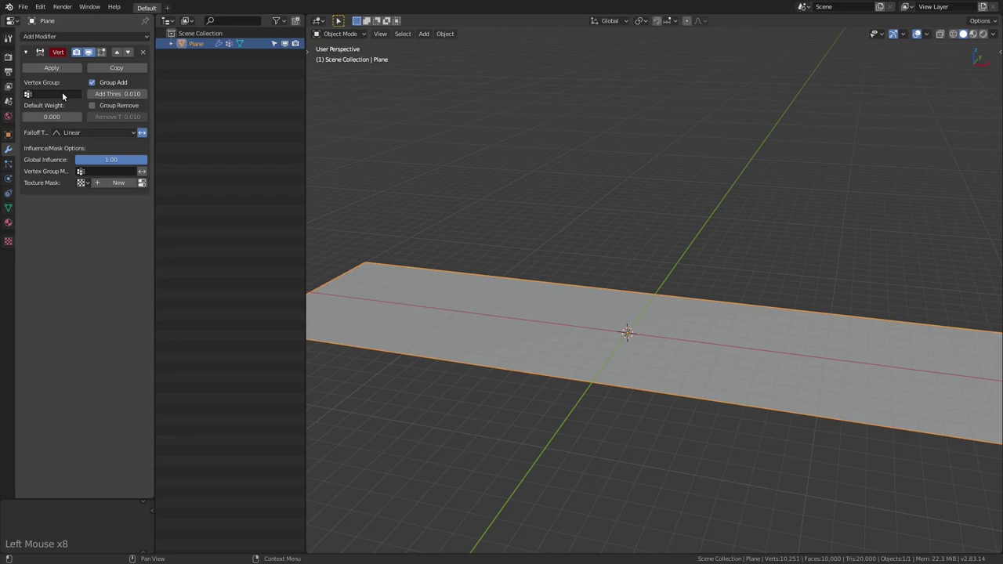
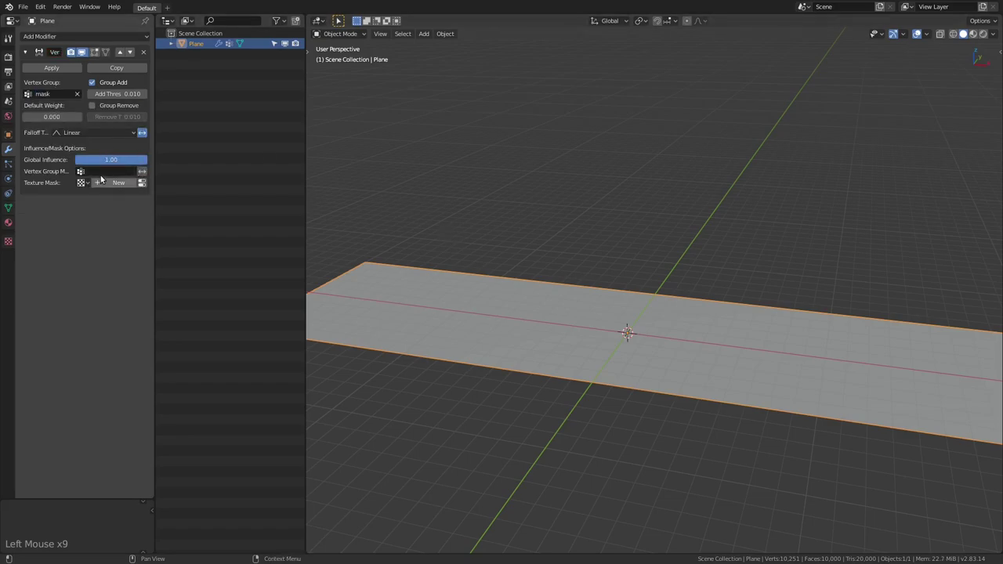
{"action": "left_click", "coordinate": [124, 189]}
Step: Mask the modifier with a new linear Blend texture named Wave Base
{"action": "left_click", "coordinate": [96, 173]}
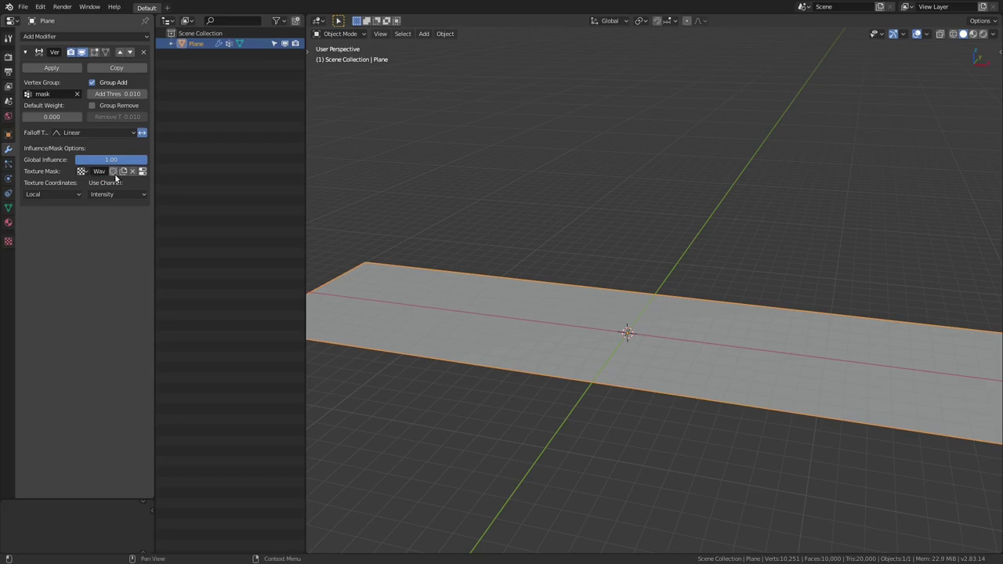
{"action": "left_click", "coordinate": [147, 174]}
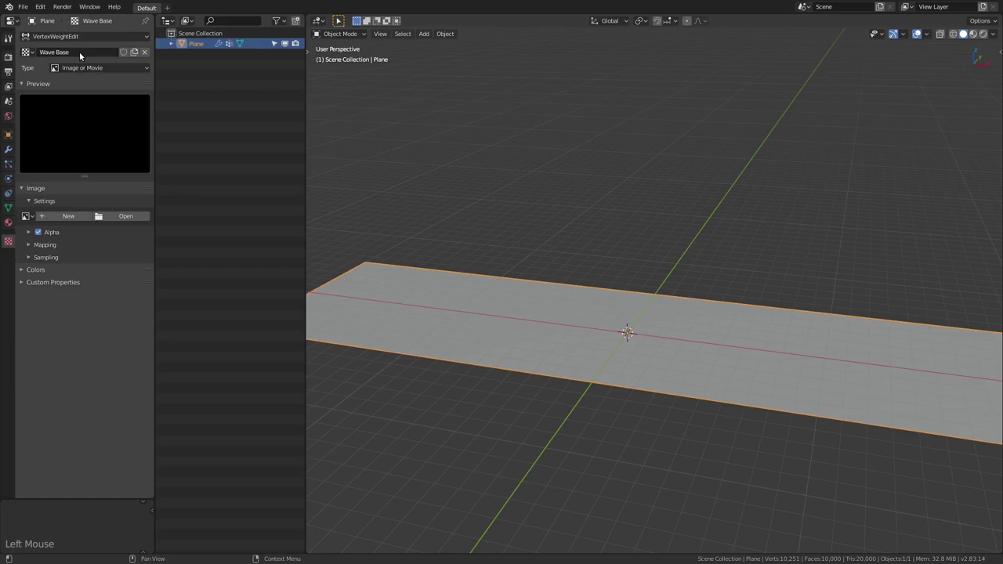
{"action": "left_click", "coordinate": [87, 67]}
Step: Add a Displace modifier limited to the mask vertex group, raising half the strip into a step
{"action": "middle_click", "coordinate": [554, 282]}
{"action": "left_click", "coordinate": [12, 157]}
{"action": "left_click", "coordinate": [84, 34]}
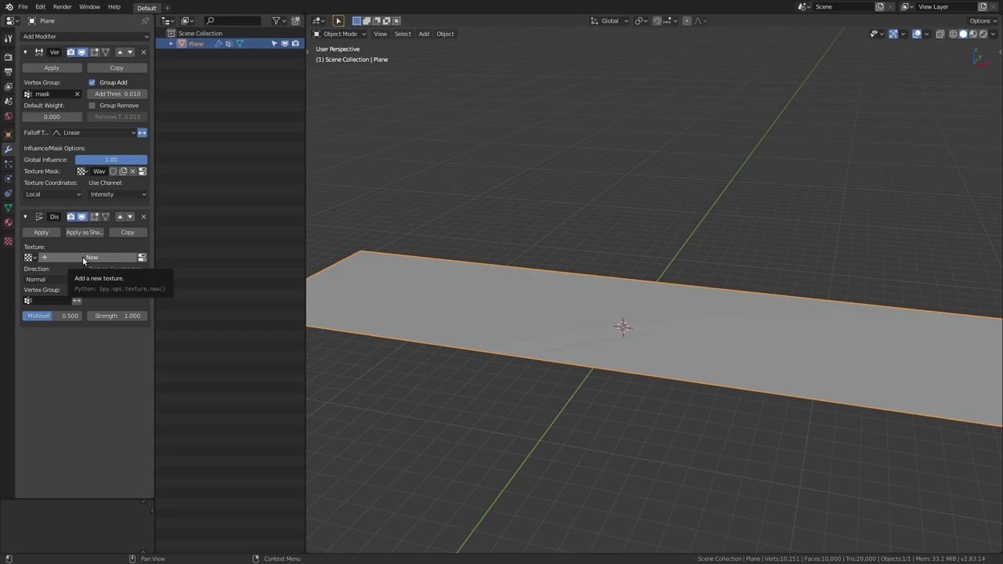
{"action": "left_click", "coordinate": [51, 304]}
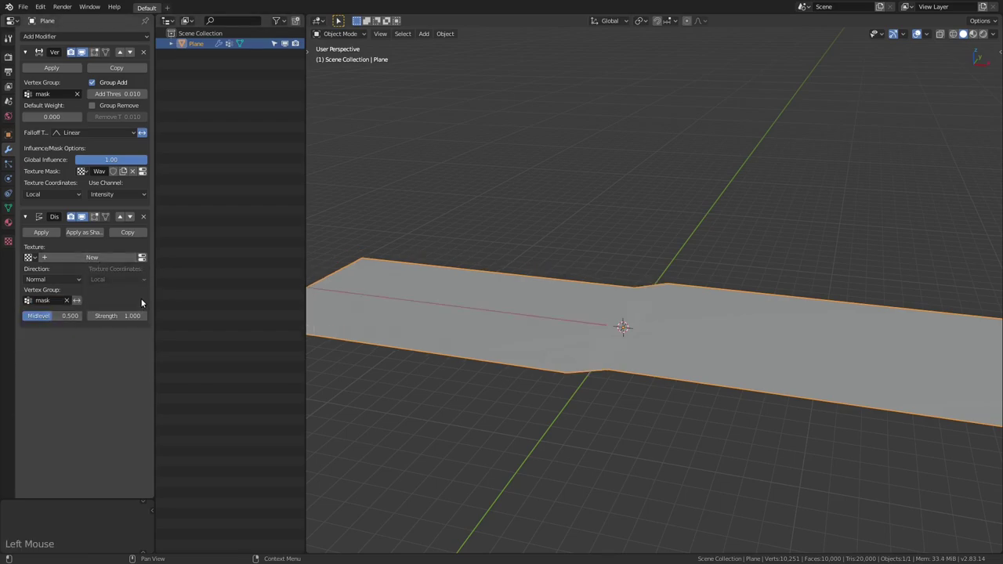
{"action": "middle_click", "coordinate": [551, 301]}
Step: Rename the mask vertex group to 'wave' in the mesh data settings
{"action": "left_click", "coordinate": [15, 211]}
{"action": "left_click", "coordinate": [51, 76]}
{"action": "double_click", "coordinate": [51, 73]}
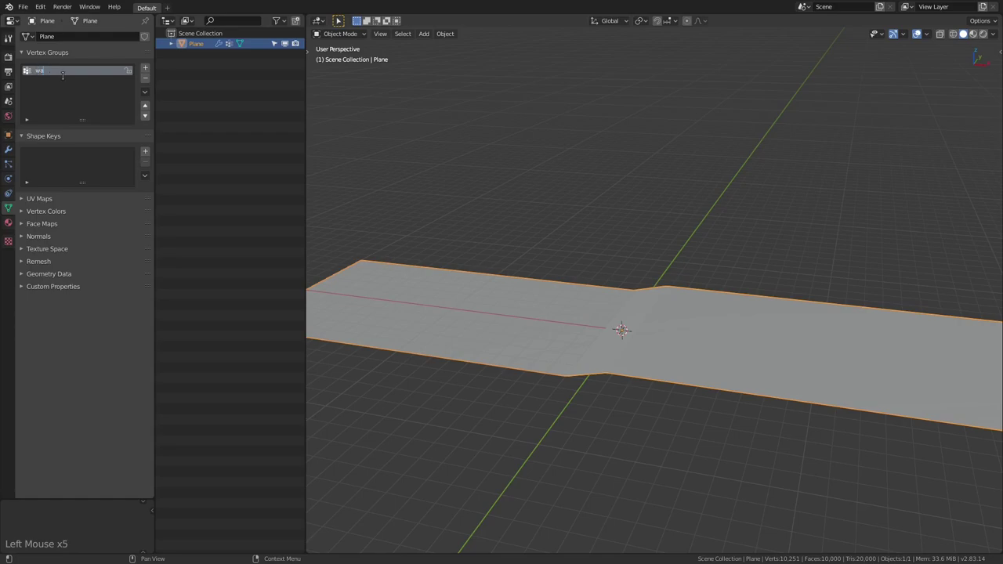
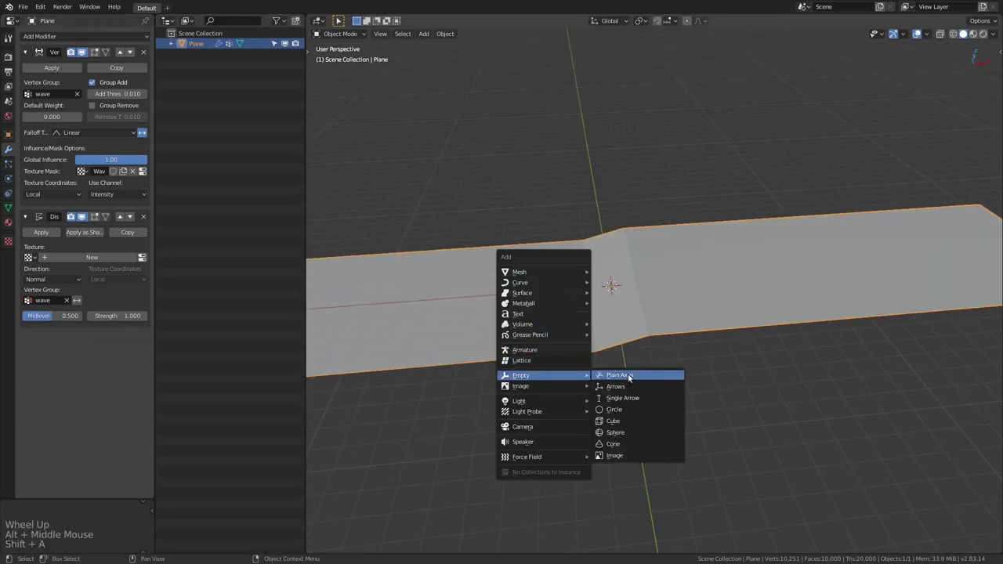
Step: Add a plain-axes empty named CTRL.Wave and rename the strip MESH.Ocean
{"action": "middle_click", "coordinate": [643, 332]}
{"action": "middle_click", "coordinate": [640, 336]}
{"action": "middle_click", "coordinate": [623, 316]}
{"action": "double_click", "coordinate": [210, 49]}
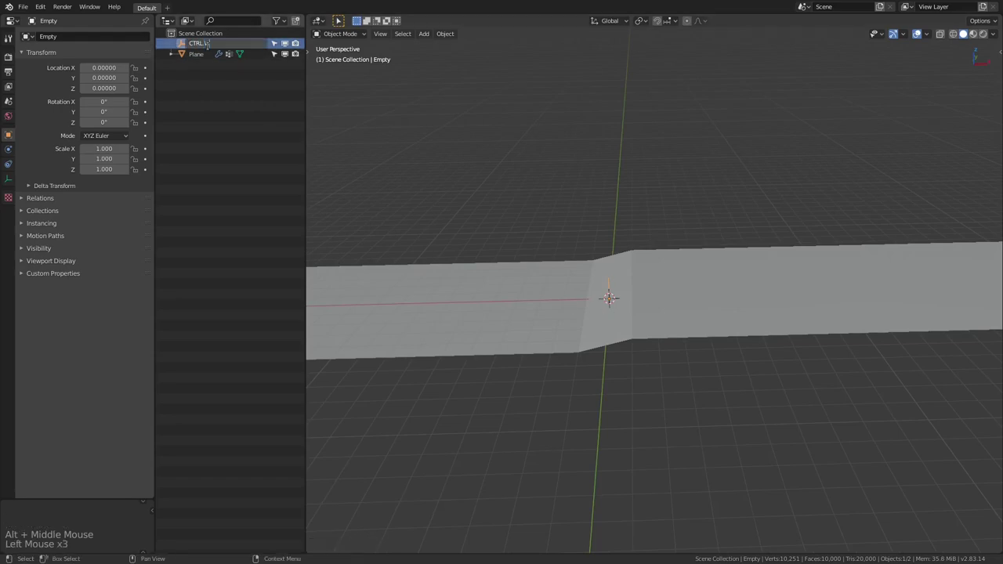
{"action": "double_click", "coordinate": [196, 58]}
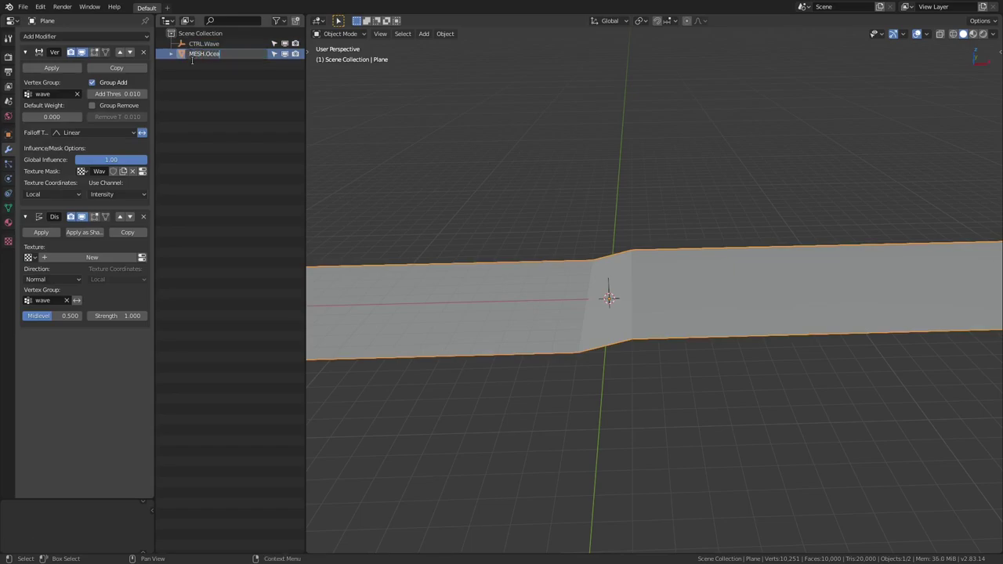
Step: Select the ocean strip again and show its modifier settings
{"action": "middle_click", "coordinate": [762, 216]}
{"action": "scroll", "scroll_direction": "up", "scroll_amount": 3}
{"action": "middle_click", "coordinate": [632, 269]}
{"action": "left_click", "coordinate": [618, 285]}
{"action": "left_click", "coordinate": [616, 291]}
{"action": "middle_click", "coordinate": [628, 286]}
{"action": "left_click", "coordinate": [651, 314]}
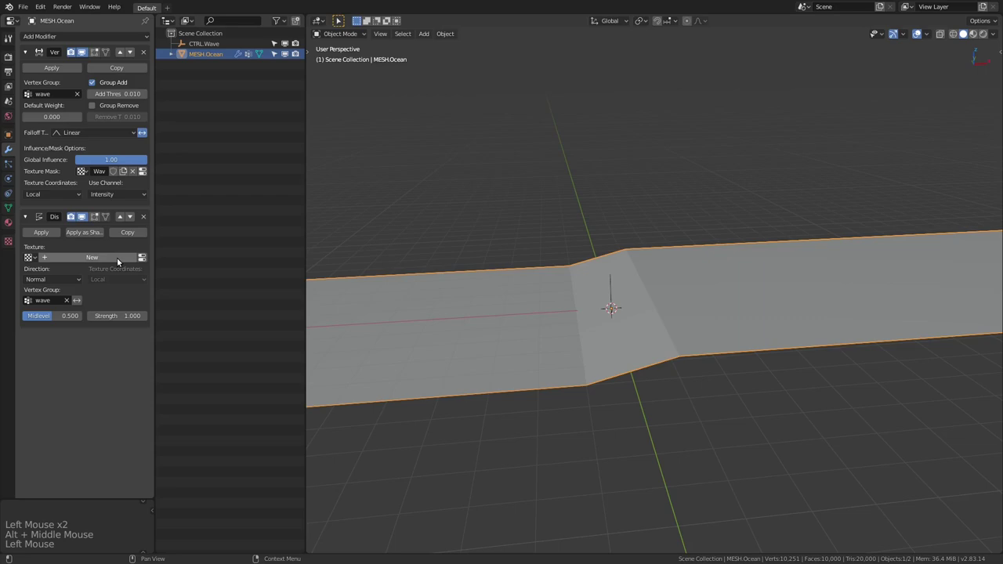
Step: Map the wave mask texture to Object coordinates driven by CTRL.Wave
{"action": "left_click", "coordinate": [62, 191]}
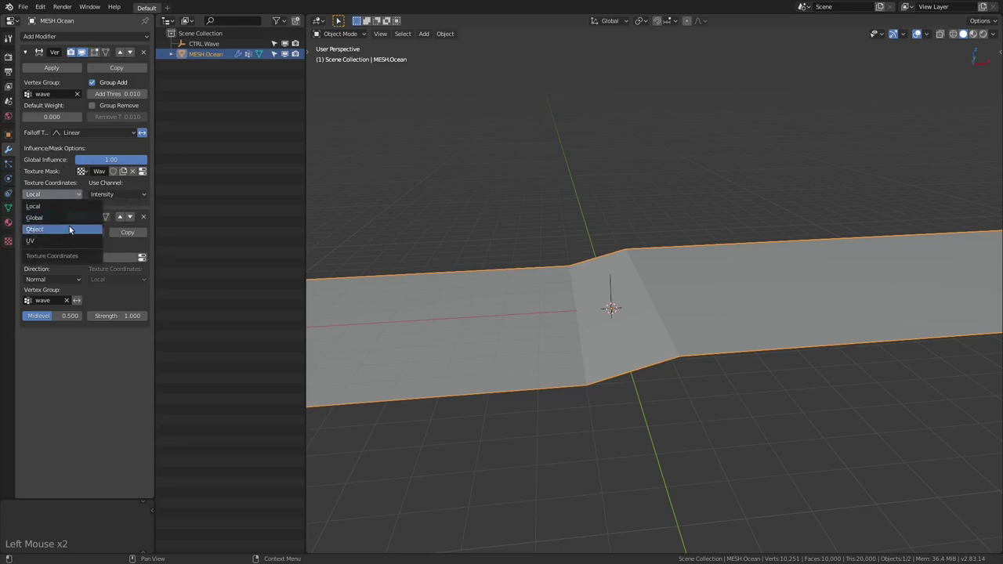
{"action": "left_click", "coordinate": [98, 208]}
{"action": "middle_click", "coordinate": [549, 291]}
{"action": "middle_click", "coordinate": [543, 289]}
{"action": "middle_click", "coordinate": [525, 288]}
{"action": "left_click", "coordinate": [604, 292]}
Step: Grab CTRL.Wave along X to test the wave sliding, then reselect the ocean mesh
{"action": "left_click", "coordinate": [601, 299]}
{"action": "middle_click", "coordinate": [639, 300]}
{"action": "key", "text": "g"}
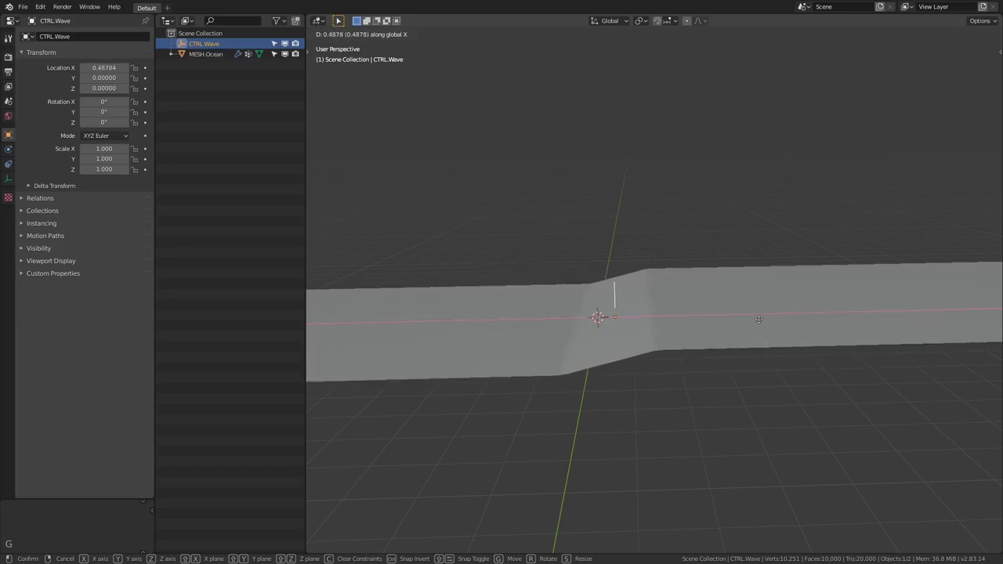
{"action": "middle_click", "coordinate": [717, 304]}
{"action": "scroll", "scroll_direction": "down", "scroll_amount": 3}
{"action": "middle_click", "coordinate": [654, 328]}
{"action": "middle_click", "coordinate": [689, 326]}
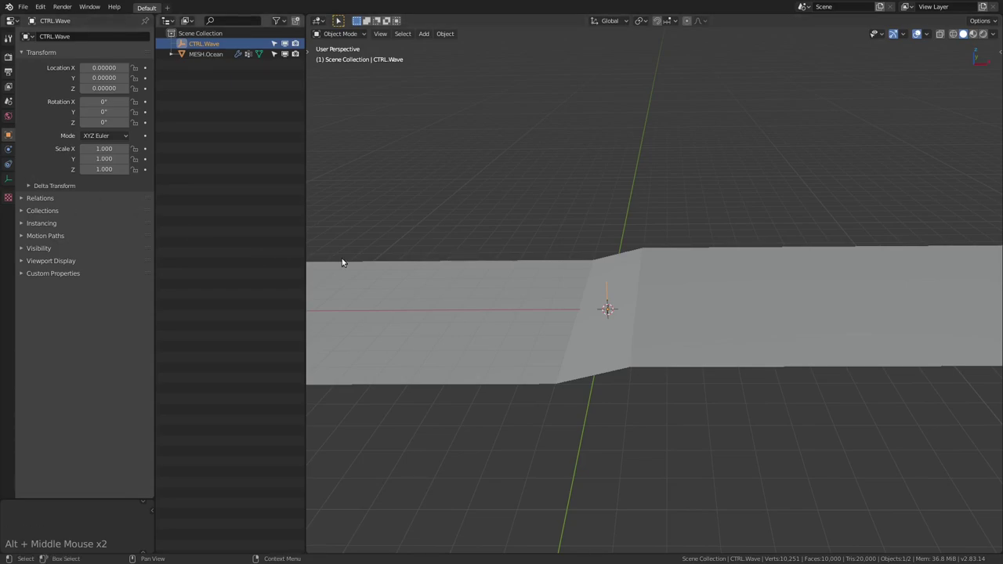
{"action": "left_click", "coordinate": [492, 281]}
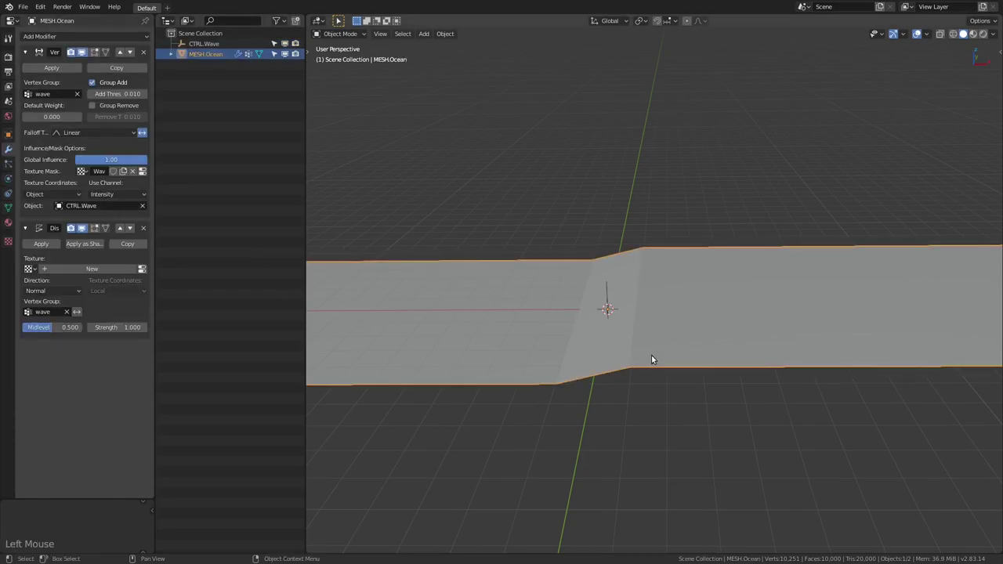
Step: Set the Wave Base ramp ends black and add a white middle stop centred at 0.5
{"action": "left_click", "coordinate": [147, 170]}
{"action": "left_click", "coordinate": [42, 235]}
{"action": "left_click", "coordinate": [45, 338]}
{"action": "left_click", "coordinate": [28, 337]}
{"action": "left_click", "coordinate": [135, 389]}
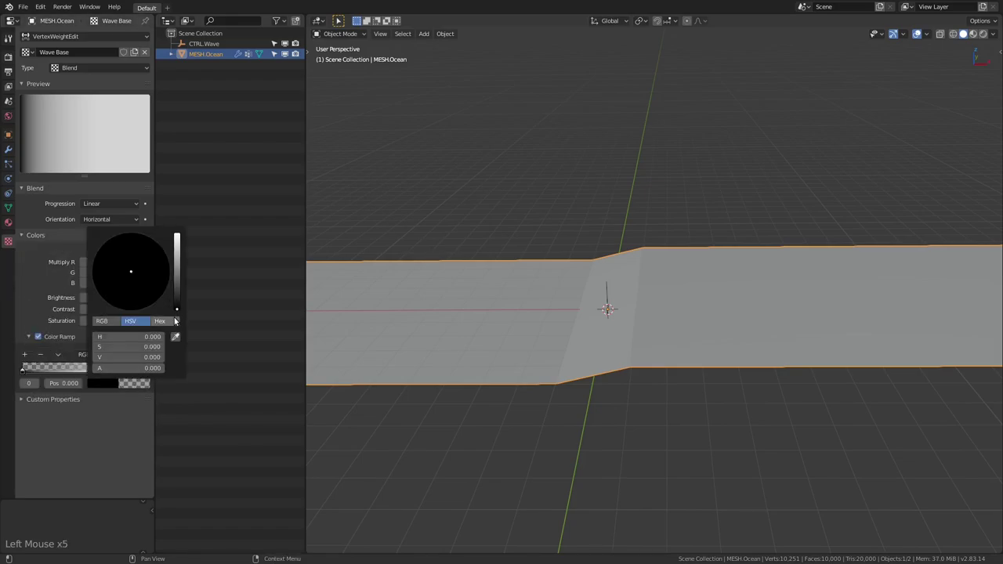
{"action": "left_click", "coordinate": [140, 369]}
{"action": "double_click", "coordinate": [118, 370]}
{"action": "left_click", "coordinate": [141, 383]}
{"action": "middle_click", "coordinate": [501, 278]}
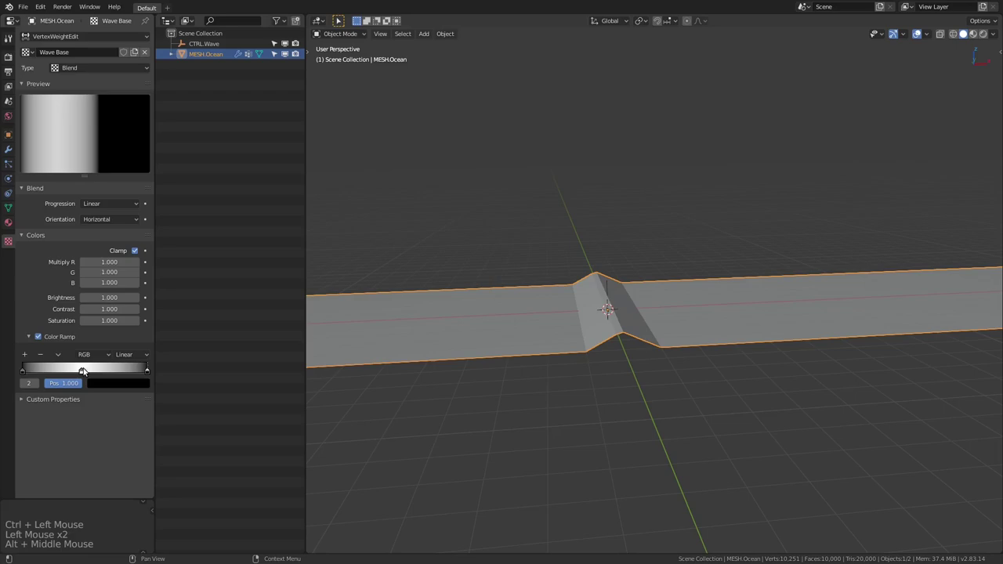
{"action": "left_click", "coordinate": [90, 370]}
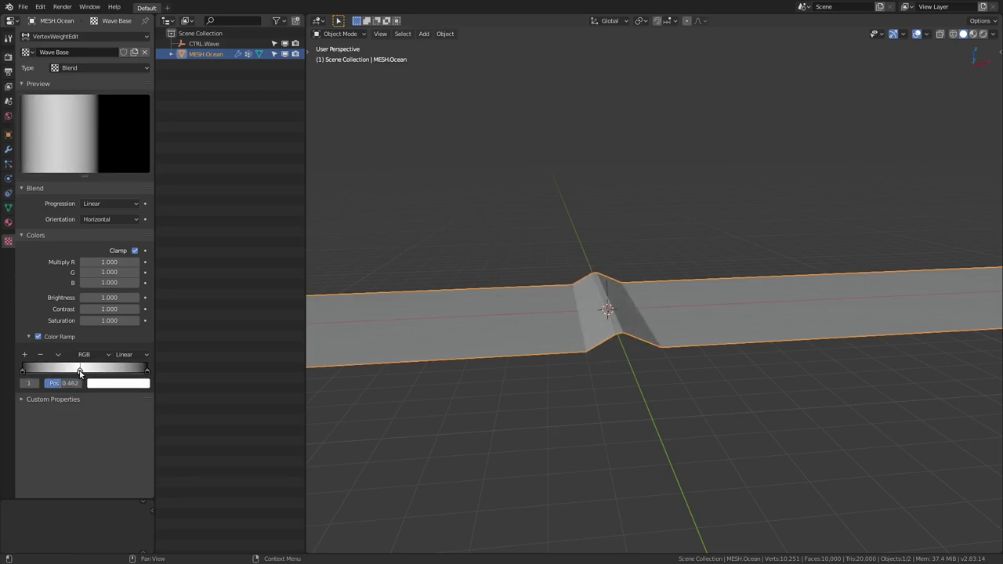
{"action": "left_click", "coordinate": [67, 387]}
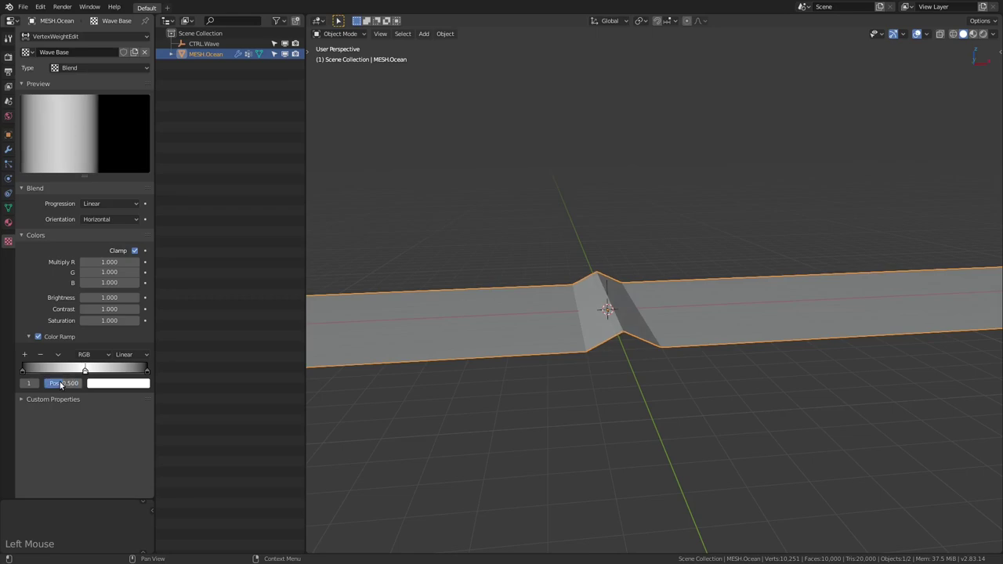
Step: Switch the colour ramp interpolation to Ease for a smooth rounded wave peak
{"action": "middle_click", "coordinate": [620, 346]}
{"action": "scroll", "scroll_direction": "up", "scroll_amount": 3}
{"action": "middle_click", "coordinate": [576, 321]}
{"action": "middle_click", "coordinate": [592, 321]}
{"action": "middle_click", "coordinate": [526, 351]}
{"action": "middle_click", "coordinate": [587, 367]}
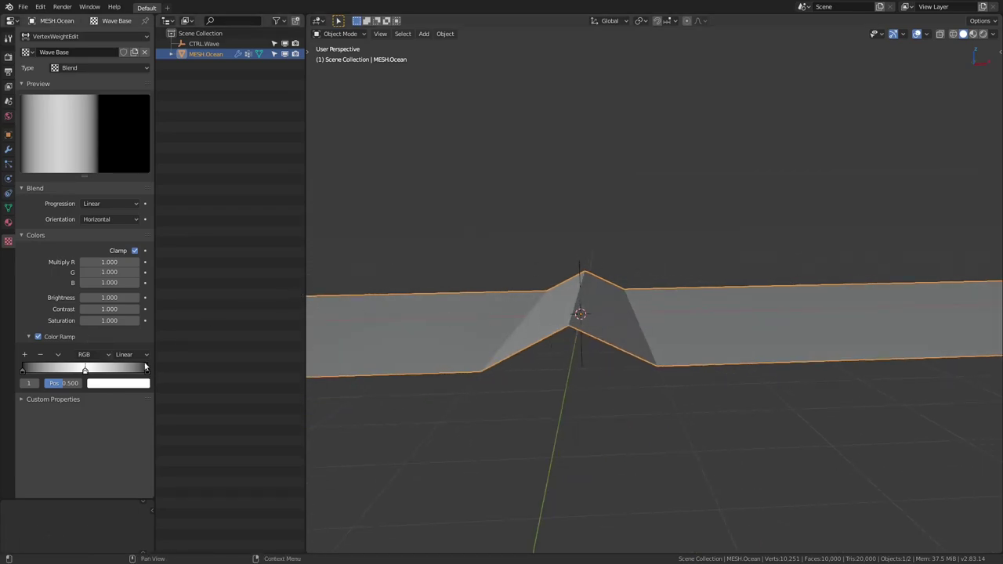
{"action": "left_click", "coordinate": [130, 359]}
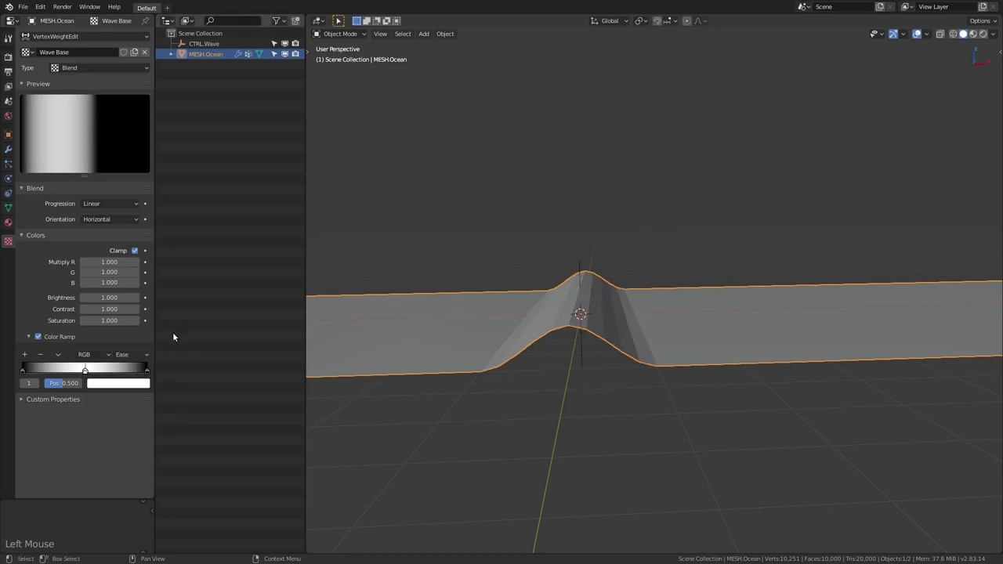
{"action": "middle_click", "coordinate": [570, 339]}
{"action": "middle_click", "coordinate": [553, 348]}
{"action": "middle_click", "coordinate": [515, 336]}
Step: Set the Displace modifier's Midlevel to 0.000 so the flat ocean stays level
{"action": "left_click", "coordinate": [10, 158]}
{"action": "right_click", "coordinate": [542, 318]}
{"action": "middle_click", "coordinate": [525, 323]}
{"action": "middle_click", "coordinate": [507, 316]}
{"action": "scroll", "scroll_direction": "down", "scroll_amount": 3}
{"action": "middle_click", "coordinate": [484, 325]}
{"action": "left_click", "coordinate": [63, 328]}
{"action": "middle_click", "coordinate": [567, 283]}
{"action": "middle_click", "coordinate": [599, 330]}
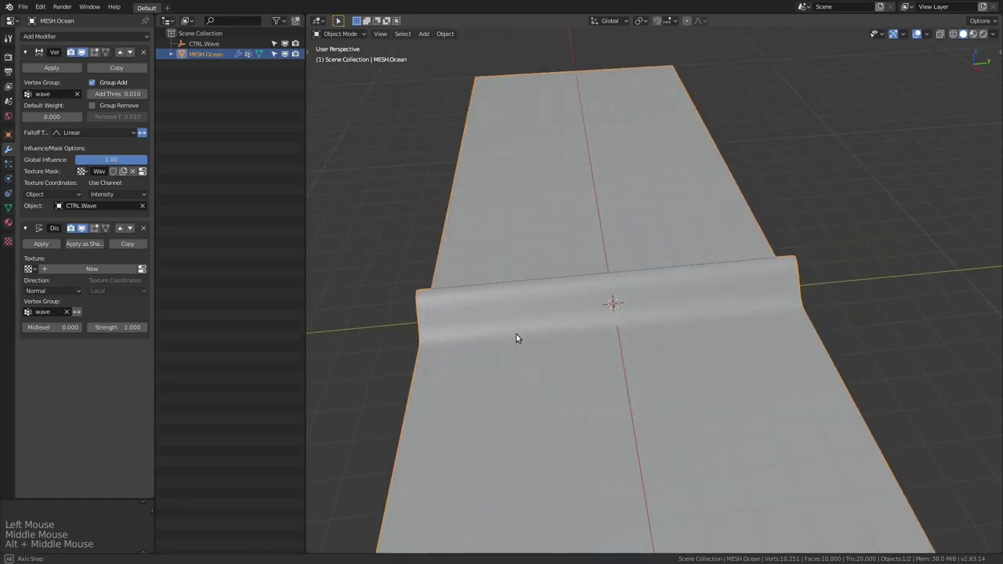
{"action": "middle_click", "coordinate": [571, 316]}
{"action": "middle_click", "coordinate": [600, 328]}
Step: Collapse and reopen the modifier panels and check the wave crest from front view
{"action": "left_click", "coordinate": [29, 55]}
{"action": "left_click", "coordinate": [24, 70]}
{"action": "middle_click", "coordinate": [609, 277]}
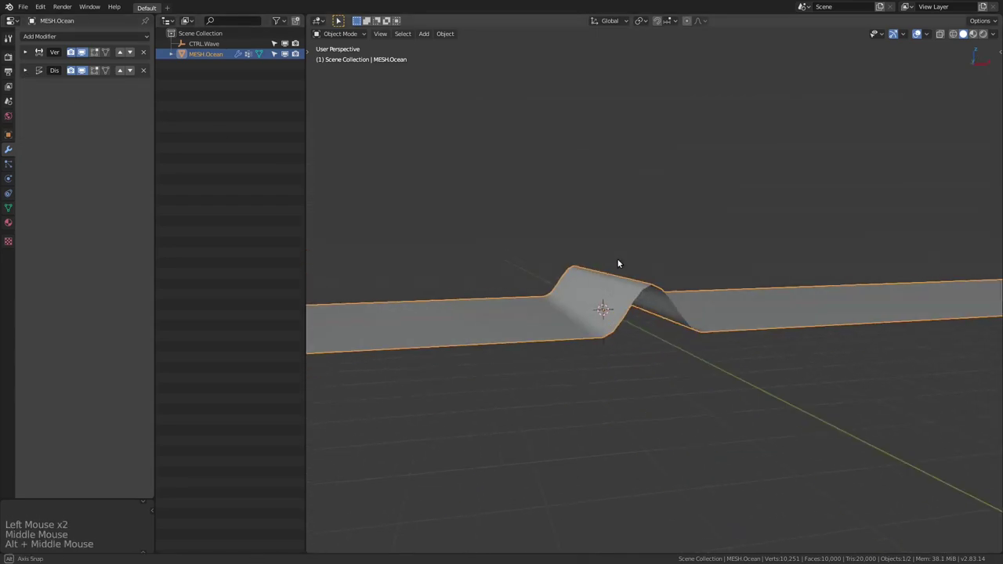
{"action": "middle_click", "coordinate": [609, 302]}
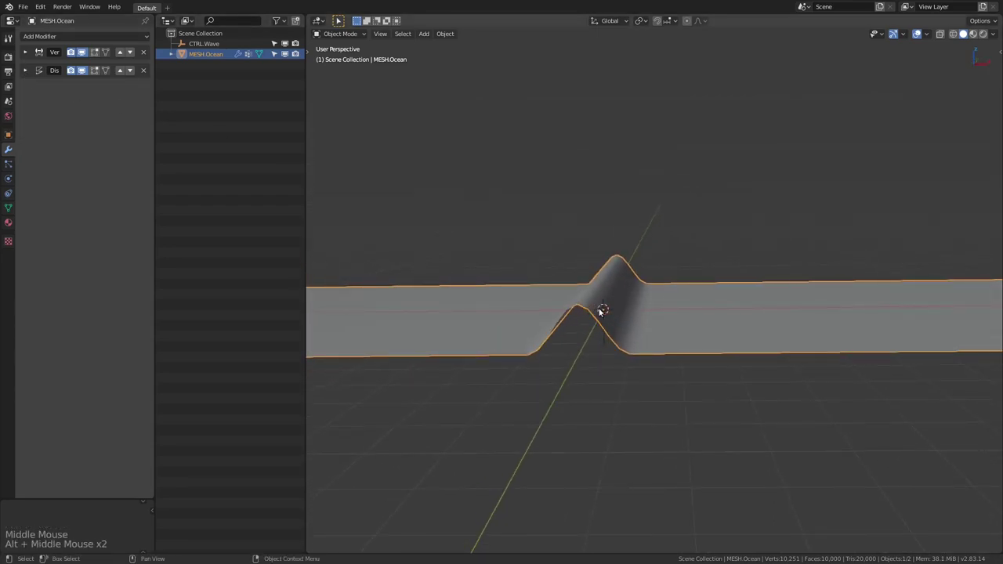
{"action": "left_click", "coordinate": [30, 68]}
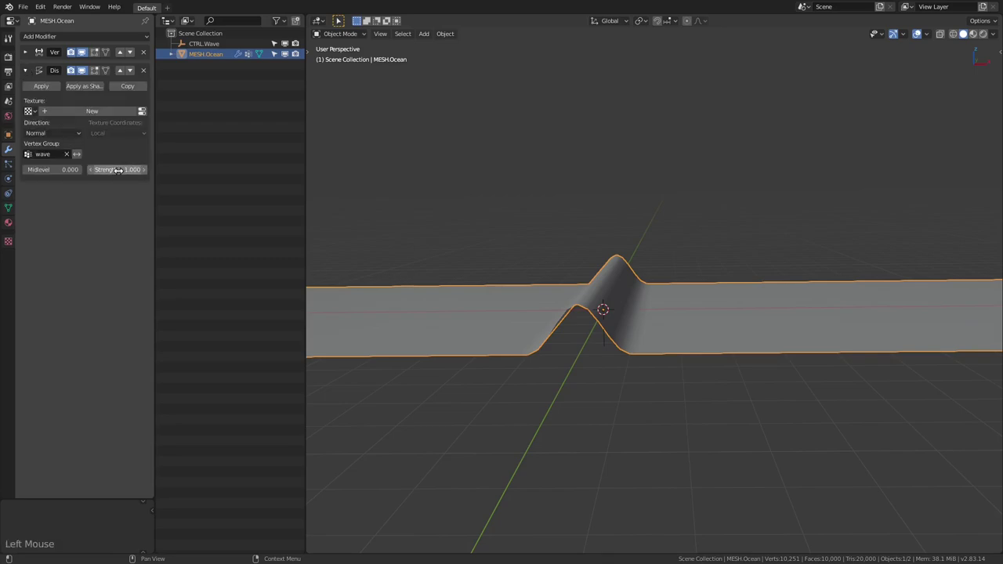
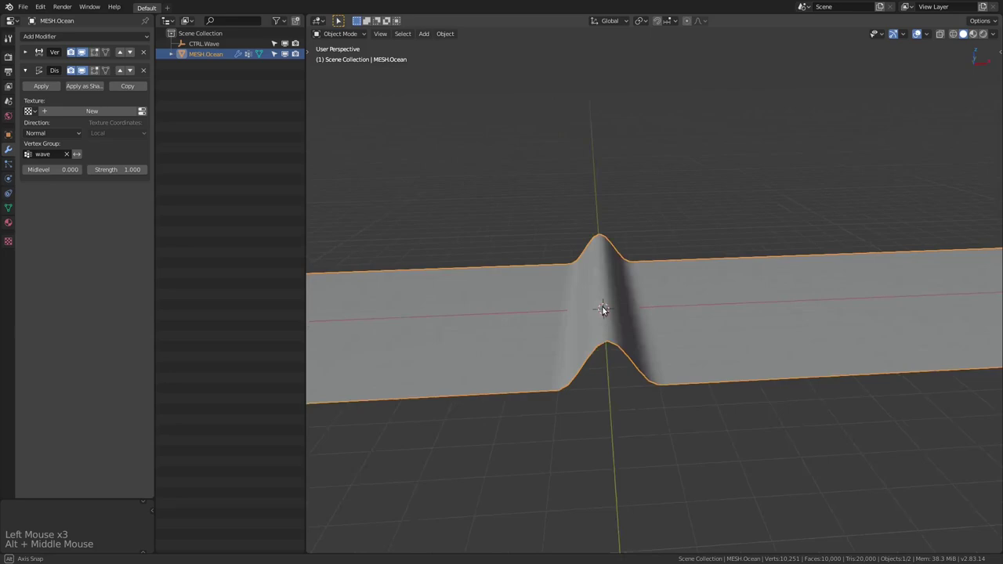
{"action": "middle_click", "coordinate": [570, 312]}
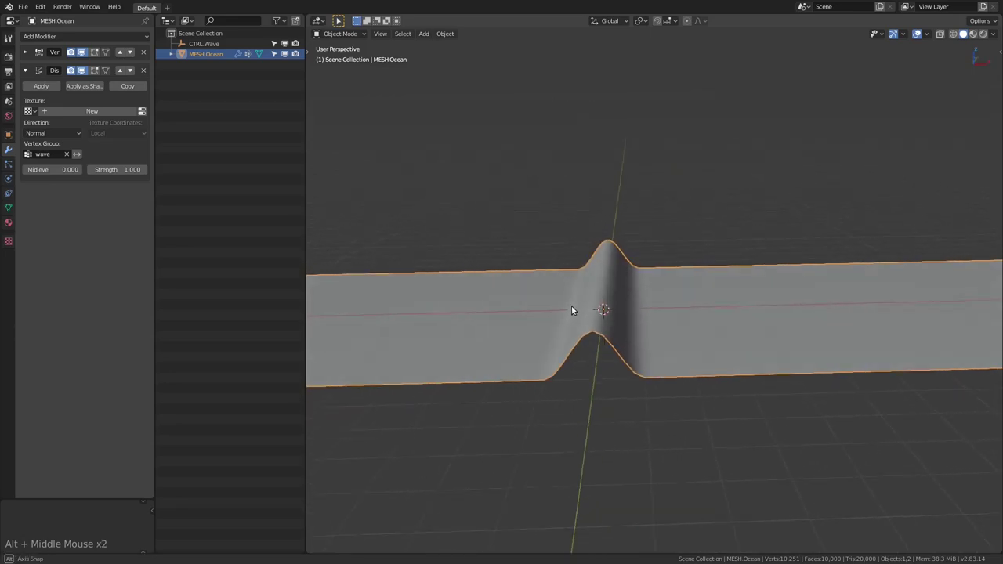
{"action": "key", "text": "KP_1"}
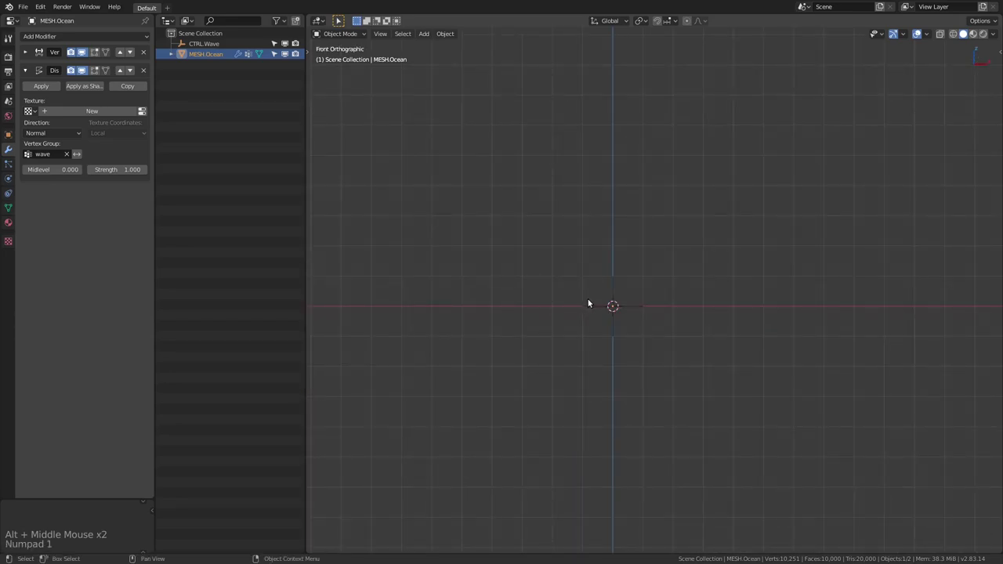
{"action": "middle_click", "coordinate": [604, 324]}
Step: Check the wave crest from the front view, then bring up the Add object list with Shift+A
{"action": "key", "text": "KP_1"}
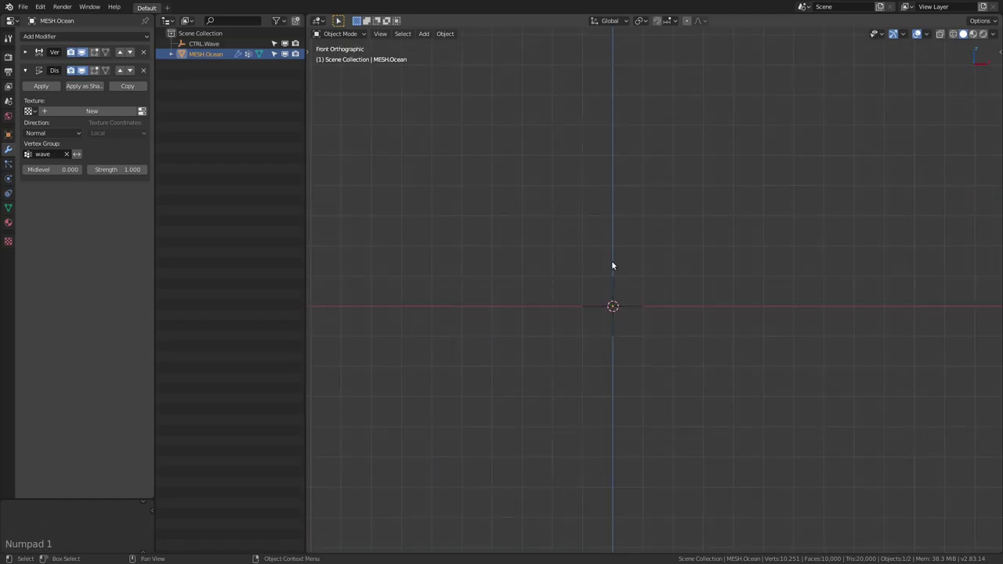
{"action": "middle_click", "coordinate": [593, 303]}
{"action": "scroll", "scroll_direction": "up", "scroll_amount": 3}
{"action": "middle_click", "coordinate": [611, 314]}
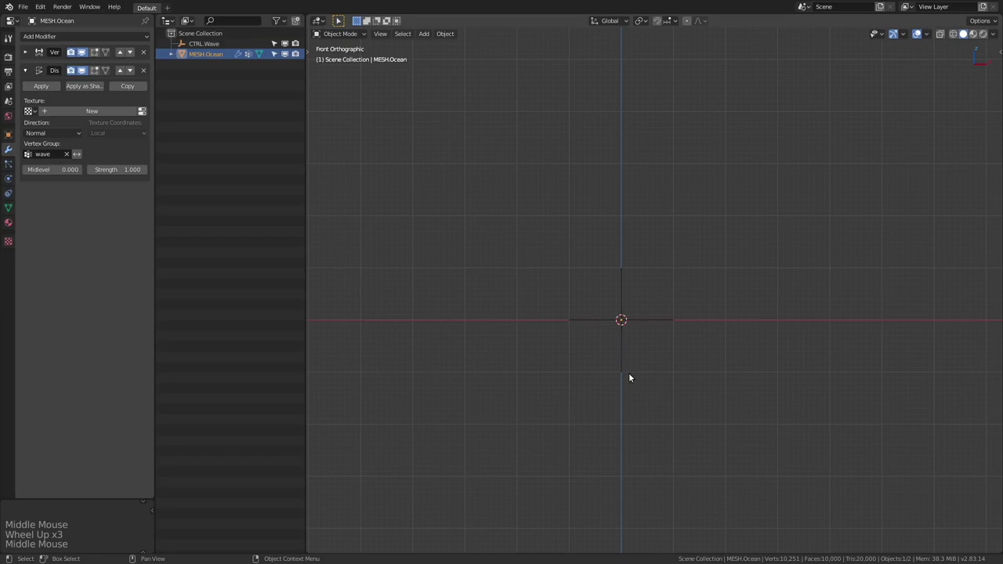
{"action": "middle_click", "coordinate": [631, 313]}
{"action": "scroll", "scroll_direction": "down", "scroll_amount": 3}
{"action": "middle_click", "coordinate": [610, 327]}
{"action": "key", "text": "shift+a"}
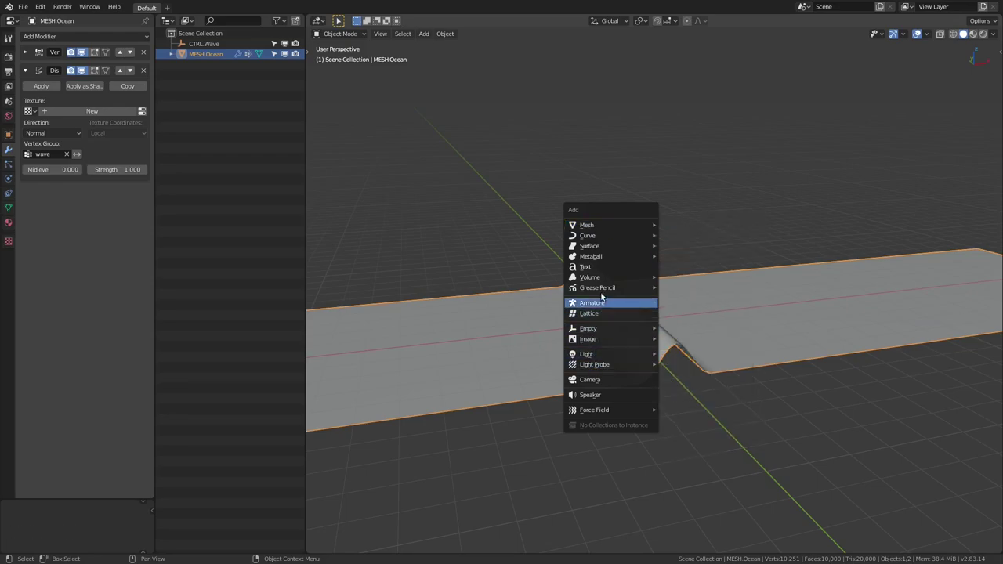
Step: Add a Lattice object and frame it in the front orthographic view beside the wave
{"action": "middle_click", "coordinate": [672, 311]}
{"action": "middle_click", "coordinate": [656, 312]}
{"action": "middle_click", "coordinate": [635, 331]}
{"action": "middle_click", "coordinate": [629, 331]}
{"action": "middle_click", "coordinate": [607, 326]}
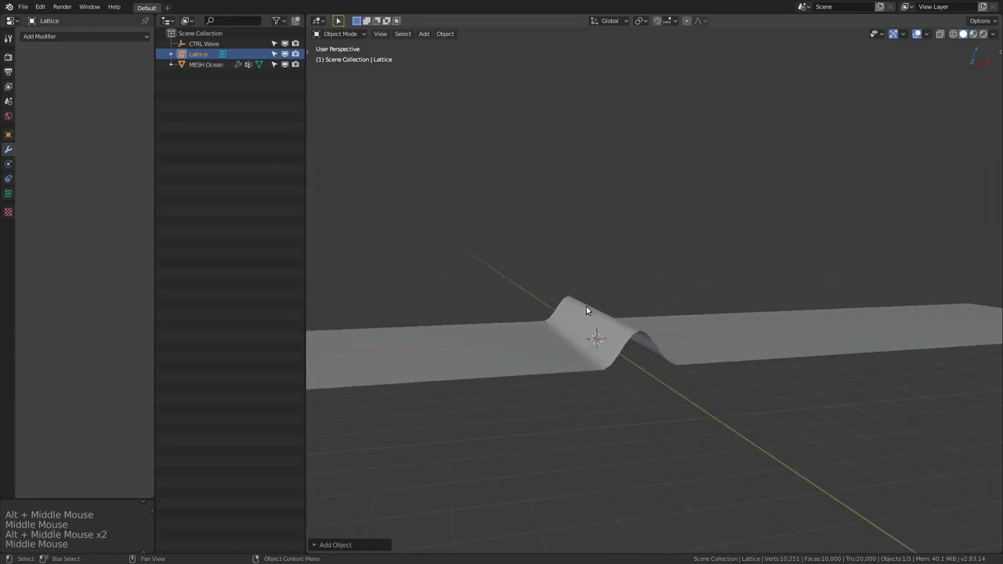
{"action": "middle_click", "coordinate": [688, 328]}
{"action": "middle_click", "coordinate": [655, 331]}
{"action": "key", "text": "KP_1"}
{"action": "scroll", "scroll_direction": "up", "scroll_amount": 3}
{"action": "middle_click", "coordinate": [655, 335]}
{"action": "scroll", "scroll_direction": "up", "scroll_amount": 3}
{"action": "middle_click", "coordinate": [625, 366]}
{"action": "left_click", "coordinate": [652, 321]}
{"action": "left_click", "coordinate": [786, 311]}
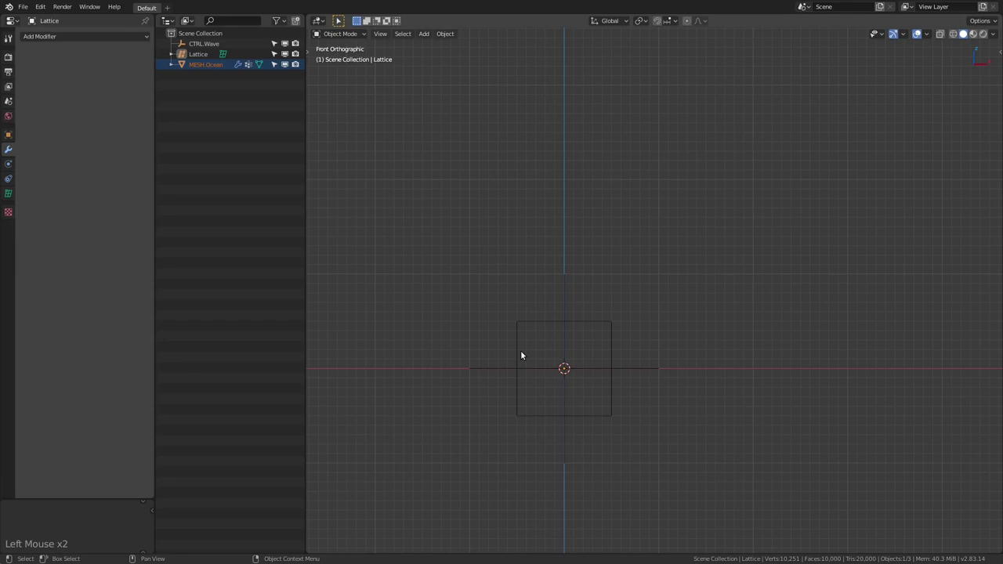
Step: Raise the lattice onto the ground, enlarge it and stretch it along X across the ocean's width
{"action": "left_click", "coordinate": [578, 324]}
{"action": "key", "text": "g"}
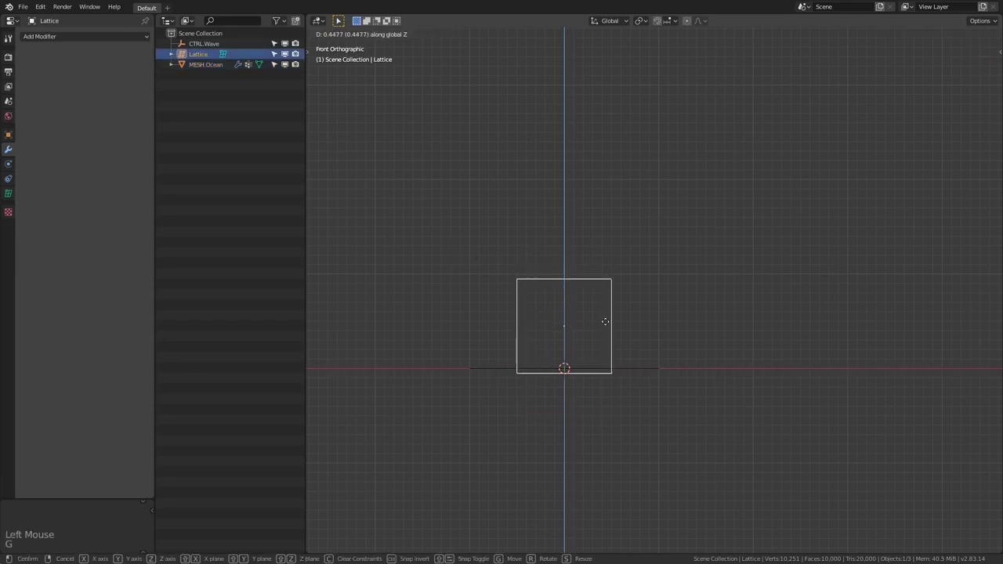
{"action": "key", "text": "s"}
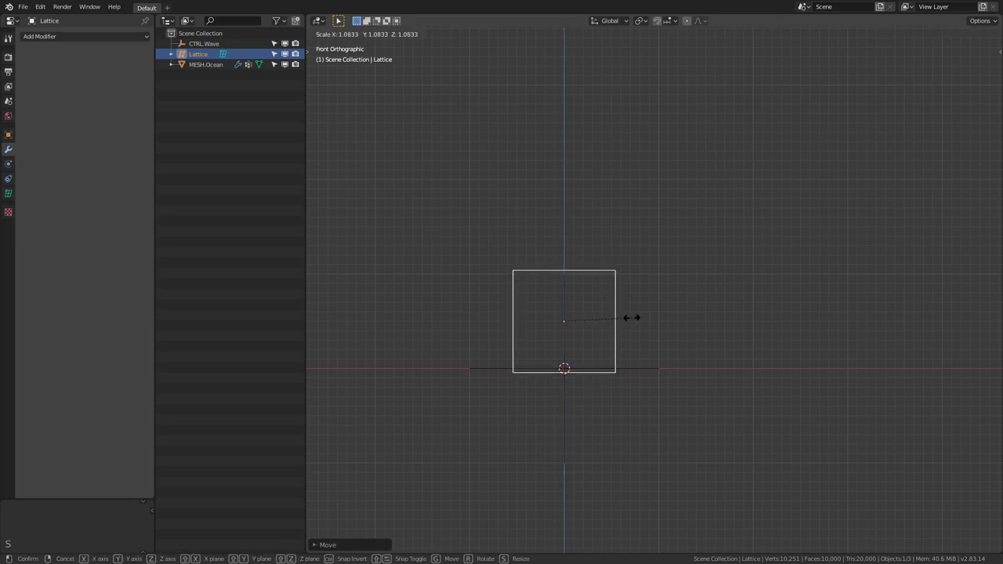
{"action": "middle_click", "coordinate": [615, 326]}
{"action": "middle_click", "coordinate": [614, 345]}
{"action": "middle_click", "coordinate": [619, 355]}
{"action": "scroll", "scroll_direction": "down", "scroll_amount": 3}
{"action": "middle_click", "coordinate": [637, 357]}
{"action": "middle_click", "coordinate": [629, 340]}
{"action": "scroll", "scroll_direction": "down", "scroll_amount": 3}
{"action": "key", "text": "s"}
{"action": "key", "text": "Escape"}
{"action": "key", "text": "x"}
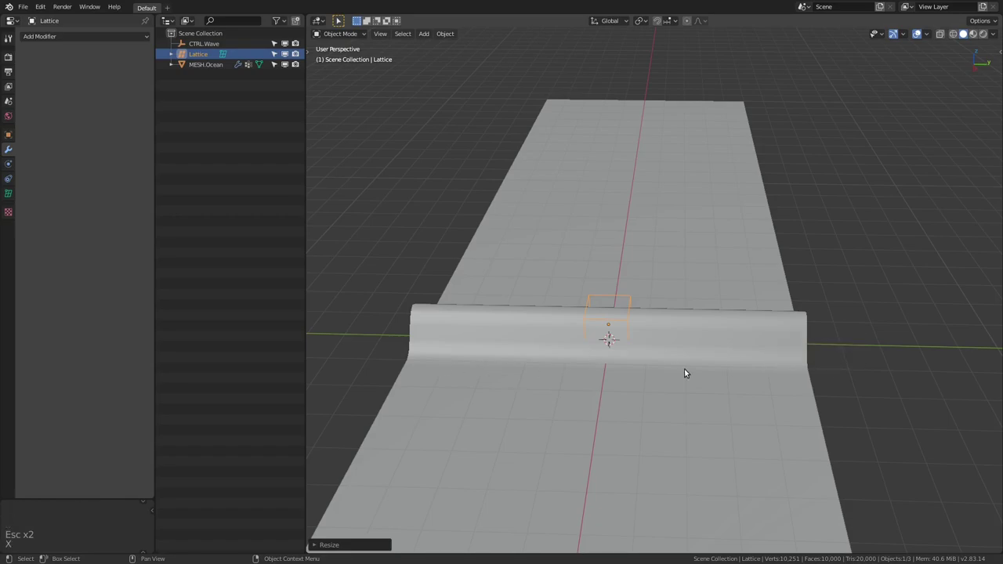
{"action": "key", "text": "s"}
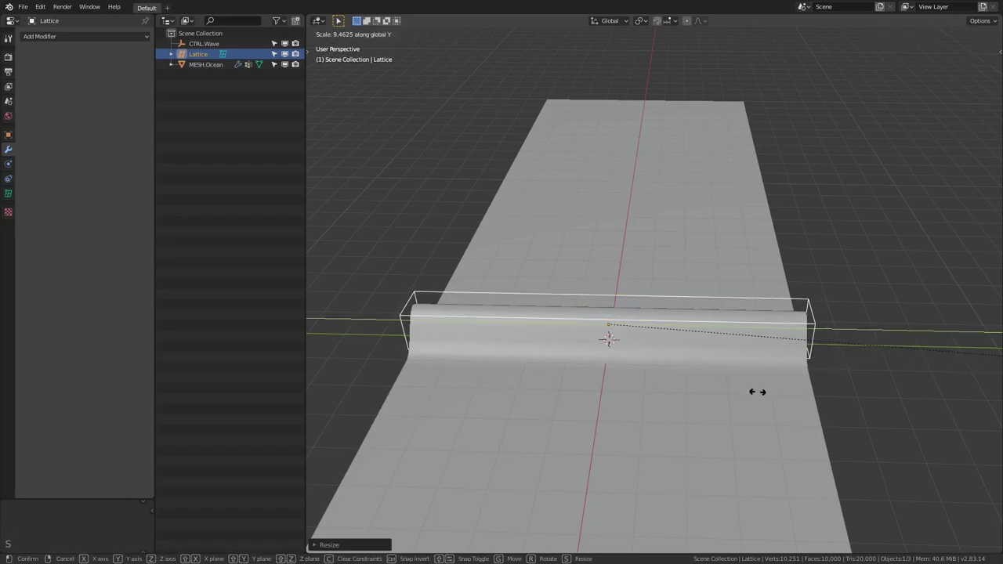
Step: Move and stretch the lattice so it spans the full length of the wave ridge
{"action": "middle_click", "coordinate": [576, 389]}
{"action": "middle_click", "coordinate": [683, 366]}
{"action": "middle_click", "coordinate": [625, 380]}
{"action": "scroll", "scroll_direction": "up", "scroll_amount": 3}
{"action": "middle_click", "coordinate": [650, 373]}
{"action": "middle_click", "coordinate": [703, 360]}
{"action": "middle_click", "coordinate": [694, 384]}
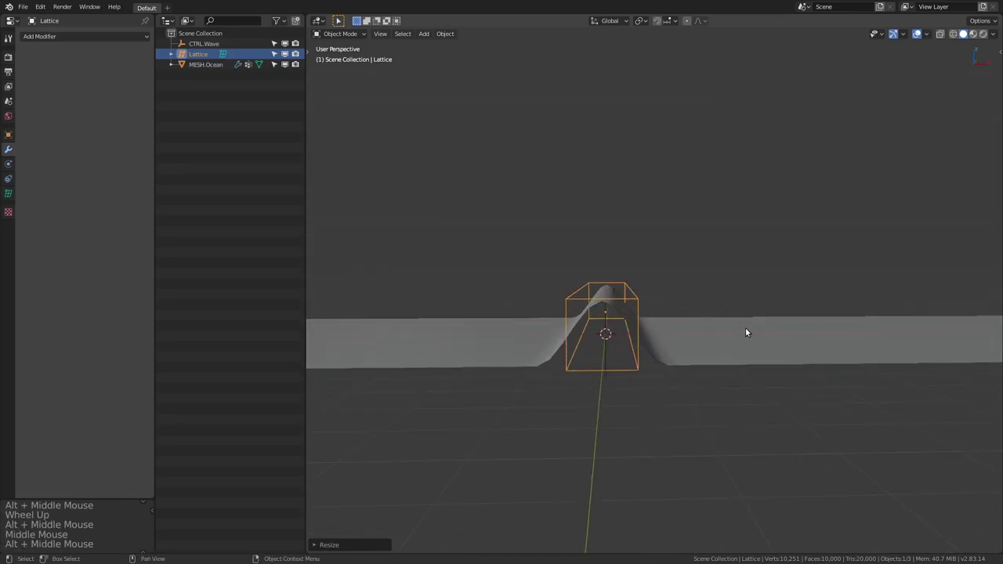
{"action": "middle_click", "coordinate": [666, 338]}
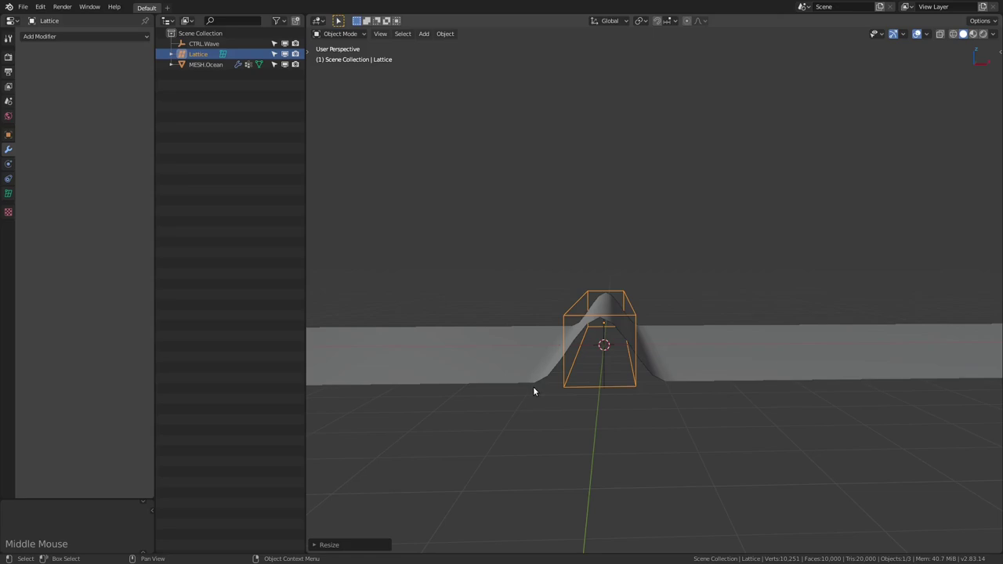
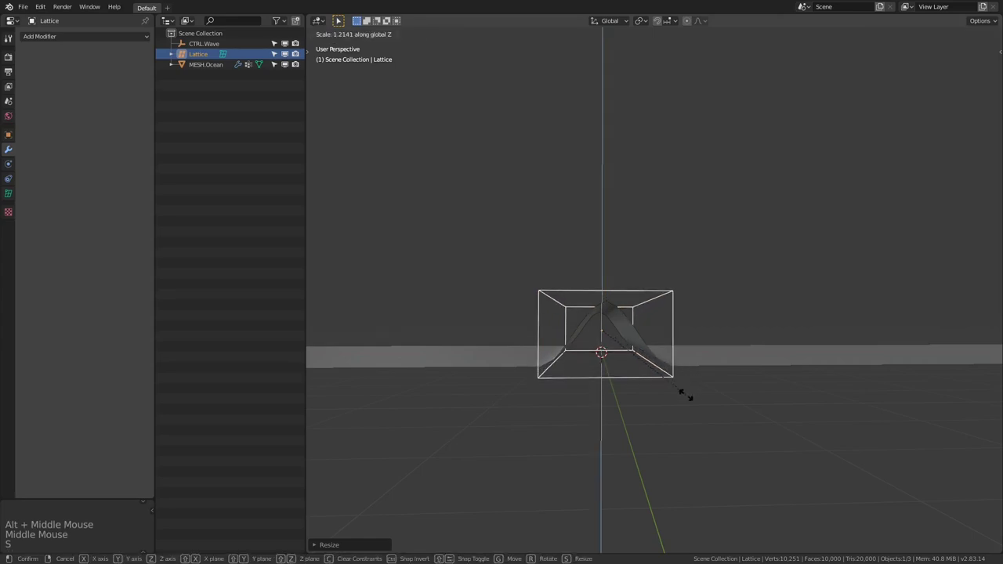
{"action": "middle_click", "coordinate": [723, 389]}
{"action": "key", "text": "g"}
{"action": "middle_click", "coordinate": [715, 382]}
{"action": "middle_click", "coordinate": [652, 378]}
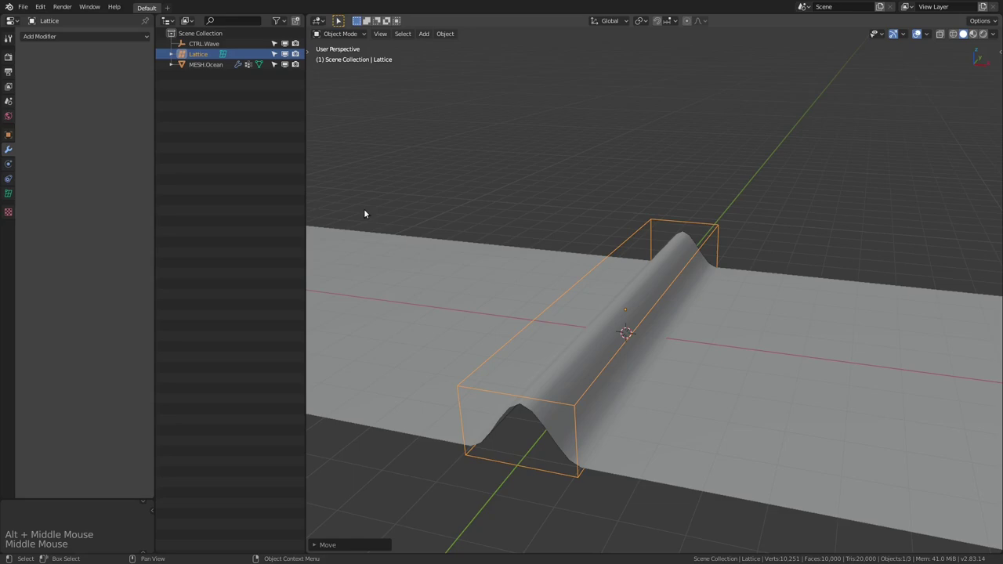
Step: Give MESH.Ocean a Lattice modifier driven by the new lattice object
{"action": "left_click", "coordinate": [529, 256]}
{"action": "left_click", "coordinate": [47, 40]}
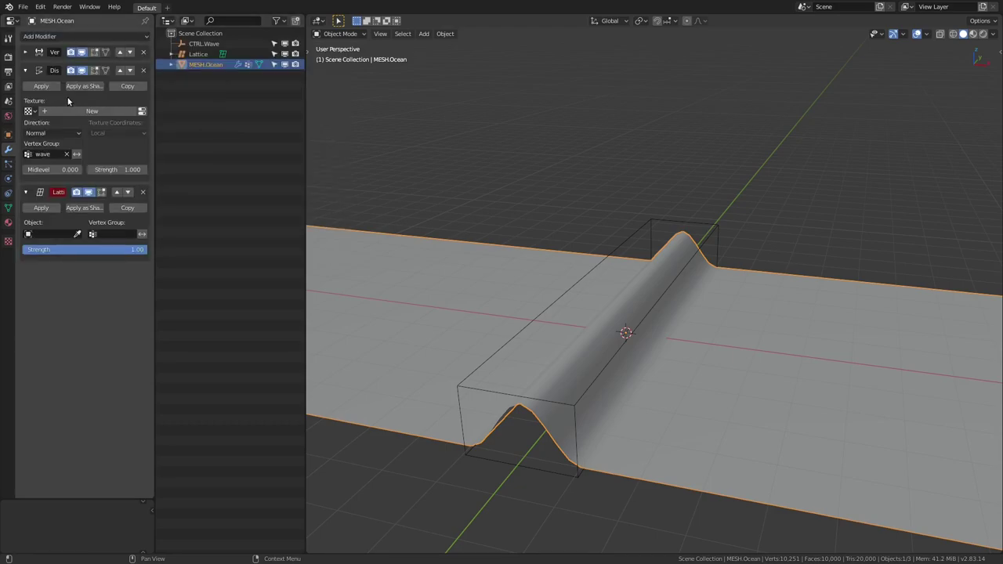
{"action": "left_click", "coordinate": [59, 236]}
{"action": "middle_click", "coordinate": [553, 241]}
{"action": "middle_click", "coordinate": [508, 217]}
{"action": "middle_click", "coordinate": [530, 216]}
{"action": "middle_click", "coordinate": [570, 251]}
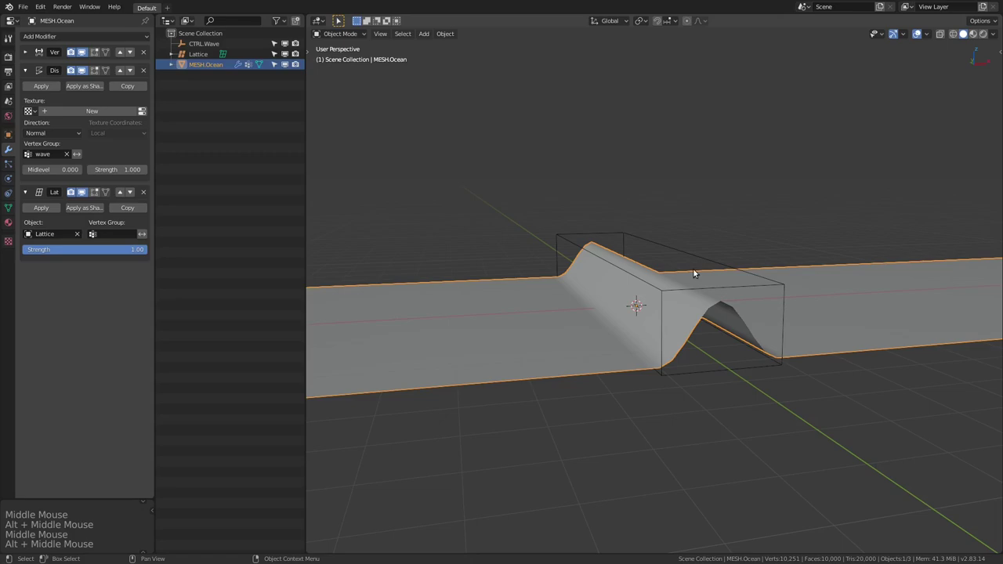
{"action": "middle_click", "coordinate": [666, 308]}
Step: Rename the lattice to LATT.Wave in the outliner and check the ocean's modifiers
{"action": "double_click", "coordinate": [203, 55]}
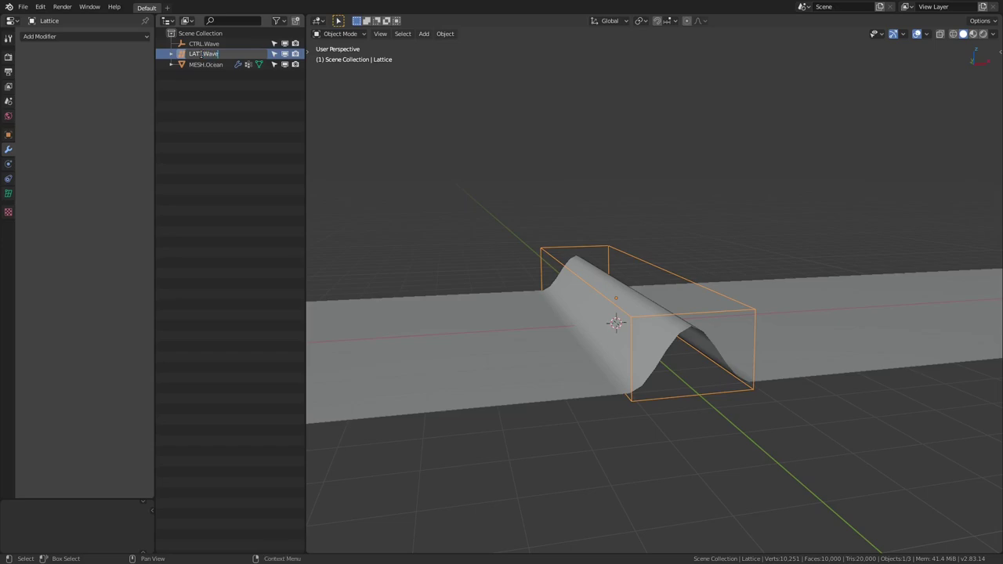
{"action": "middle_click", "coordinate": [610, 287]}
{"action": "scroll", "scroll_direction": "up", "scroll_amount": 3}
{"action": "middle_click", "coordinate": [560, 271]}
{"action": "left_click", "coordinate": [602, 309]}
{"action": "middle_click", "coordinate": [633, 328]}
{"action": "left_click", "coordinate": [653, 319]}
{"action": "scroll", "scroll_direction": "up", "scroll_amount": 3}
{"action": "middle_click", "coordinate": [650, 317]}
{"action": "left_click", "coordinate": [616, 368]}
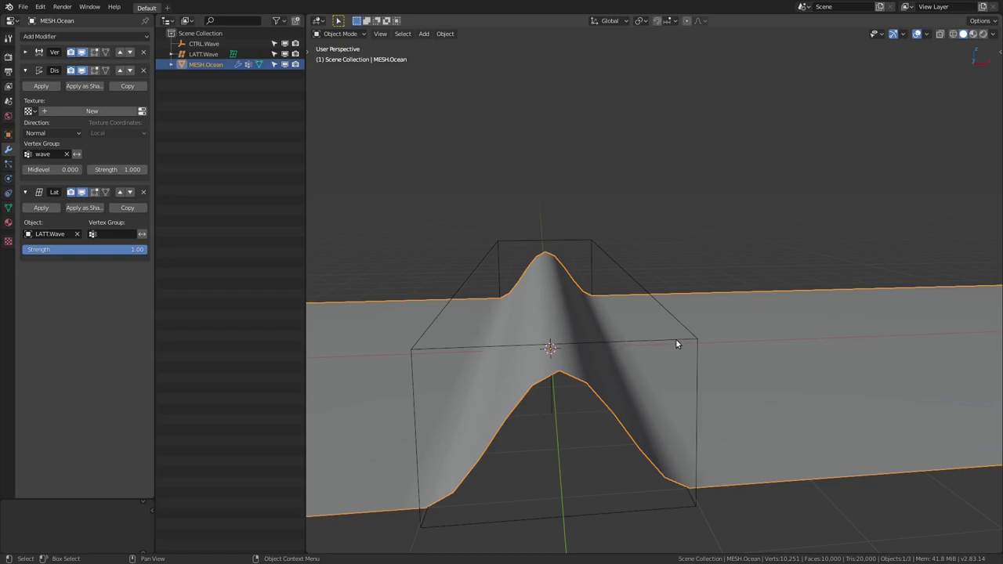
Step: Set LATT.Wave's W resolution to 6 in its lattice settings
{"action": "left_click", "coordinate": [679, 341]}
{"action": "left_click", "coordinate": [14, 196]}
{"action": "left_click", "coordinate": [142, 90]}
{"action": "left_click", "coordinate": [142, 90]}
{"action": "double_click", "coordinate": [143, 90]}
{"action": "middle_click", "coordinate": [537, 228]}
{"action": "middle_click", "coordinate": [535, 216]}
Step: View the ocean mesh from the front and camera views to judge the wave's cross-section
{"action": "middle_click", "coordinate": [513, 207]}
{"action": "key", "text": "KP_1"}
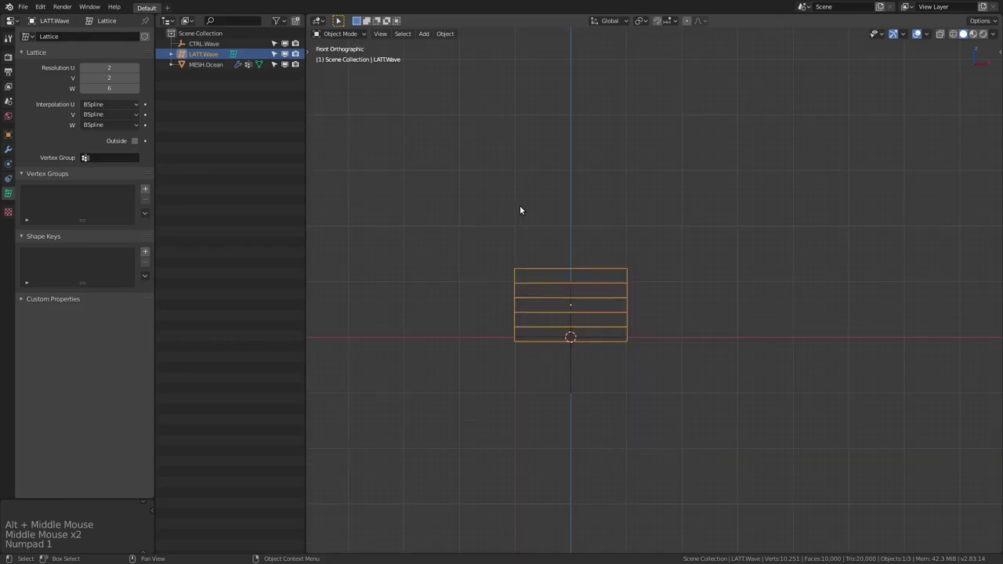
{"action": "middle_click", "coordinate": [558, 243]}
{"action": "middle_click", "coordinate": [624, 262]}
{"action": "left_click", "coordinate": [648, 329]}
{"action": "middle_click", "coordinate": [716, 308]}
{"action": "middle_click", "coordinate": [711, 275]}
{"action": "scroll", "scroll_direction": "down", "scroll_amount": 3}
{"action": "key", "text": "KP_0"}
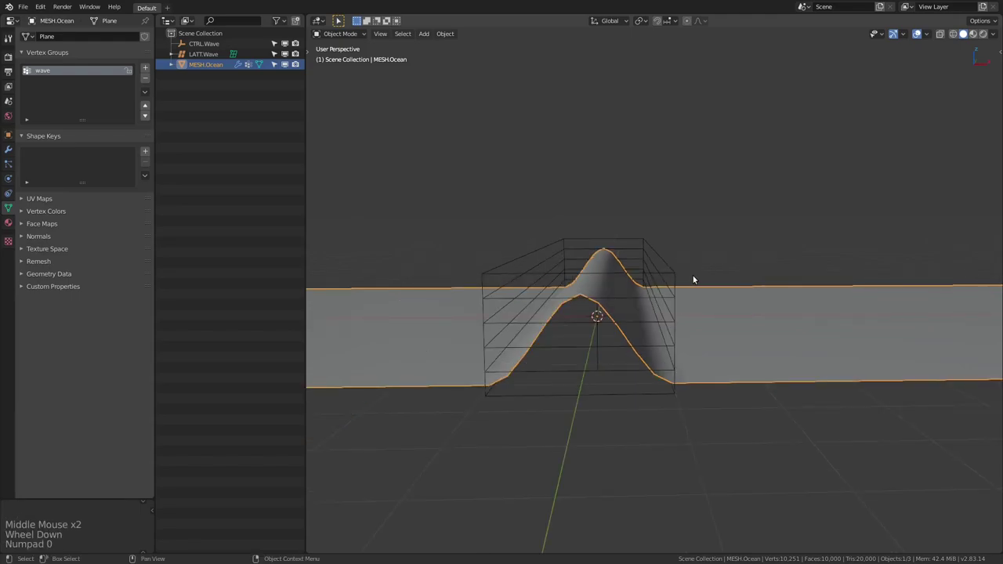
{"action": "key", "text": "KP_1"}
Step: Switch to wireframe front view and select LATT.Wave, framing its cage around the wave profile
{"action": "middle_click", "coordinate": [643, 286]}
{"action": "key", "text": "KP_6"}
{"action": "scroll", "scroll_direction": "up", "scroll_amount": 3}
{"action": "middle_click", "coordinate": [608, 274]}
{"action": "scroll", "scroll_direction": "up", "scroll_amount": 3}
{"action": "middle_click", "coordinate": [582, 302]}
{"action": "middle_click", "coordinate": [604, 307]}
{"action": "key", "text": "shift+z"}
{"action": "middle_click", "coordinate": [683, 322]}
{"action": "key", "text": "KP_1"}
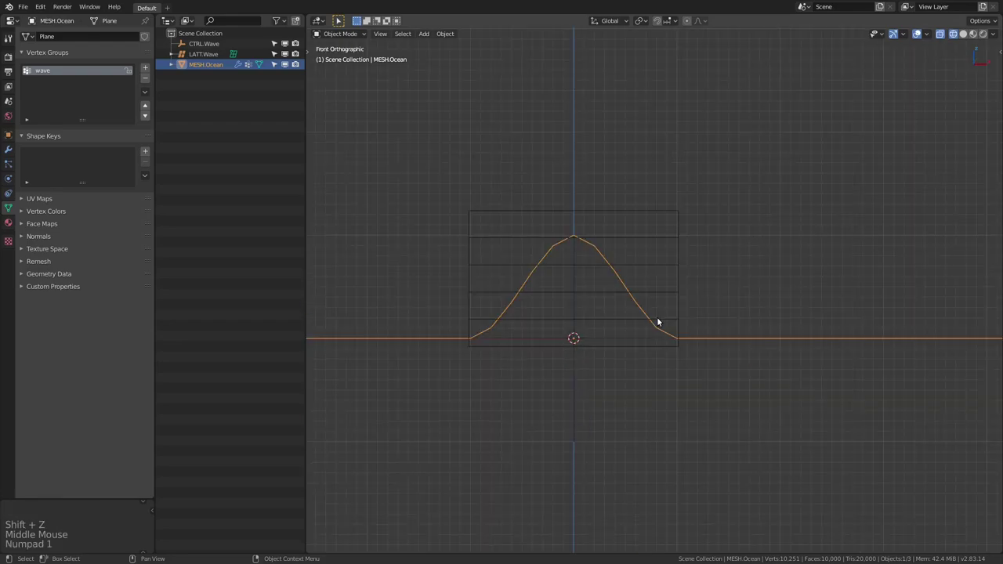
{"action": "left_click", "coordinate": [682, 237]}
{"action": "middle_click", "coordinate": [667, 222]}
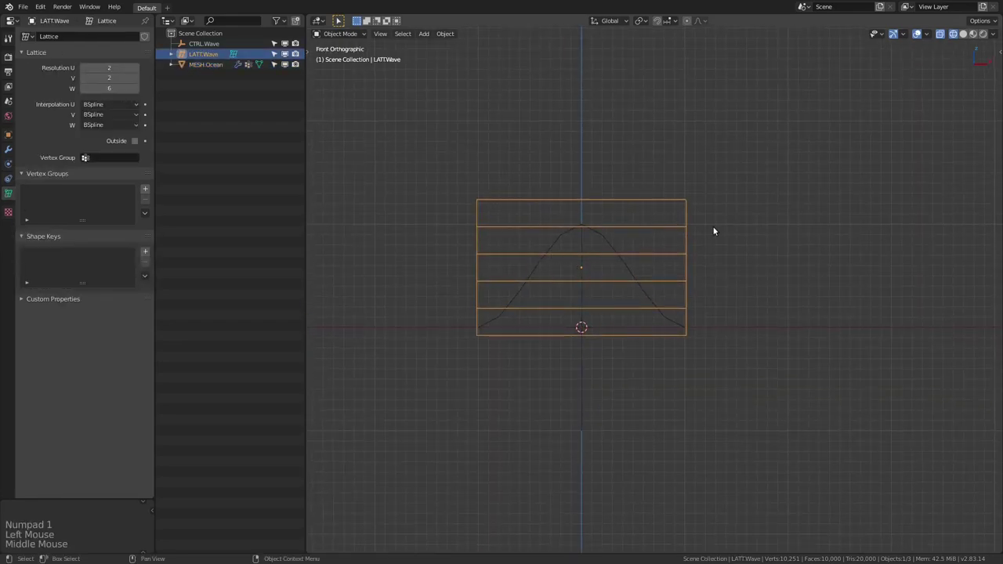
{"action": "middle_click", "coordinate": [680, 238]}
{"action": "middle_click", "coordinate": [507, 245]}
{"action": "scroll", "scroll_direction": "up", "scroll_amount": 3}
Step: Enter Edit Mode on LATT.Wave and select the top row and corner lattice points
{"action": "middle_click", "coordinate": [580, 262]}
{"action": "key", "text": "Tab"}
{"action": "middle_click", "coordinate": [634, 256]}
{"action": "left_click", "coordinate": [402, 166]}
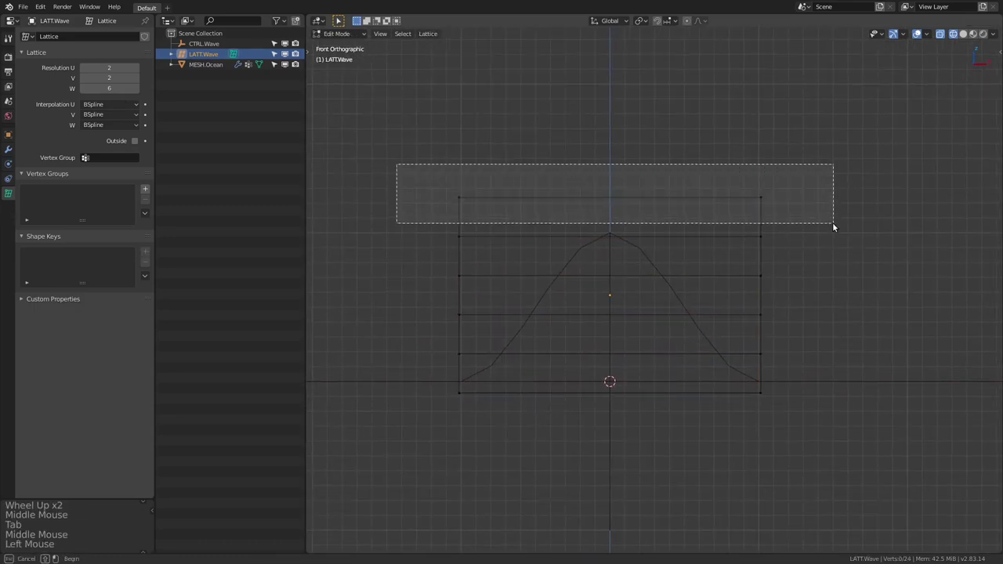
{"action": "left_click", "coordinate": [716, 141]}
{"action": "left_click", "coordinate": [727, 154]}
{"action": "middle_click", "coordinate": [799, 229]}
{"action": "middle_click", "coordinate": [604, 223]}
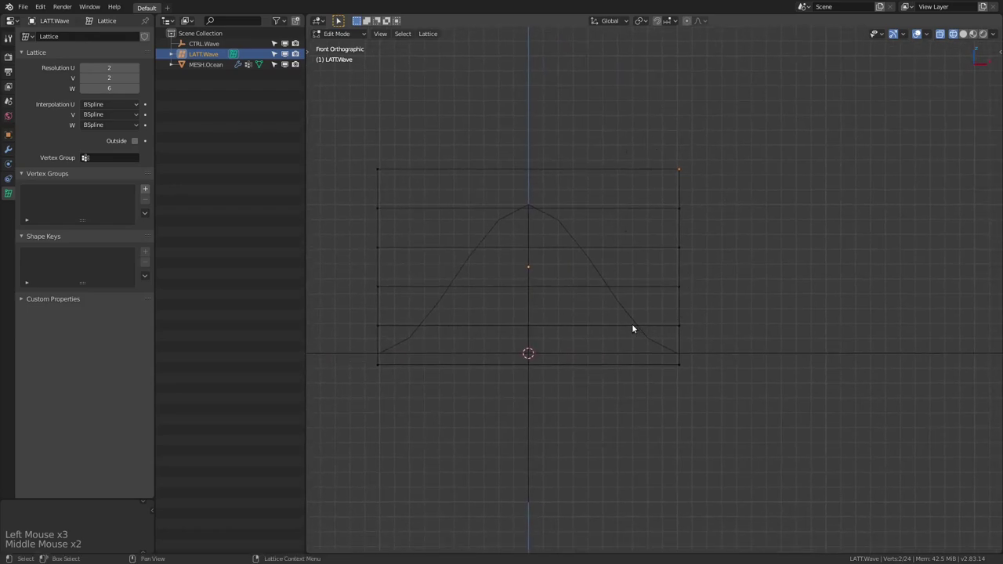
{"action": "middle_click", "coordinate": [629, 255]}
{"action": "left_click", "coordinate": [652, 143]}
{"action": "middle_click", "coordinate": [735, 235]}
Step: Move the upper lattice points with G so the crest leans forward over the wave
{"action": "key", "text": "g"}
{"action": "left_click", "coordinate": [624, 204]}
{"action": "key", "text": "g"}
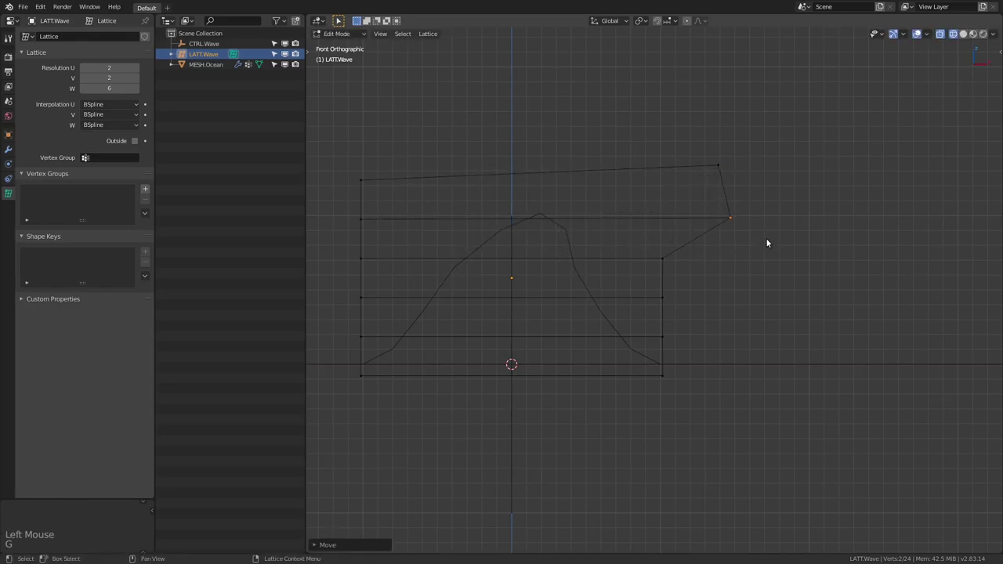
{"action": "left_click", "coordinate": [632, 244]}
{"action": "key", "text": "g"}
{"action": "left_click", "coordinate": [697, 286]}
{"action": "key", "text": "g"}
{"action": "middle_click", "coordinate": [649, 267]}
{"action": "middle_click", "coordinate": [582, 251]}
{"action": "left_click", "coordinate": [361, 217]}
{"action": "key", "text": "g"}
{"action": "left_click", "coordinate": [361, 171]}
Step: Slide the lower lattice points along X to stagger the layers into a curling, overhanging profile
{"action": "key", "text": "g"}
{"action": "middle_click", "coordinate": [583, 229]}
{"action": "left_click", "coordinate": [373, 283]}
{"action": "middle_click", "coordinate": [500, 304]}
{"action": "left_click", "coordinate": [408, 311]}
{"action": "key", "text": "g"}
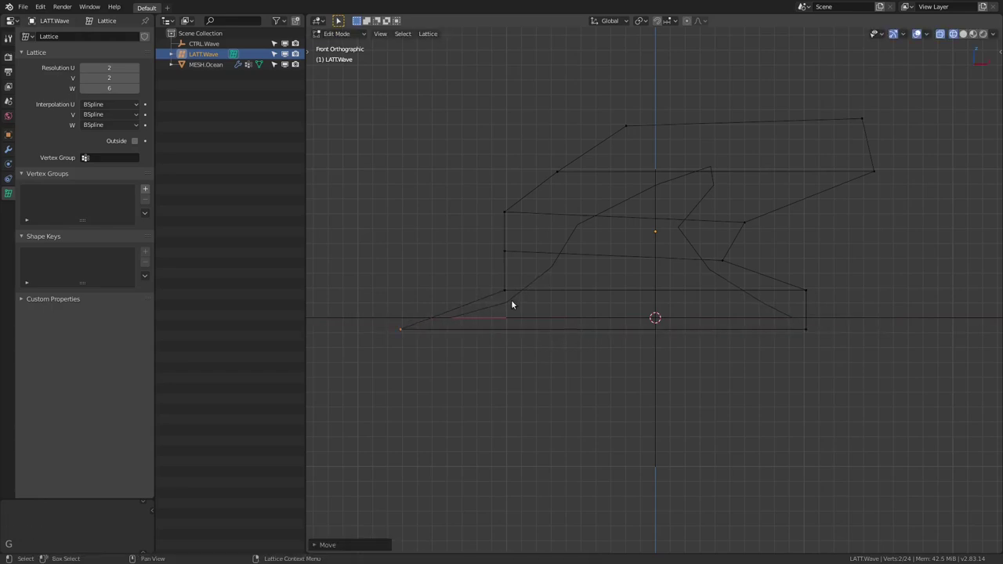
{"action": "left_click", "coordinate": [465, 262]}
{"action": "key", "text": "g"}
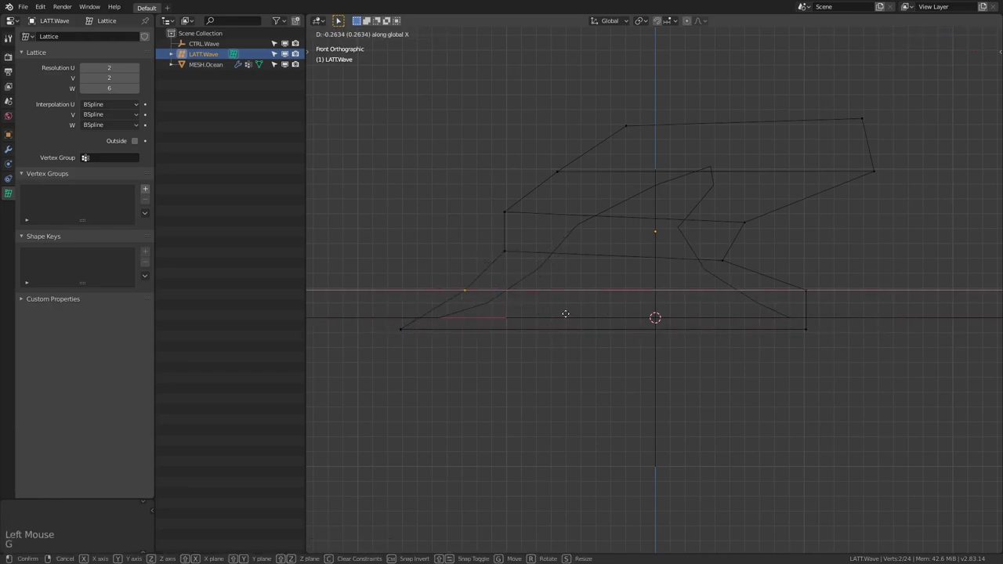
{"action": "left_click", "coordinate": [487, 249]}
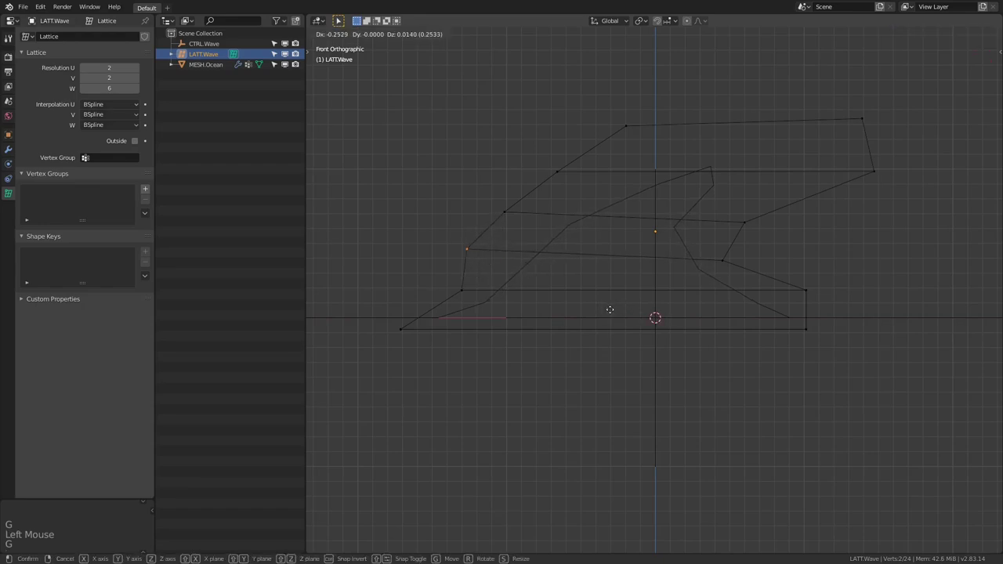
{"action": "key", "text": "g"}
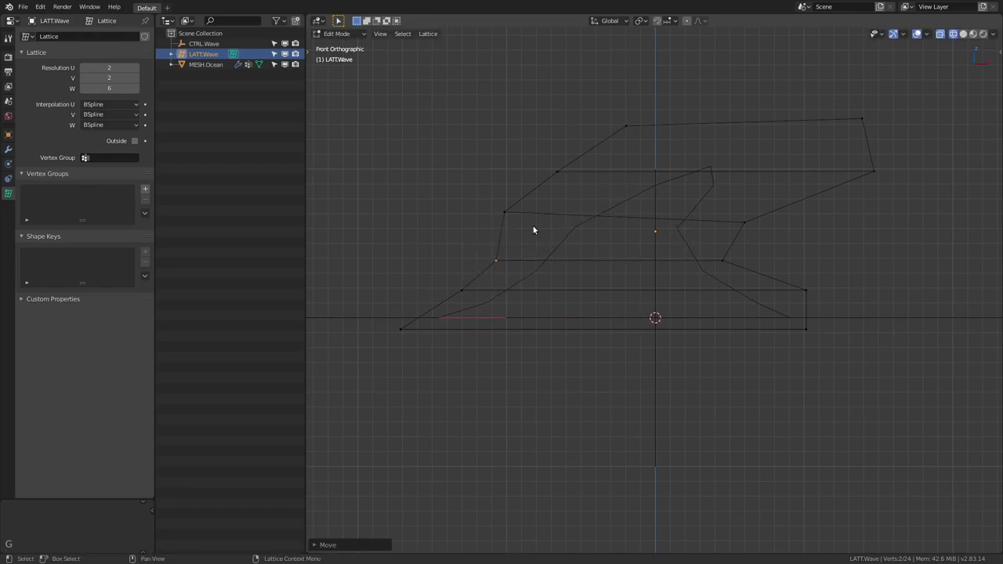
{"action": "left_click", "coordinate": [466, 196]}
{"action": "key", "text": "g"}
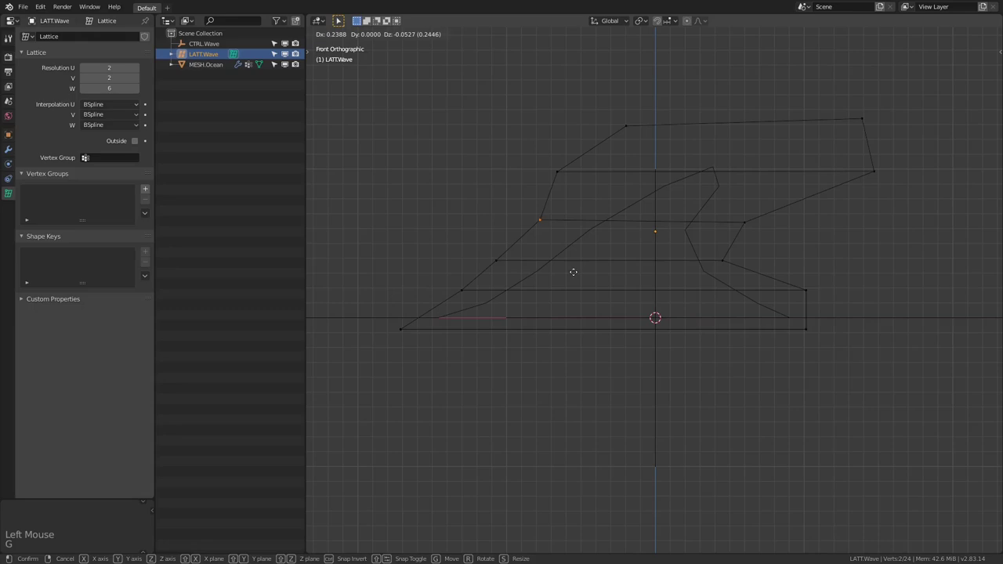
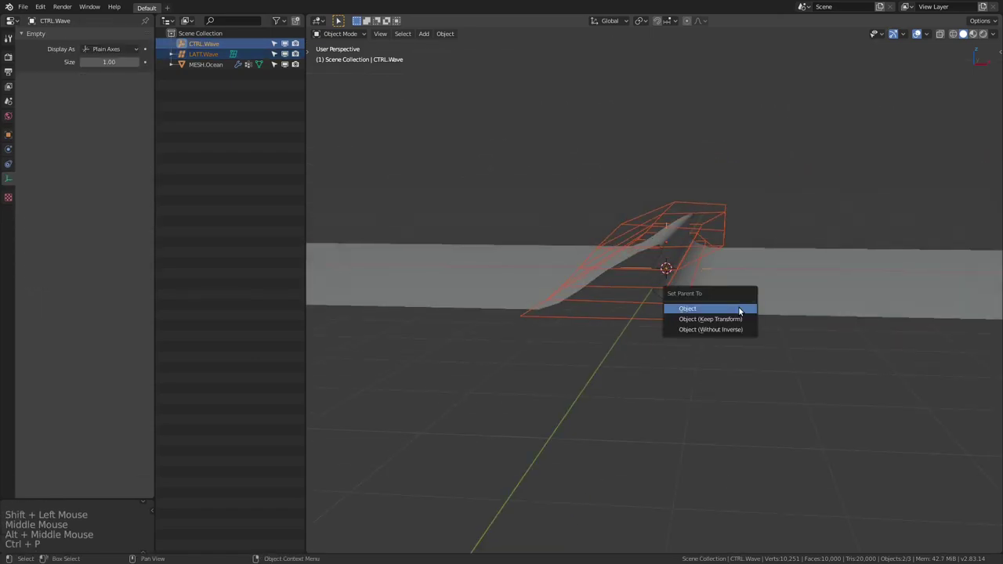
Step: Parent LATT.Wave to the CTRL.Wave empty and expand its children in the outliner
{"action": "left_click", "coordinate": [207, 46]}
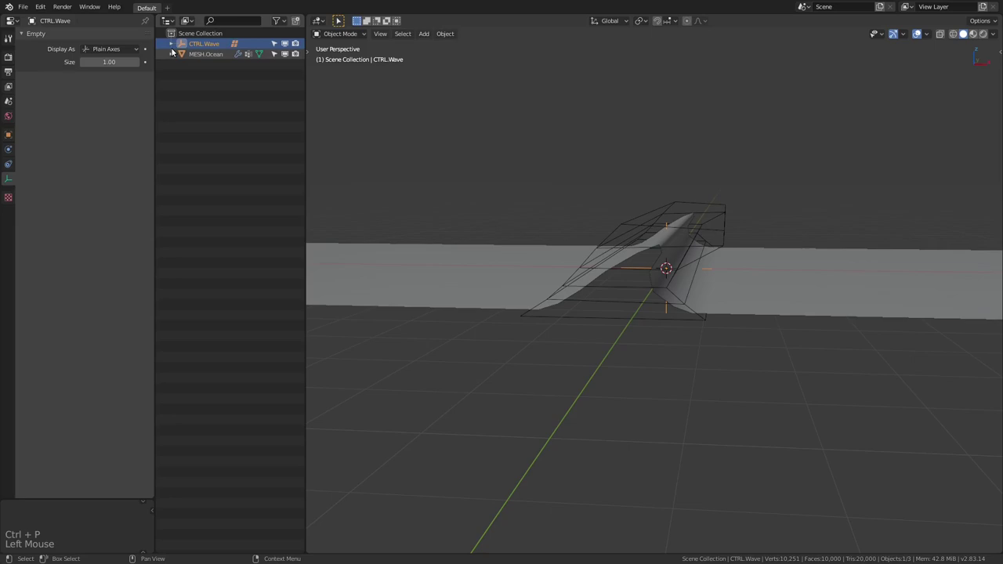
{"action": "left_click", "coordinate": [172, 45]}
{"action": "middle_click", "coordinate": [540, 211]}
{"action": "scroll", "scroll_direction": "down", "scroll_amount": 3}
{"action": "middle_click", "coordinate": [611, 229]}
{"action": "middle_click", "coordinate": [718, 349]}
Step: Slide CTRL.Wave along X to check the wave follows the control across the ocean
{"action": "key", "text": "g"}
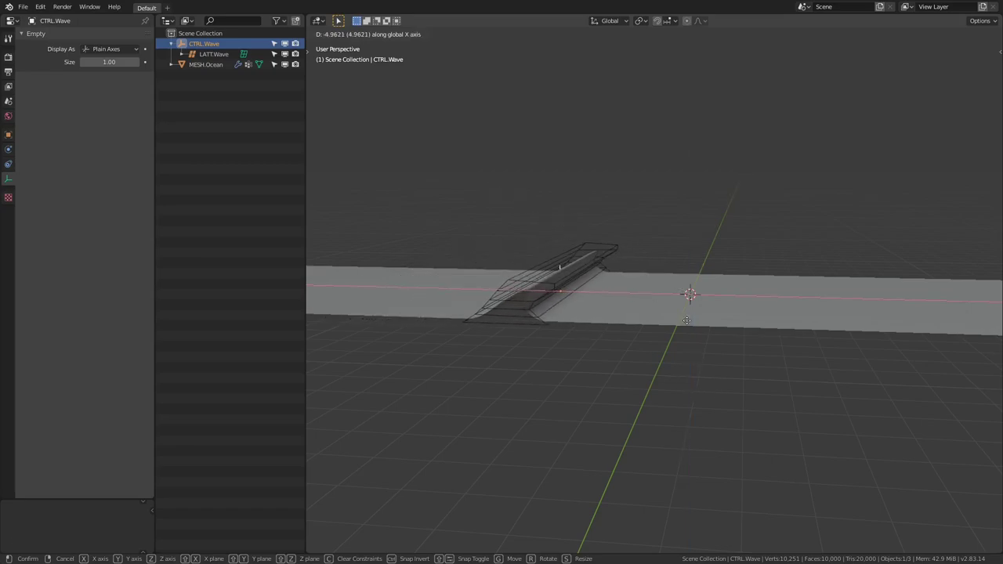
{"action": "middle_click", "coordinate": [652, 261]}
{"action": "middle_click", "coordinate": [654, 182]}
{"action": "scroll", "scroll_direction": "up", "scroll_amount": 3}
{"action": "middle_click", "coordinate": [641, 289]}
{"action": "middle_click", "coordinate": [647, 283]}
{"action": "middle_click", "coordinate": [627, 305]}
{"action": "middle_click", "coordinate": [663, 290]}
{"action": "scroll", "scroll_direction": "down", "scroll_amount": 3}
{"action": "middle_click", "coordinate": [543, 290]}
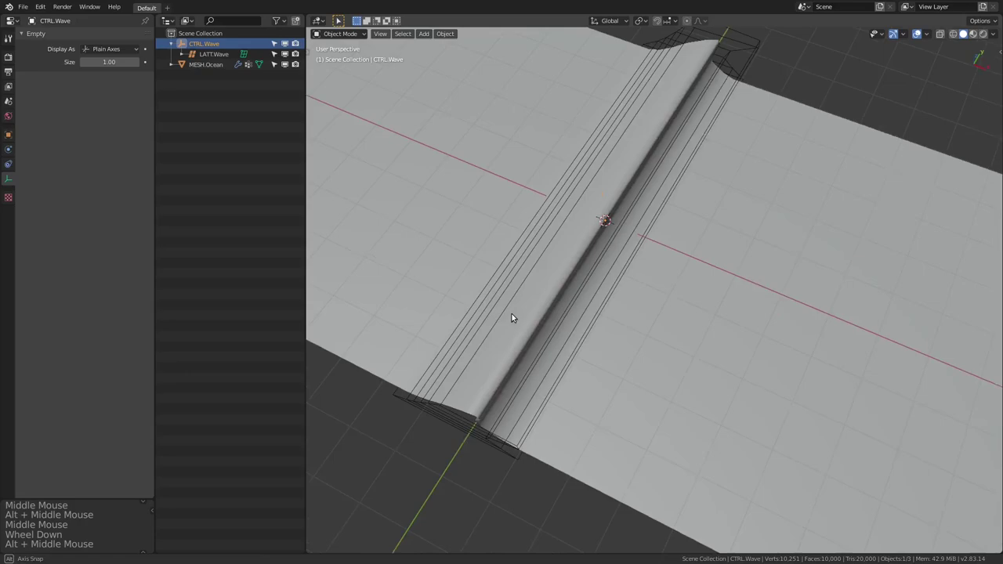
{"action": "middle_click", "coordinate": [571, 260]}
{"action": "scroll", "scroll_direction": "down", "scroll_amount": 3}
Step: Inspect the curling wave from several angles and select MESH.Ocean
{"action": "middle_click", "coordinate": [468, 267]}
{"action": "middle_click", "coordinate": [573, 246]}
{"action": "middle_click", "coordinate": [505, 305]}
{"action": "middle_click", "coordinate": [622, 324]}
{"action": "middle_click", "coordinate": [630, 338]}
{"action": "middle_click", "coordinate": [579, 300]}
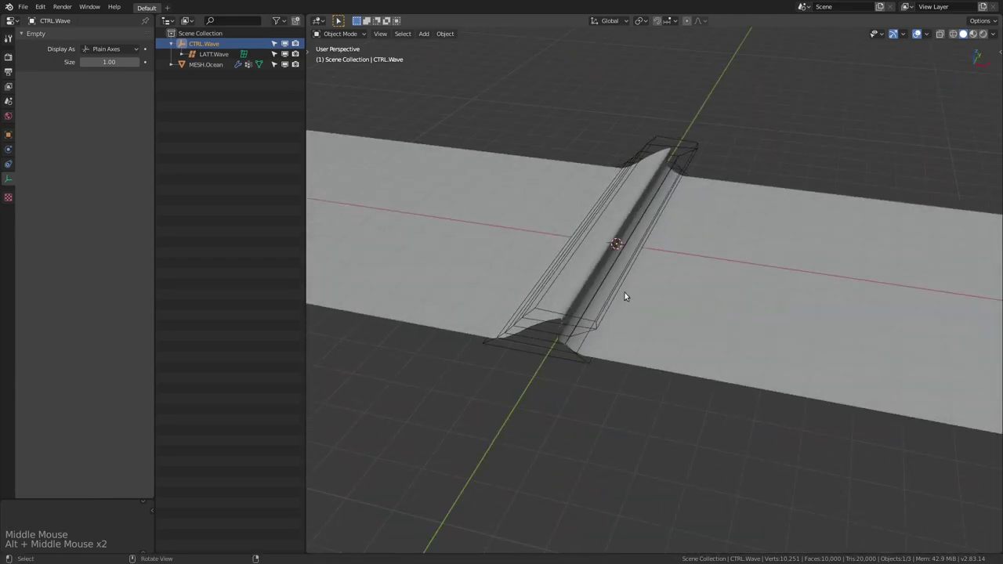
{"action": "scroll", "scroll_direction": "up", "scroll_amount": 3}
{"action": "left_click", "coordinate": [511, 284]}
{"action": "scroll", "scroll_direction": "up", "scroll_amount": 3}
{"action": "middle_click", "coordinate": [623, 336]}
{"action": "left_click", "coordinate": [7, 151]}
{"action": "middle_click", "coordinate": [608, 222]}
Step: Add a new Wave Breaks displacement texture on the ocean and open its texture settings
{"action": "middle_click", "coordinate": [640, 229]}
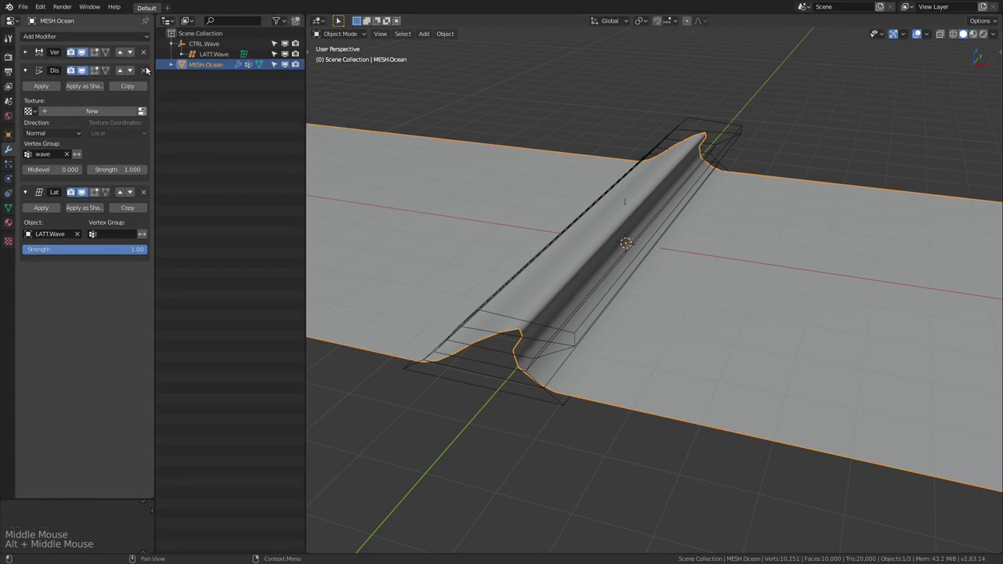
{"action": "left_click", "coordinate": [86, 112]}
{"action": "middle_click", "coordinate": [592, 247]}
{"action": "middle_click", "coordinate": [626, 232]}
{"action": "middle_click", "coordinate": [662, 241]}
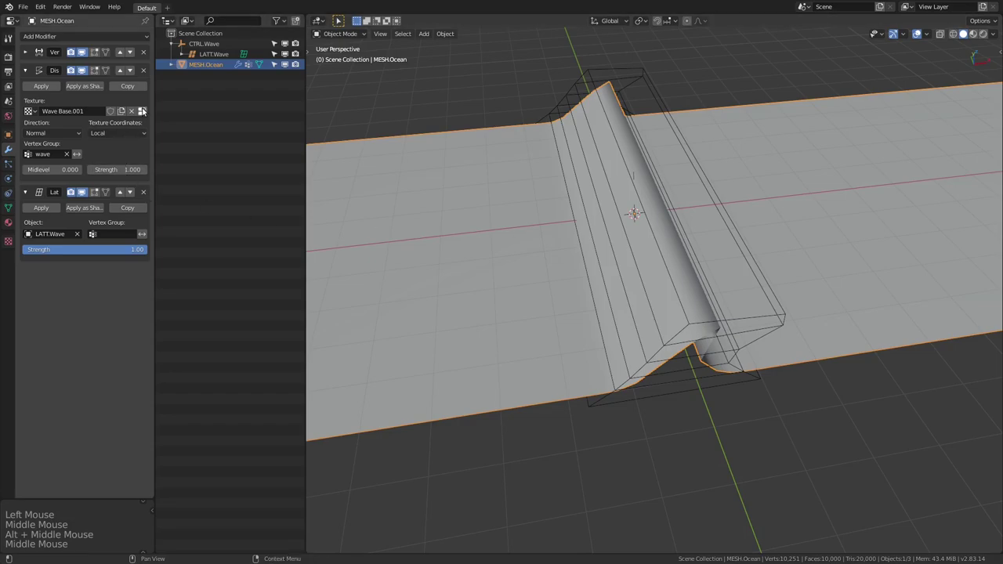
{"action": "left_click", "coordinate": [147, 110]}
{"action": "middle_click", "coordinate": [568, 243]}
{"action": "middle_click", "coordinate": [540, 220]}
Step: Set the texture type to Distorted Noise with brightness 2.0 and contrast about 0.69
{"action": "left_click", "coordinate": [80, 53]}
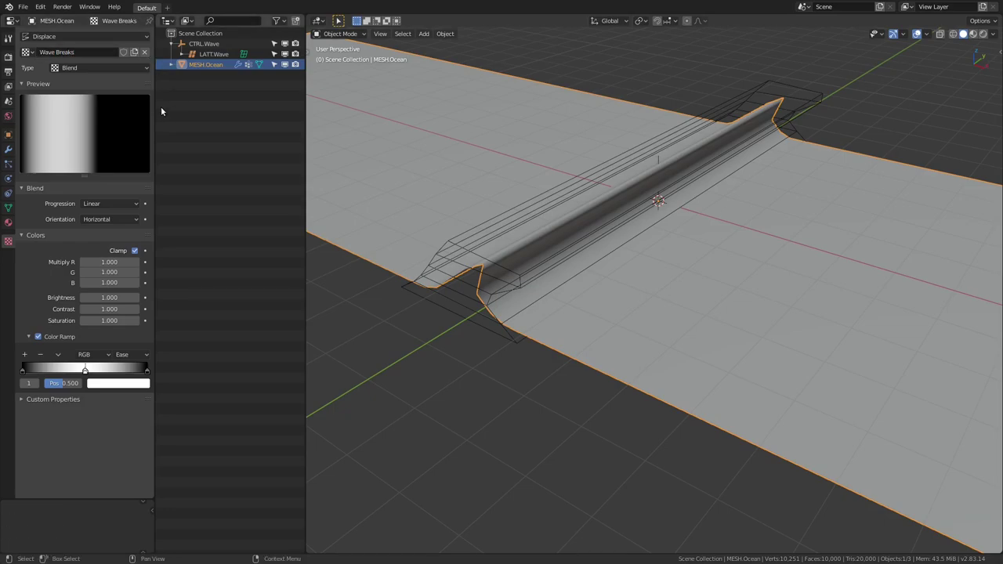
{"action": "left_click", "coordinate": [42, 340]}
{"action": "left_click", "coordinate": [79, 69]}
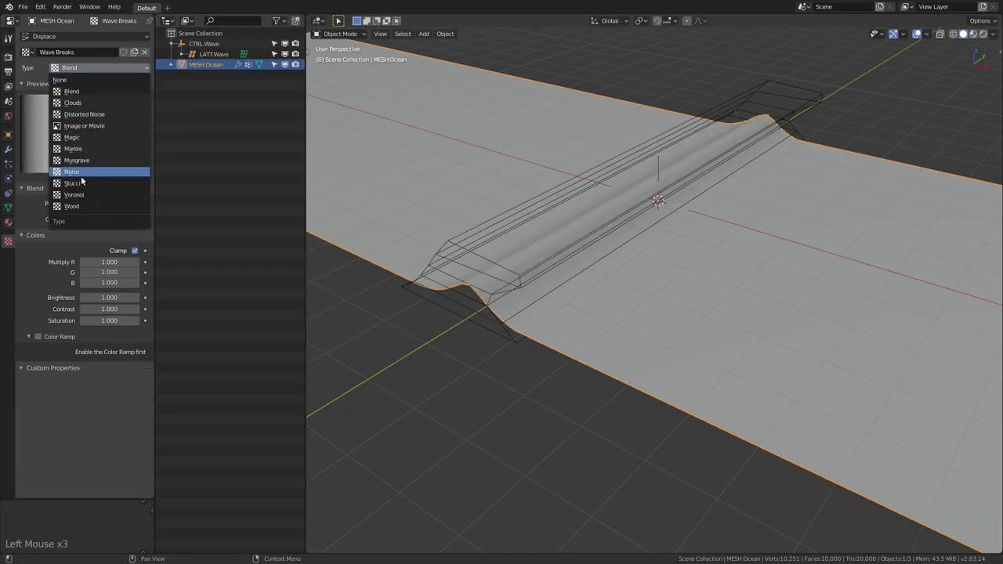
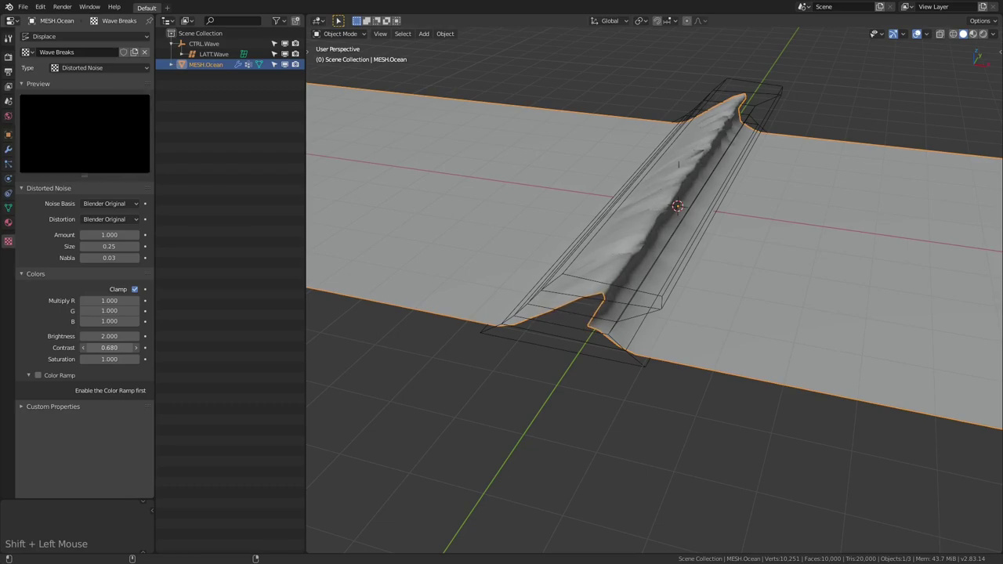
{"action": "middle_click", "coordinate": [716, 306]}
{"action": "middle_click", "coordinate": [769, 296]}
{"action": "middle_click", "coordinate": [780, 289]}
{"action": "middle_click", "coordinate": [721, 288]}
{"action": "scroll", "scroll_direction": "up", "scroll_amount": 3}
{"action": "middle_click", "coordinate": [580, 271]}
{"action": "middle_click", "coordinate": [509, 306]}
{"action": "scroll", "scroll_direction": "down", "scroll_amount": 3}
{"action": "middle_click", "coordinate": [645, 318]}
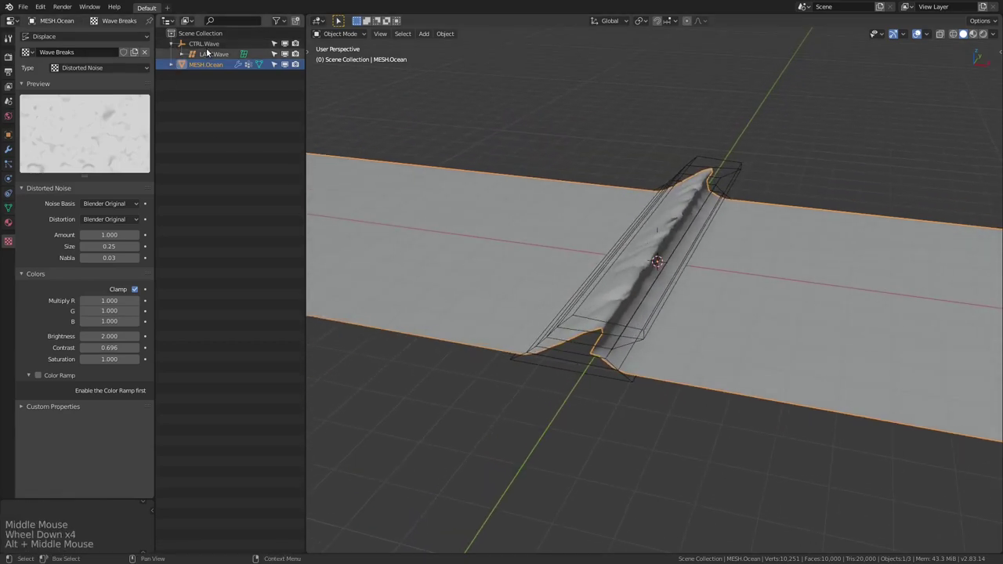
Step: Move CTRL.Wave along the ocean to watch the noisy crest travel
{"action": "left_click", "coordinate": [206, 46]}
{"action": "middle_click", "coordinate": [654, 223]}
{"action": "scroll", "scroll_direction": "down", "scroll_amount": 3}
{"action": "middle_click", "coordinate": [818, 283]}
{"action": "middle_click", "coordinate": [778, 299]}
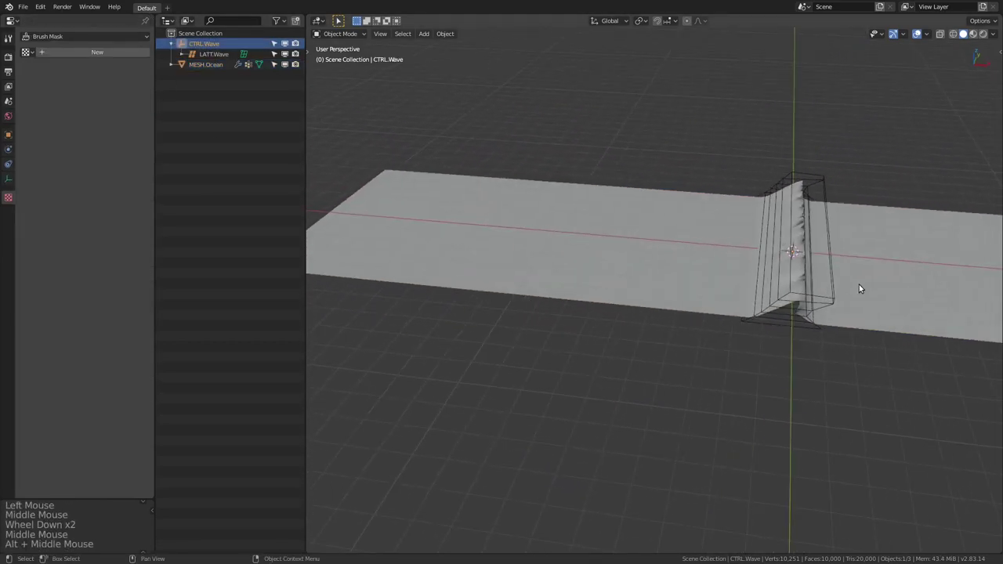
{"action": "key", "text": "g"}
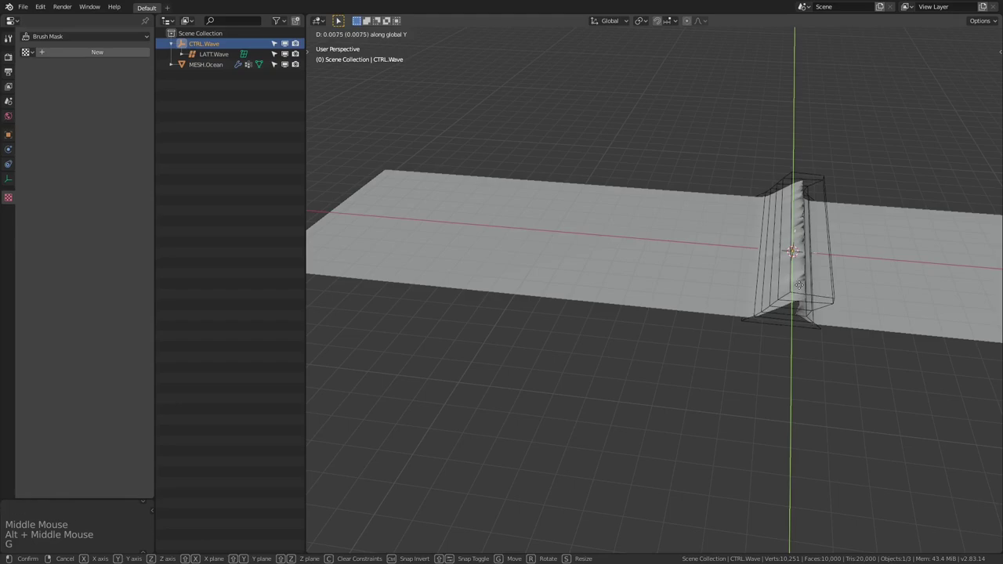
{"action": "middle_click", "coordinate": [792, 247]}
{"action": "scroll", "scroll_direction": "up", "scroll_amount": 3}
{"action": "middle_click", "coordinate": [732, 308]}
{"action": "left_click", "coordinate": [648, 308]}
{"action": "middle_click", "coordinate": [789, 323]}
{"action": "left_click", "coordinate": [7, 153]}
Step: Show CTRL.Wave's transform values and reposition it again along X
{"action": "middle_click", "coordinate": [683, 260]}
{"action": "middle_click", "coordinate": [830, 295]}
{"action": "left_click", "coordinate": [204, 48]}
{"action": "middle_click", "coordinate": [742, 266]}
{"action": "key", "text": "g"}
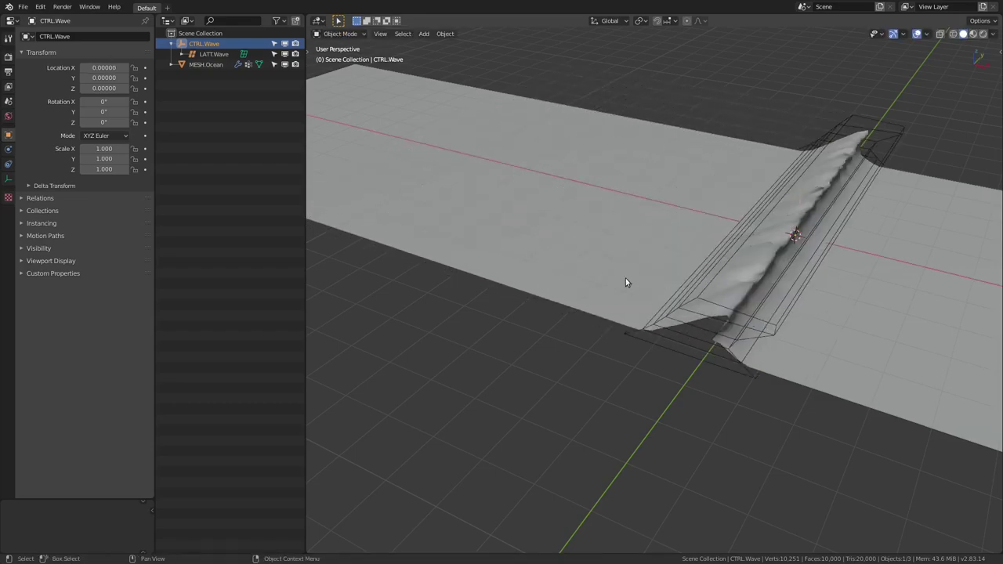
{"action": "middle_click", "coordinate": [637, 278]}
{"action": "middle_click", "coordinate": [671, 263]}
{"action": "middle_click", "coordinate": [726, 287]}
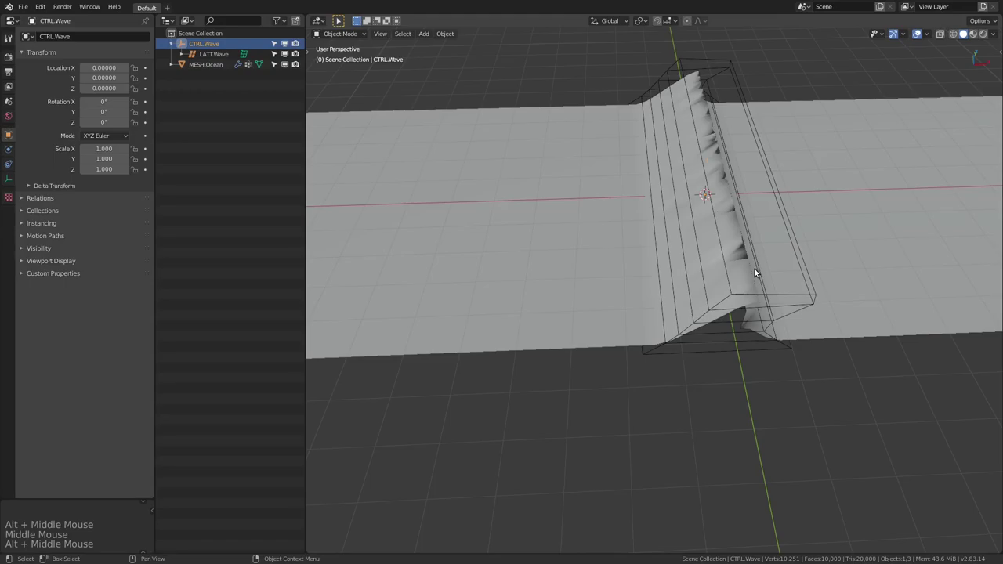
Step: Add a Subdivision Surface modifier (Ctrl+1) to MESH.Ocean to smooth the crest
{"action": "left_click", "coordinate": [878, 282]}
{"action": "middle_click", "coordinate": [513, 246]}
{"action": "key", "text": "ctrl+1"}
{"action": "middle_click", "coordinate": [590, 257]}
{"action": "middle_click", "coordinate": [633, 265]}
{"action": "middle_click", "coordinate": [643, 268]}
{"action": "middle_click", "coordinate": [612, 265]}
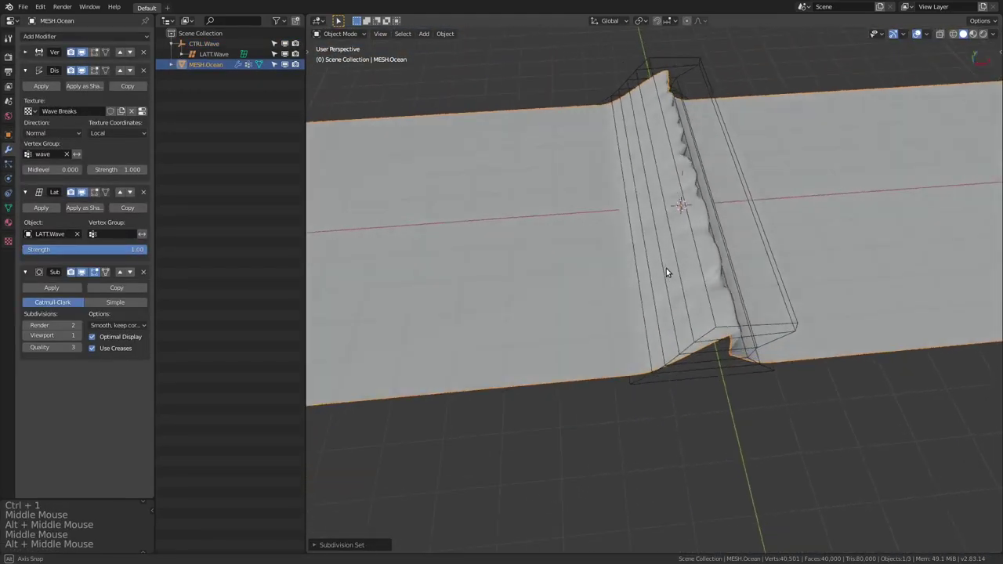
{"action": "scroll", "scroll_direction": "up", "scroll_amount": 3}
{"action": "middle_click", "coordinate": [642, 242]}
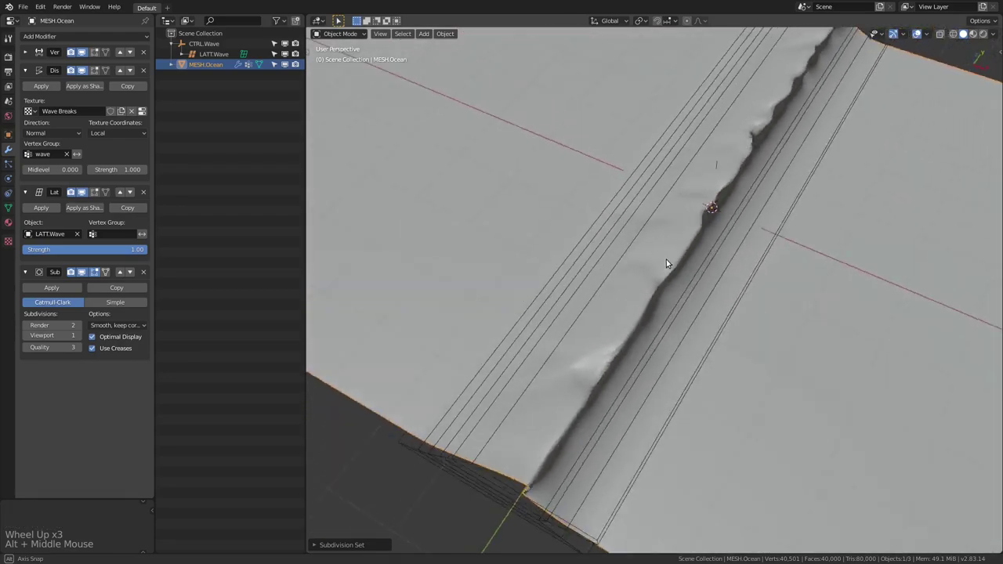
{"action": "scroll", "scroll_direction": "down", "scroll_amount": 3}
{"action": "middle_click", "coordinate": [715, 324]}
Step: Select LATT.Wave and enter Edit Mode on its points
{"action": "left_click", "coordinate": [718, 284]}
{"action": "middle_click", "coordinate": [735, 294]}
{"action": "left_click", "coordinate": [773, 273]}
{"action": "key", "text": "Tab"}
Step: Set LATT.Wave's resolution to U 3 and V 5 in the lattice data settings
{"action": "middle_click", "coordinate": [700, 277]}
{"action": "left_click", "coordinate": [7, 197]}
{"action": "left_click", "coordinate": [141, 69]}
{"action": "middle_click", "coordinate": [715, 197]}
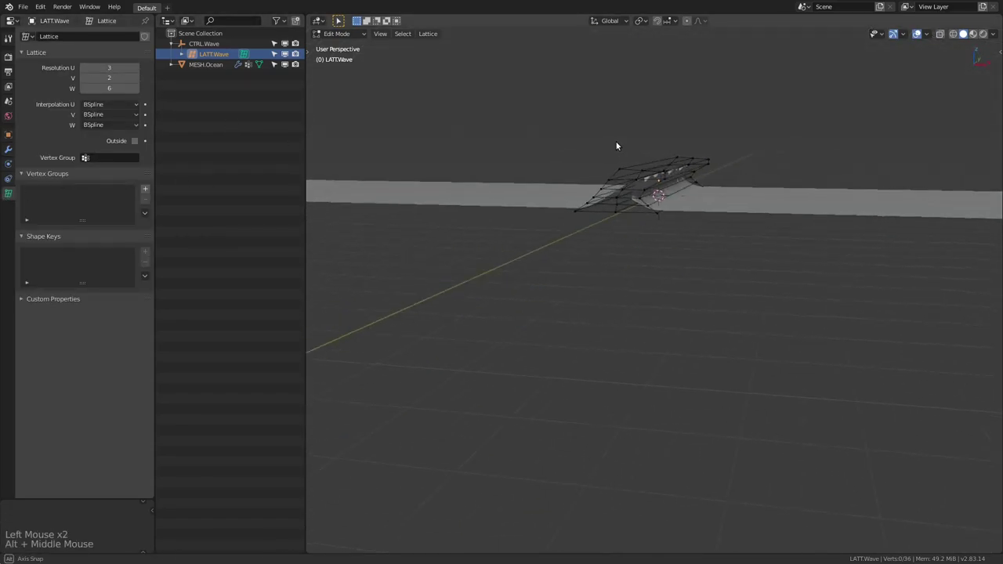
{"action": "scroll", "scroll_direction": "up", "scroll_amount": 3}
{"action": "left_click", "coordinate": [87, 68]}
{"action": "double_click", "coordinate": [141, 78]}
{"action": "left_click", "coordinate": [141, 79]}
Step: Shift two middle rows of lattice points along X so the wave ridge zigzags
{"action": "middle_click", "coordinate": [638, 177]}
{"action": "middle_click", "coordinate": [654, 242]}
{"action": "middle_click", "coordinate": [617, 223]}
{"action": "middle_click", "coordinate": [639, 229]}
{"action": "left_click", "coordinate": [539, 261]}
{"action": "middle_click", "coordinate": [779, 287]}
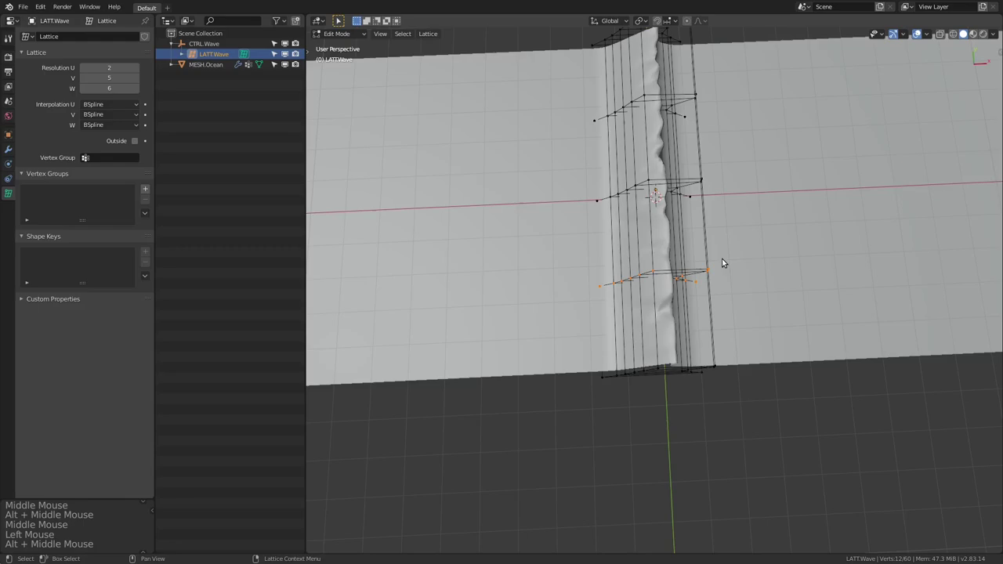
{"action": "middle_click", "coordinate": [659, 265]}
{"action": "key", "text": "g"}
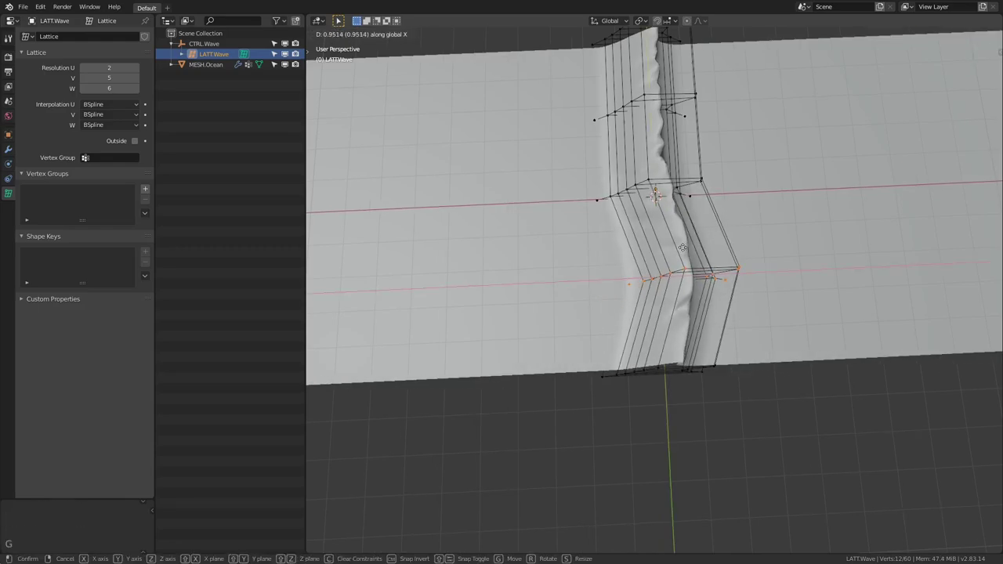
{"action": "middle_click", "coordinate": [701, 219]}
{"action": "left_click", "coordinate": [612, 188]}
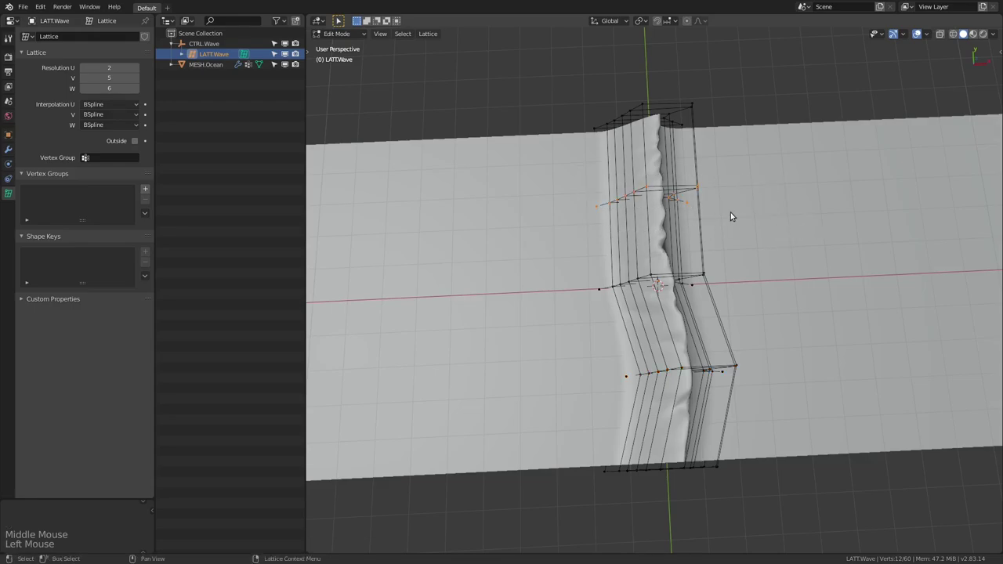
{"action": "key", "text": "g"}
Step: Toggle between Edit and Object Mode to check the bent wave, ending in Object Mode
{"action": "middle_click", "coordinate": [746, 246]}
{"action": "middle_click", "coordinate": [683, 228]}
{"action": "key", "text": "Tab"}
{"action": "middle_click", "coordinate": [618, 242]}
{"action": "middle_click", "coordinate": [659, 230]}
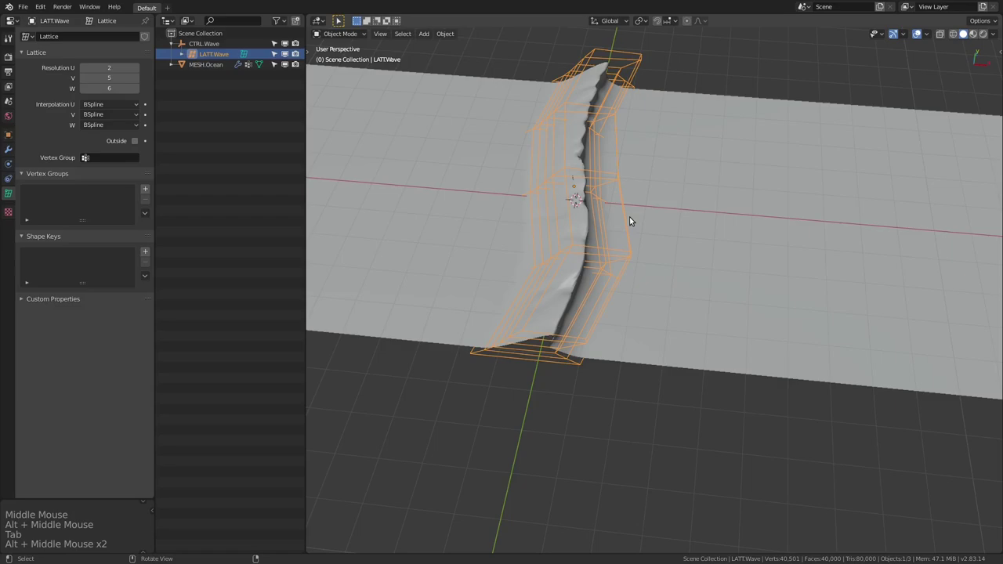
{"action": "key", "text": "Tab"}
{"action": "middle_click", "coordinate": [670, 252]}
{"action": "middle_click", "coordinate": [658, 250]}
{"action": "key", "text": "Tab"}
{"action": "middle_click", "coordinate": [612, 252]}
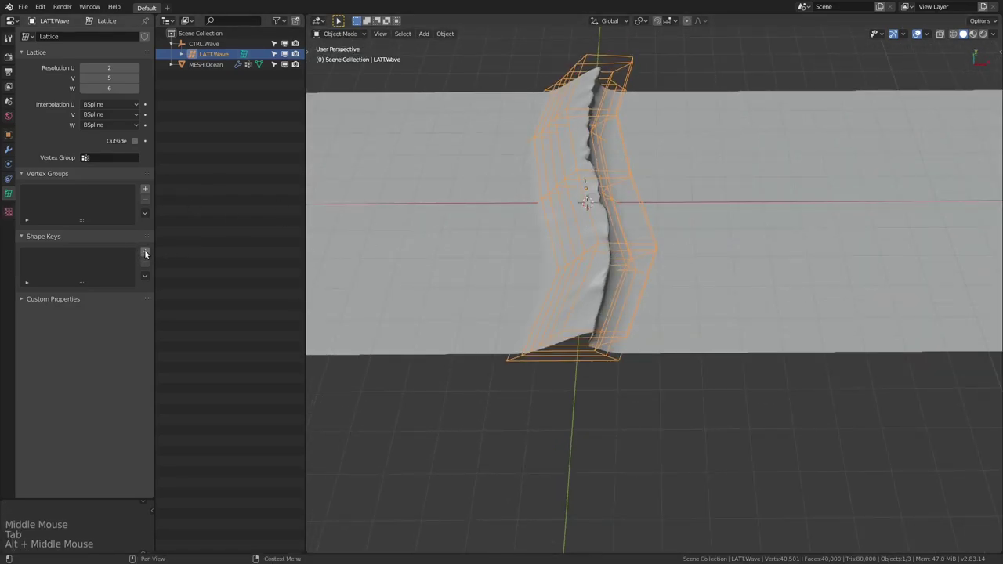
Step: Add Basis and Key 1 shape keys to LATT.Wave
{"action": "left_click", "coordinate": [150, 252]}
{"action": "middle_click", "coordinate": [654, 210]}
{"action": "middle_click", "coordinate": [625, 214]}
{"action": "middle_click", "coordinate": [618, 210]}
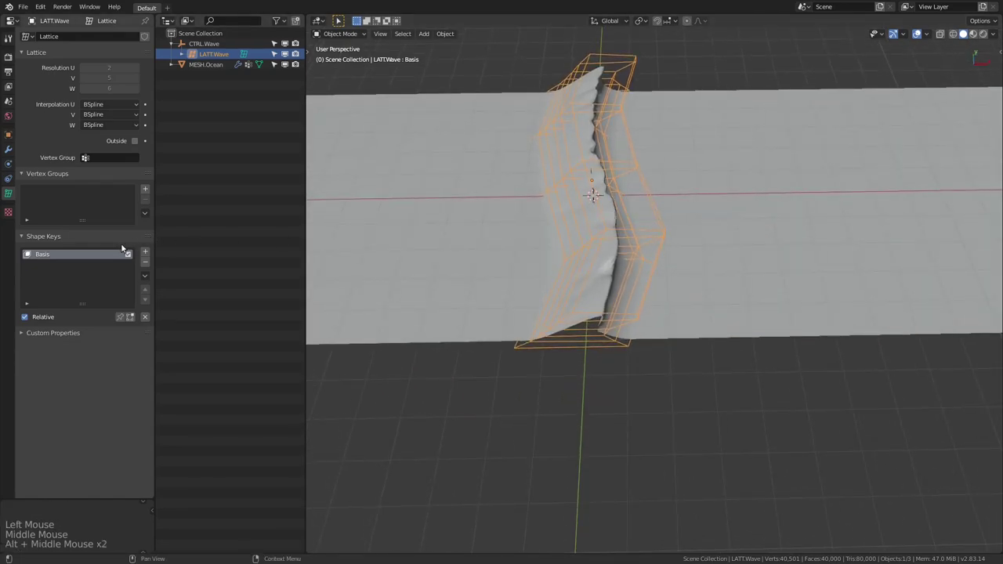
{"action": "left_click", "coordinate": [154, 250]}
{"action": "middle_click", "coordinate": [502, 235]}
{"action": "middle_click", "coordinate": [578, 228]}
Step: In Edit Mode, shift three rows of Key 1's lattice points along X for a different bend
{"action": "key", "text": "Tab"}
{"action": "middle_click", "coordinate": [759, 258]}
{"action": "left_click", "coordinate": [515, 241]}
{"action": "middle_click", "coordinate": [767, 315]}
{"action": "key", "text": "g"}
{"action": "middle_click", "coordinate": [726, 296]}
{"action": "left_click", "coordinate": [539, 226]}
{"action": "middle_click", "coordinate": [763, 284]}
{"action": "key", "text": "g"}
{"action": "middle_click", "coordinate": [746, 237]}
{"action": "left_click", "coordinate": [535, 204]}
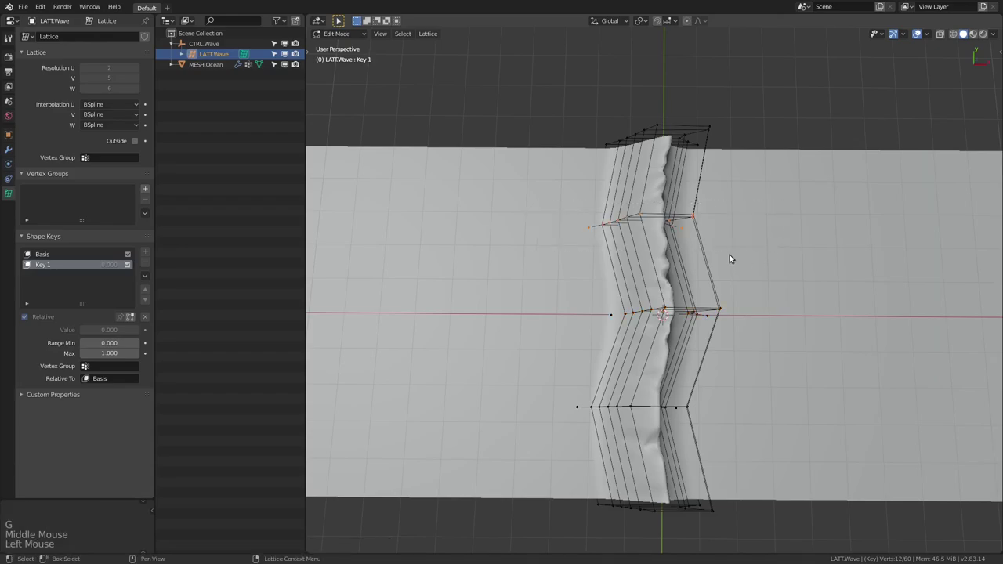
{"action": "key", "text": "g"}
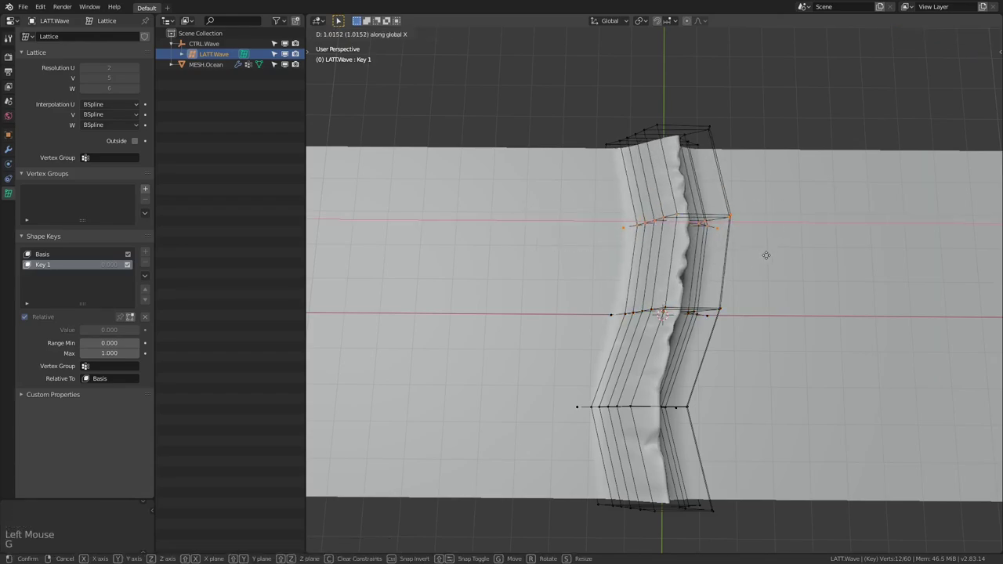
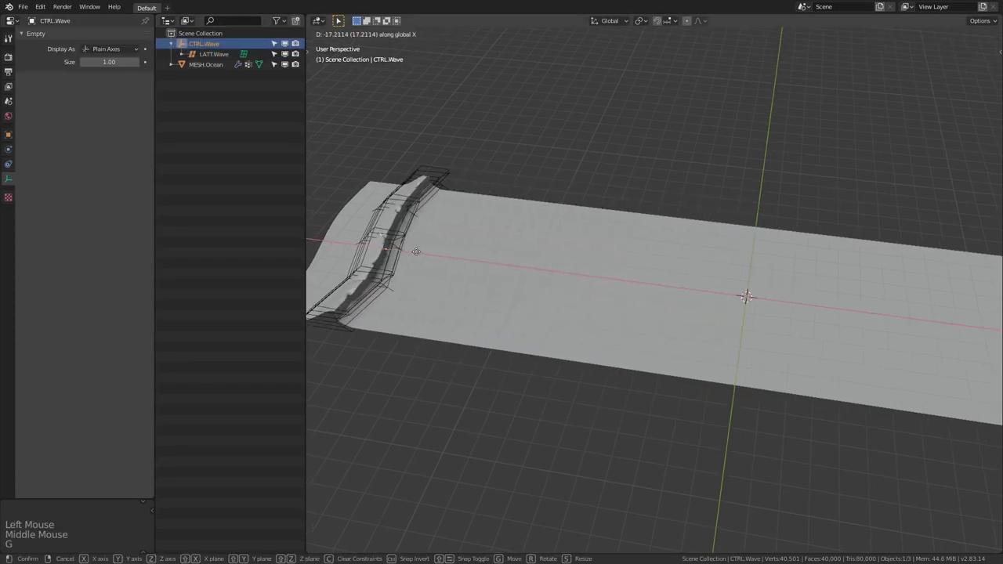
Step: Move CTRL.Wave to X 18.2, keyframe its location at frame 300 and return to frame 1
{"action": "middle_click", "coordinate": [488, 251]}
{"action": "middle_click", "coordinate": [524, 252]}
{"action": "middle_click", "coordinate": [528, 257]}
{"action": "key", "text": "g"}
{"action": "middle_click", "coordinate": [609, 284]}
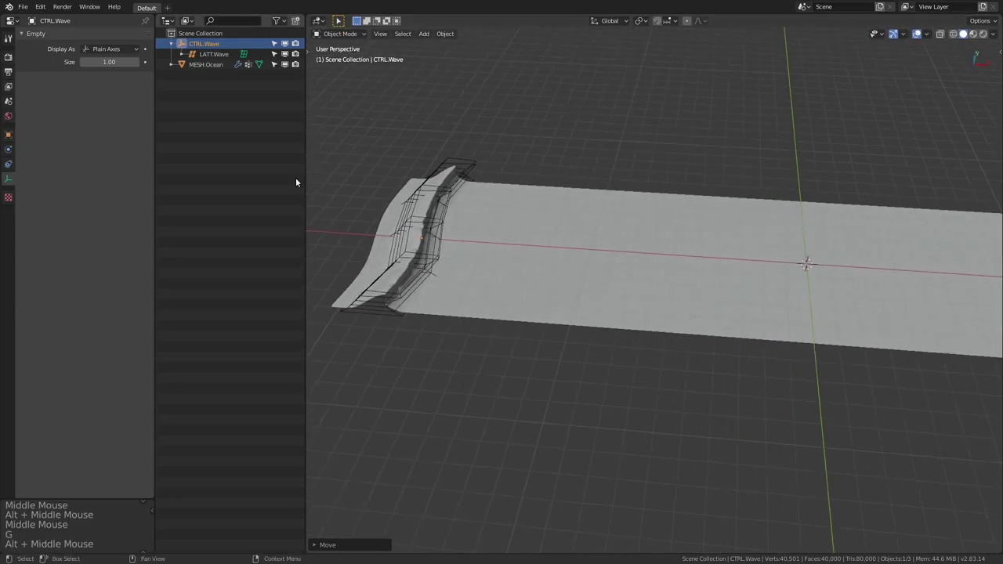
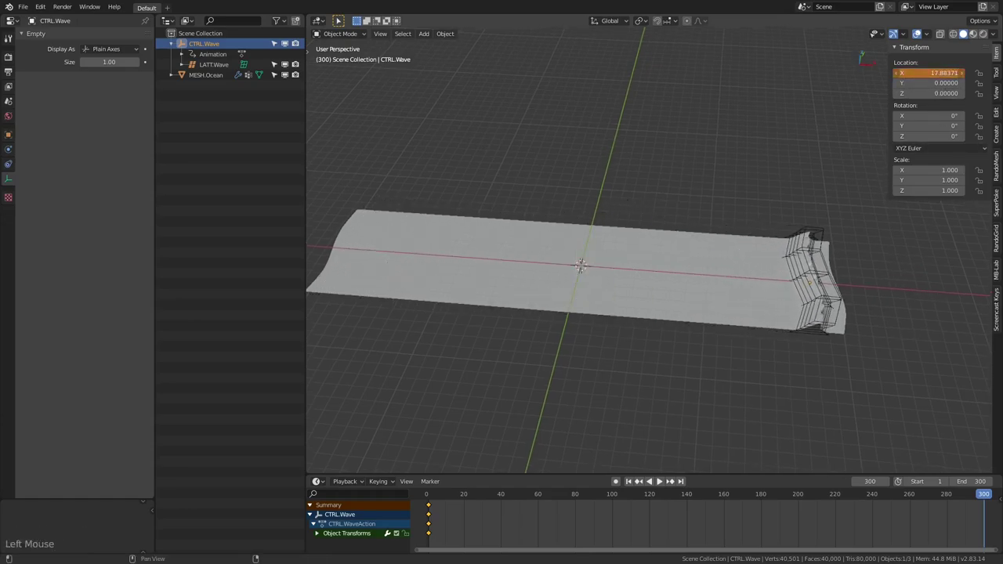
{"action": "key", "text": "i"}
{"action": "key", "text": "shift+Left"}
Step: Keyframe the lattice's Key 1 value at 0 on frame 1 and full strength on frame 300
{"action": "left_click", "coordinate": [399, 203]}
{"action": "key", "text": "i"}
{"action": "key", "text": "shift+Right"}
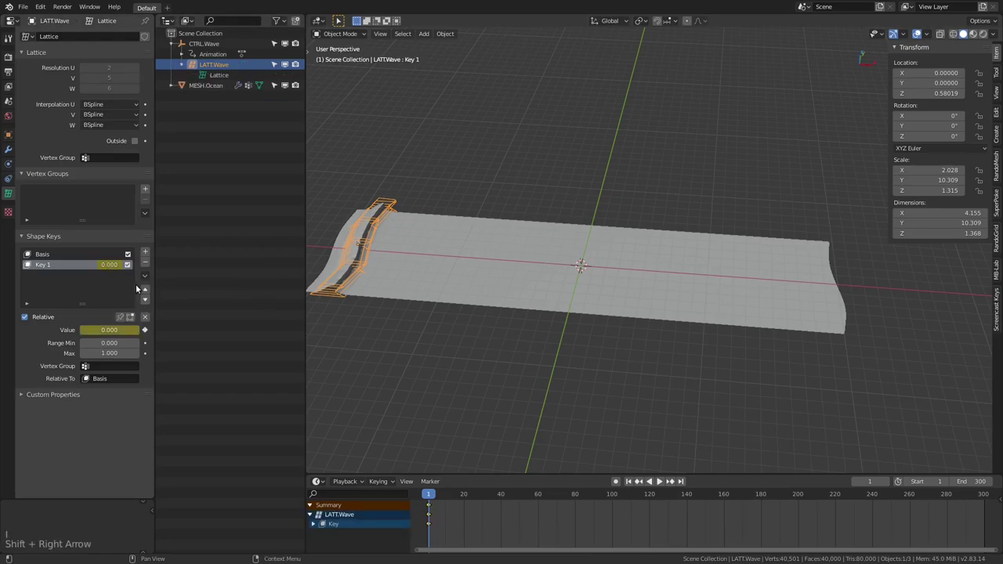
{"action": "left_click", "coordinate": [107, 267]}
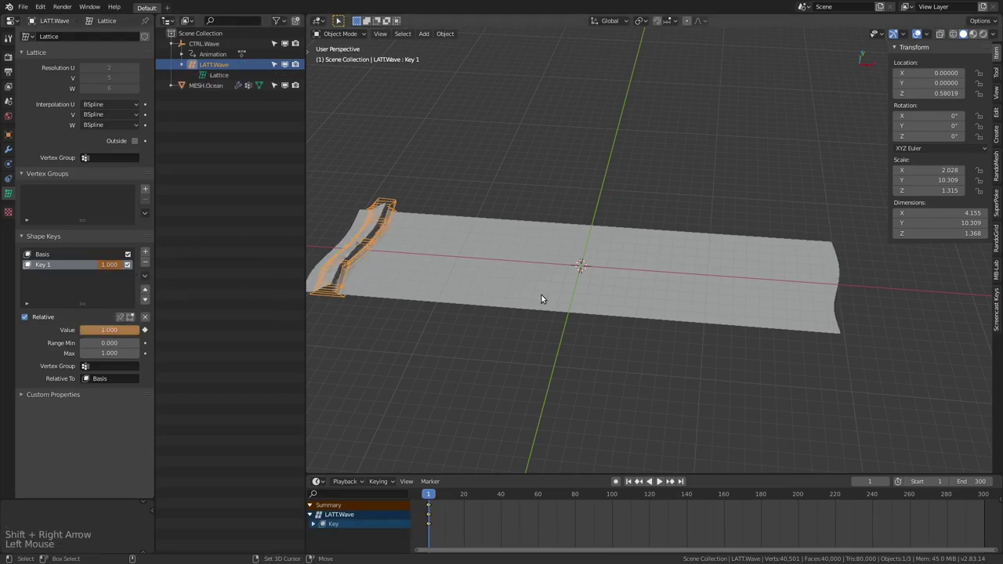
{"action": "key", "text": "shift+Right"}
{"action": "left_click", "coordinate": [111, 267]}
{"action": "key", "text": "i"}
Step: Play the animation from frame 1 and orbit around the wave travelling along the strip
{"action": "middle_click", "coordinate": [605, 292]}
{"action": "key", "text": "shift+Left"}
{"action": "key", "text": "space"}
{"action": "middle_click", "coordinate": [508, 251]}
{"action": "scroll", "scroll_direction": "up", "scroll_amount": 3}
{"action": "middle_click", "coordinate": [447, 257]}
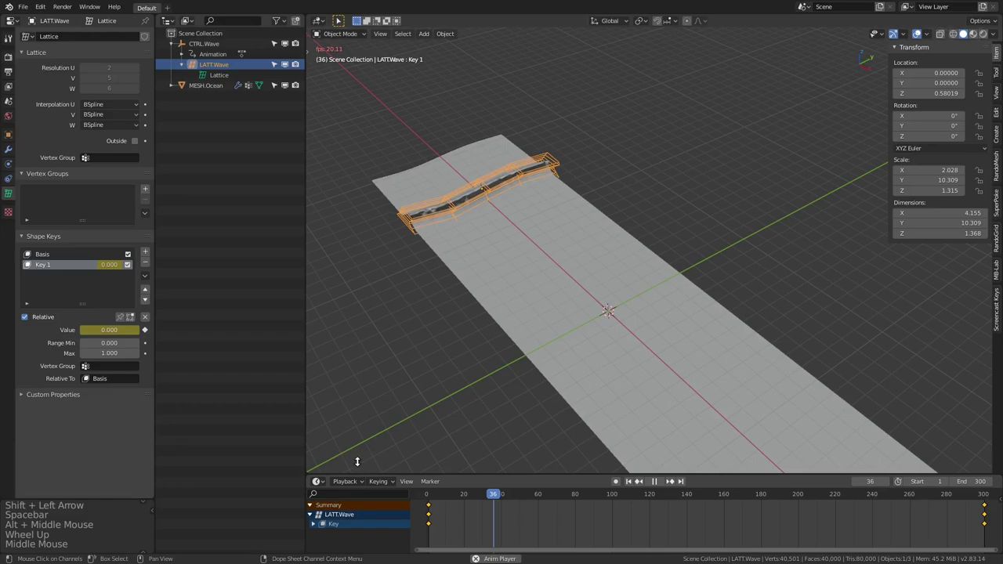
{"action": "left_click", "coordinate": [360, 482]}
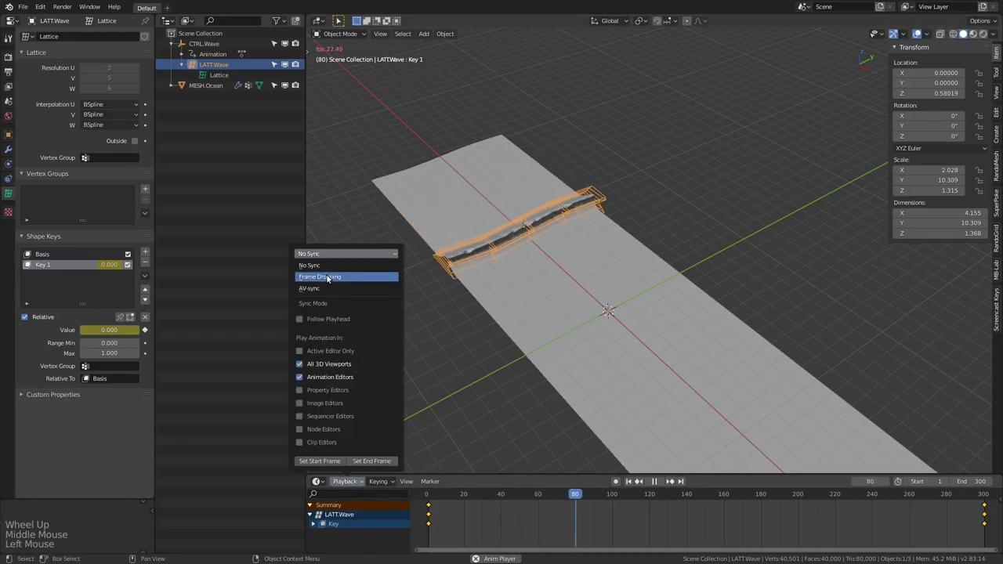
{"action": "middle_click", "coordinate": [596, 272]}
{"action": "key", "text": "shift+alt+z"}
{"action": "middle_click", "coordinate": [639, 302]}
{"action": "scroll", "scroll_direction": "up", "scroll_amount": 3}
{"action": "middle_click", "coordinate": [596, 285]}
{"action": "middle_click", "coordinate": [712, 229]}
{"action": "middle_click", "coordinate": [681, 276]}
{"action": "middle_click", "coordinate": [684, 221]}
{"action": "scroll", "scroll_direction": "down", "scroll_amount": 3}
{"action": "middle_click", "coordinate": [619, 225]}
{"action": "middle_click", "coordinate": [704, 241]}
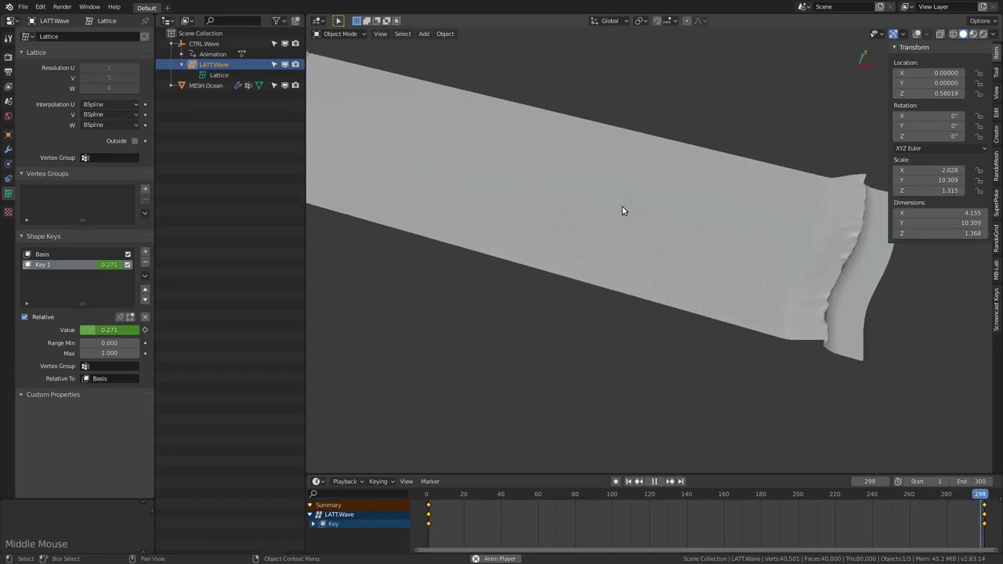
Step: Select the ocean mesh and keep reviewing the moving wave from several angles, replaying it
{"action": "key", "text": "n"}
{"action": "middle_click", "coordinate": [635, 210]}
{"action": "middle_click", "coordinate": [670, 248]}
{"action": "scroll", "scroll_direction": "up", "scroll_amount": 3}
{"action": "left_click", "coordinate": [484, 254]}
{"action": "left_click", "coordinate": [16, 151]}
{"action": "left_click", "coordinate": [90, 274]}
{"action": "middle_click", "coordinate": [785, 284]}
{"action": "scroll", "scroll_direction": "down", "scroll_amount": 3}
{"action": "middle_click", "coordinate": [677, 261]}
{"action": "key", "text": "shift+alt+z"}
{"action": "middle_click", "coordinate": [692, 272]}
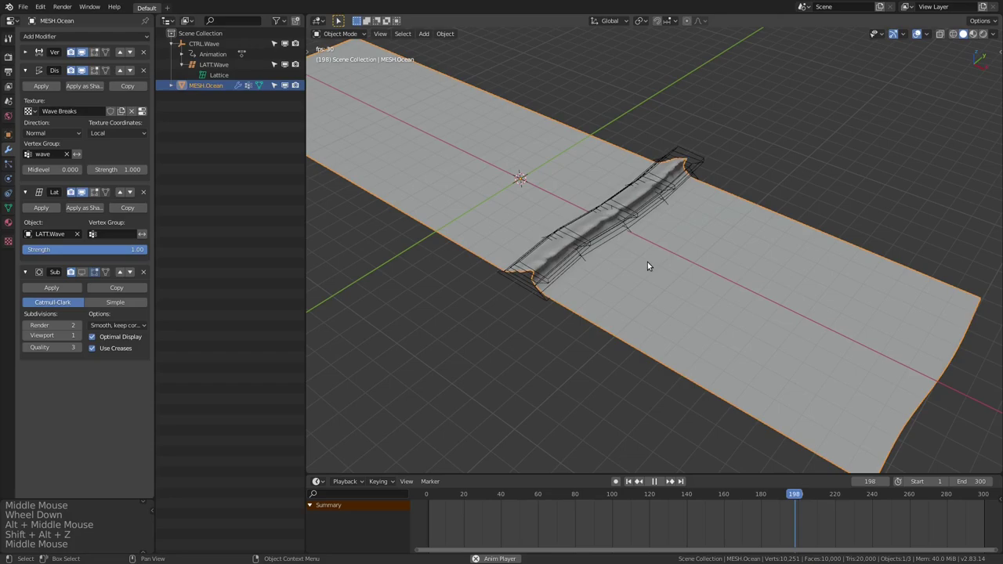
{"action": "middle_click", "coordinate": [537, 269]}
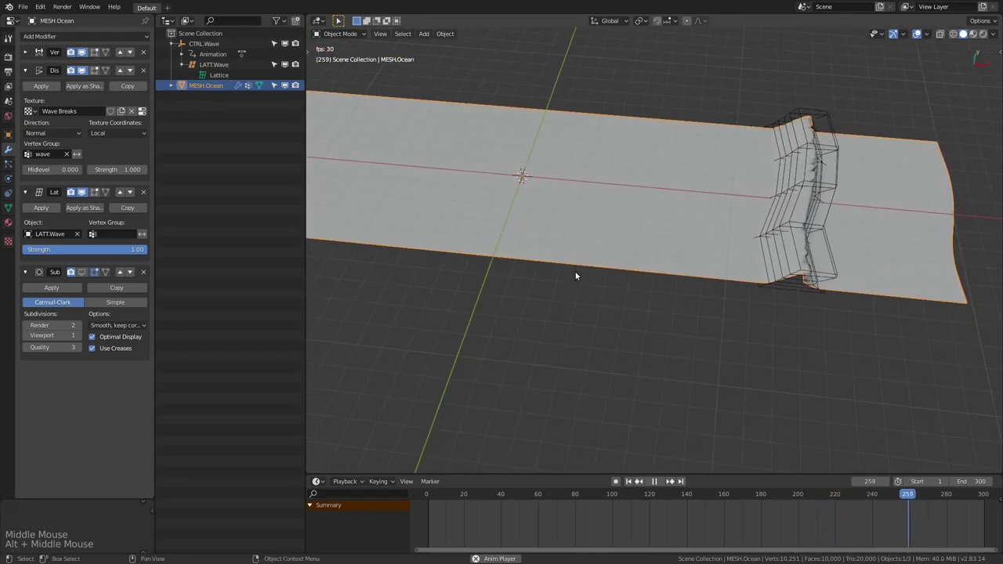
{"action": "key", "text": "shift+alt+z"}
{"action": "middle_click", "coordinate": [571, 247]}
{"action": "middle_click", "coordinate": [559, 240]}
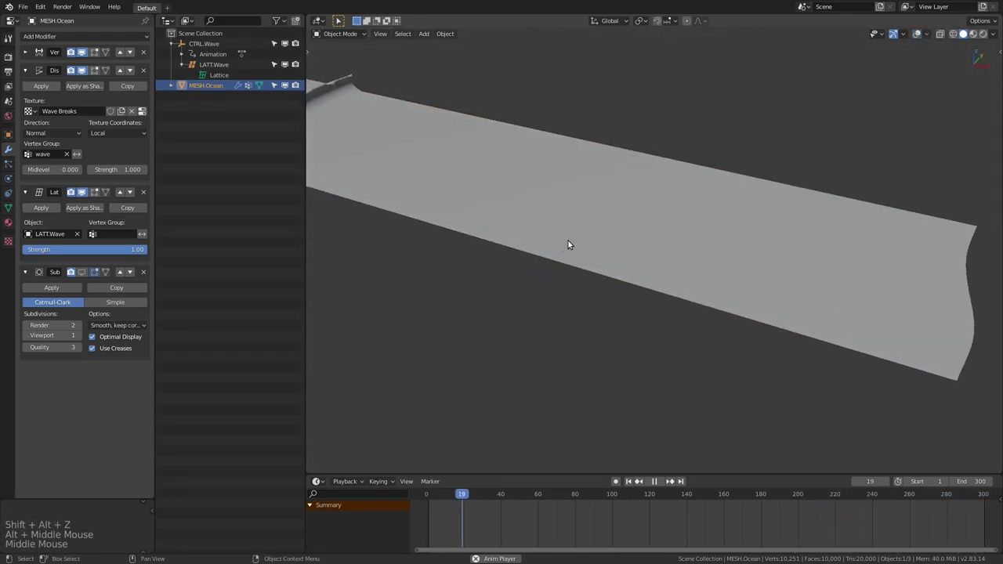
{"action": "key", "text": "space"}
{"action": "middle_click", "coordinate": [496, 210]}
Step: Stop playback and add an Ocean modifier to MESH.Ocean
{"action": "left_click", "coordinate": [27, 69]}
{"action": "left_click", "coordinate": [32, 85]}
{"action": "left_click", "coordinate": [65, 34]}
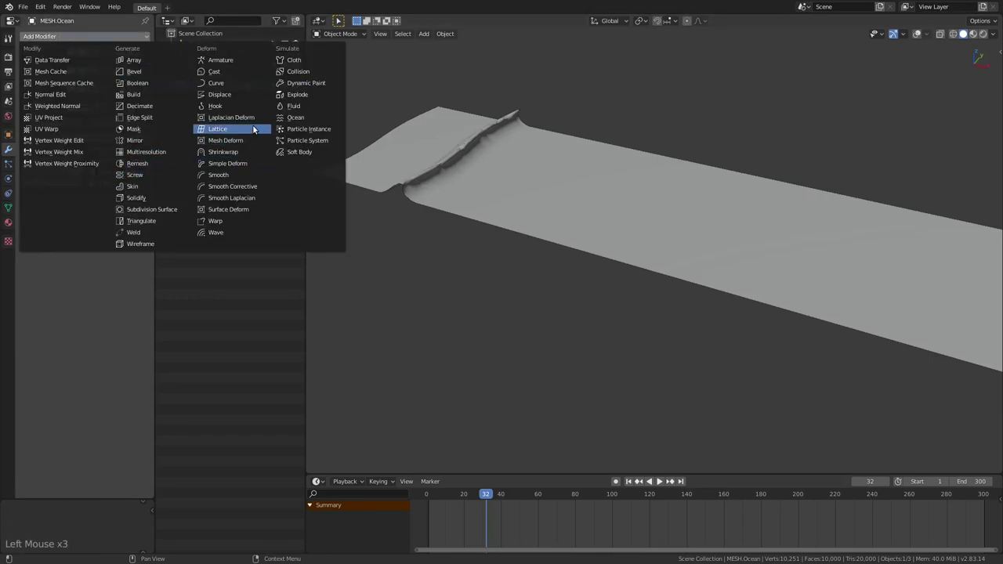
{"action": "middle_click", "coordinate": [588, 213]}
{"action": "scroll", "scroll_direction": "down", "scroll_amount": 3}
{"action": "key", "text": "shift+alt+z"}
{"action": "middle_click", "coordinate": [472, 223]}
{"action": "left_click", "coordinate": [104, 240]}
Step: Set Ocean Size 0.87, Spatial Size 10, Scale 0.28, Resolution 15 and Time #frame/50
{"action": "middle_click", "coordinate": [643, 222]}
{"action": "scroll", "scroll_direction": "up", "scroll_amount": 3}
{"action": "middle_click", "coordinate": [635, 237]}
{"action": "middle_click", "coordinate": [643, 244]}
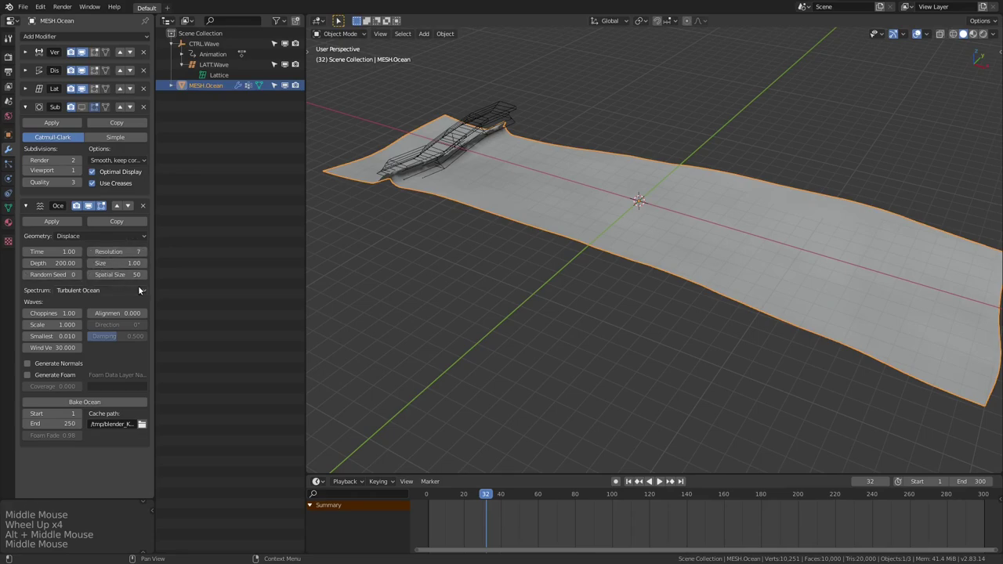
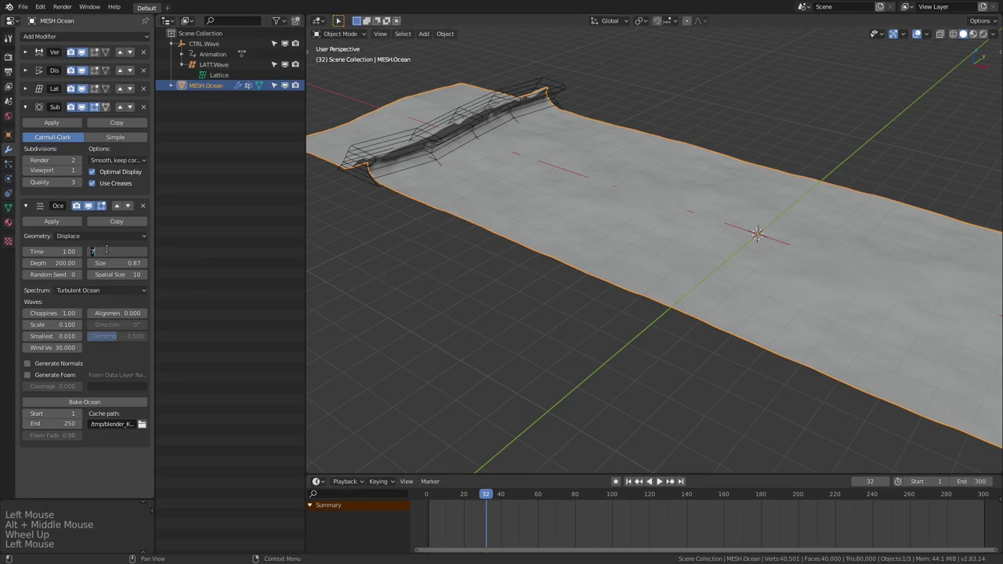
{"action": "middle_click", "coordinate": [516, 265]}
{"action": "scroll", "scroll_direction": "up", "scroll_amount": 3}
{"action": "middle_click", "coordinate": [524, 251]}
{"action": "middle_click", "coordinate": [497, 245]}
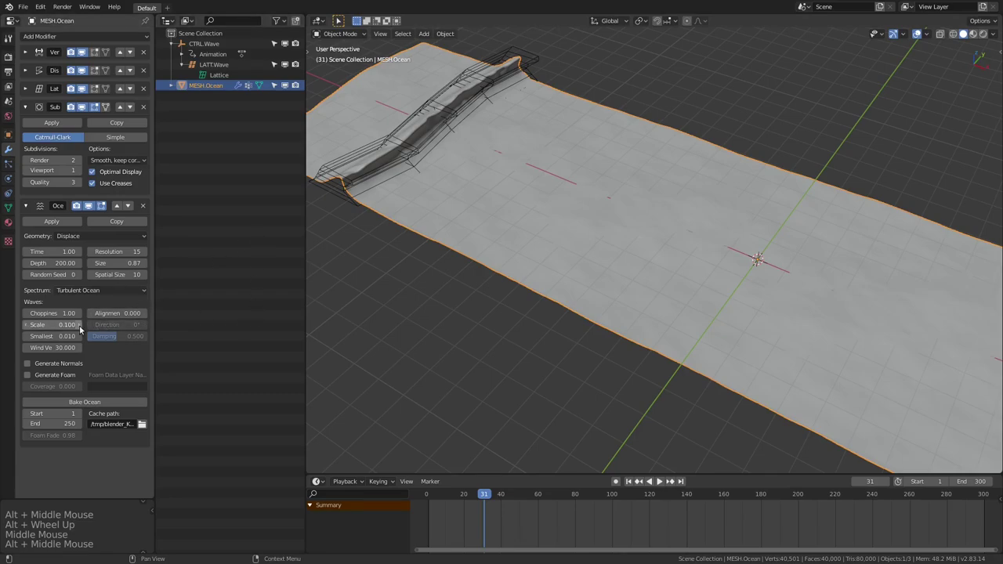
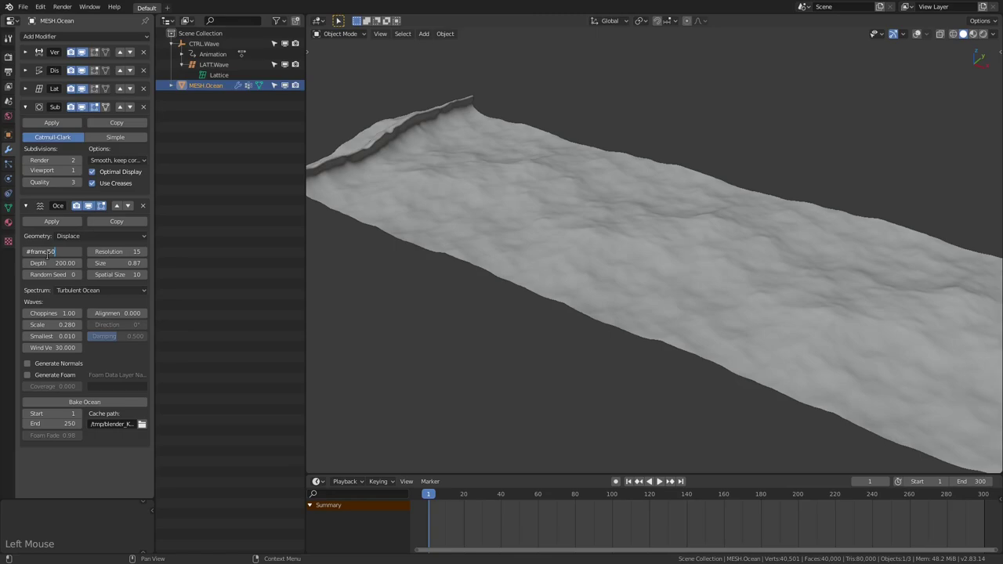
{"action": "key", "text": "space"}
Step: Orbit and zoom around the ocean strip during playback to watch the ripples evolve
{"action": "middle_click", "coordinate": [637, 254]}
{"action": "scroll", "scroll_direction": "down", "scroll_amount": 3}
{"action": "middle_click", "coordinate": [671, 283]}
{"action": "scroll", "scroll_direction": "up", "scroll_amount": 3}
{"action": "middle_click", "coordinate": [683, 280]}
{"action": "middle_click", "coordinate": [653, 287]}
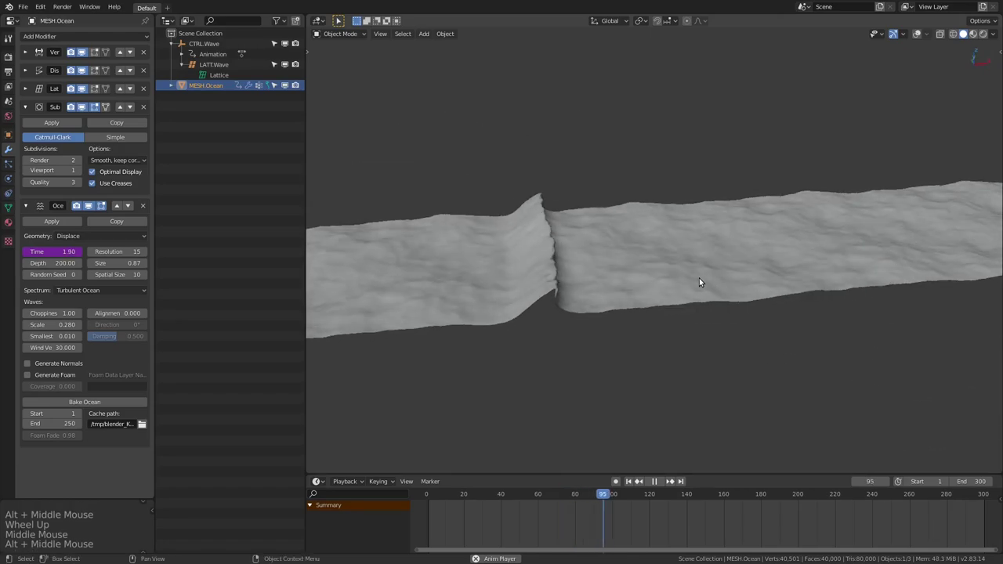
{"action": "middle_click", "coordinate": [687, 282]}
{"action": "middle_click", "coordinate": [678, 264]}
{"action": "middle_click", "coordinate": [691, 281]}
{"action": "middle_click", "coordinate": [769, 300]}
Step: Toggle overlays and view the breaking wave sweeping over the rippling surface from other angles
{"action": "key", "text": "shift+alt+z"}
{"action": "middle_click", "coordinate": [759, 301]}
{"action": "scroll", "scroll_direction": "down", "scroll_amount": 3}
{"action": "middle_click", "coordinate": [738, 317]}
{"action": "middle_click", "coordinate": [724, 297]}
{"action": "scroll", "scroll_direction": "down", "scroll_amount": 3}
{"action": "middle_click", "coordinate": [689, 292]}
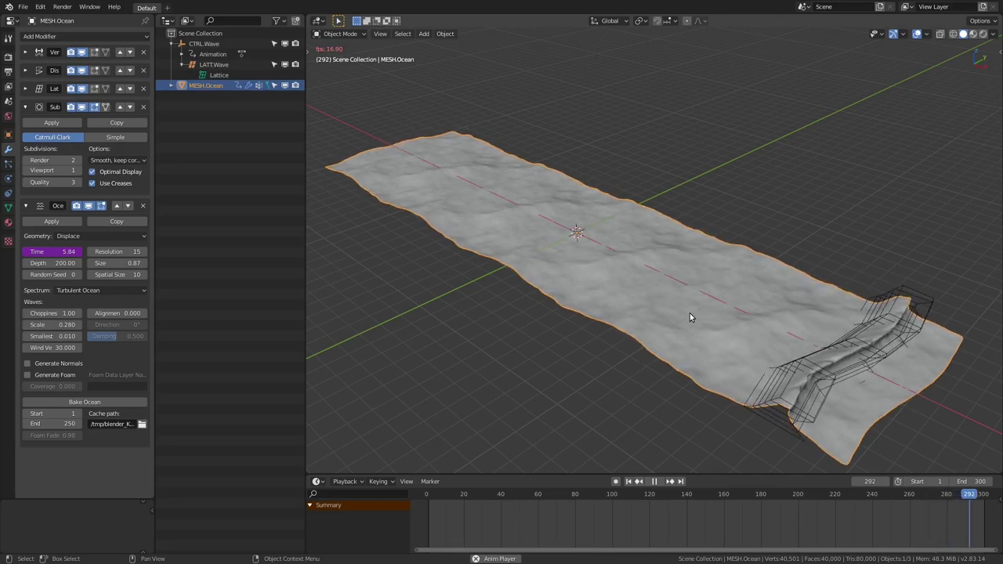
{"action": "middle_click", "coordinate": [605, 300]}
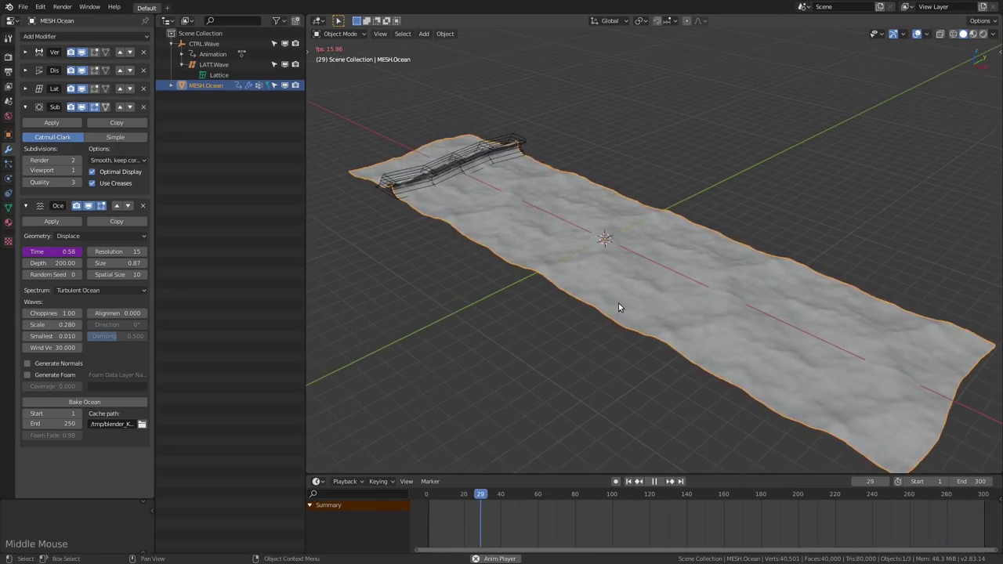
{"action": "scroll", "scroll_direction": "up", "scroll_amount": 3}
{"action": "middle_click", "coordinate": [626, 305]}
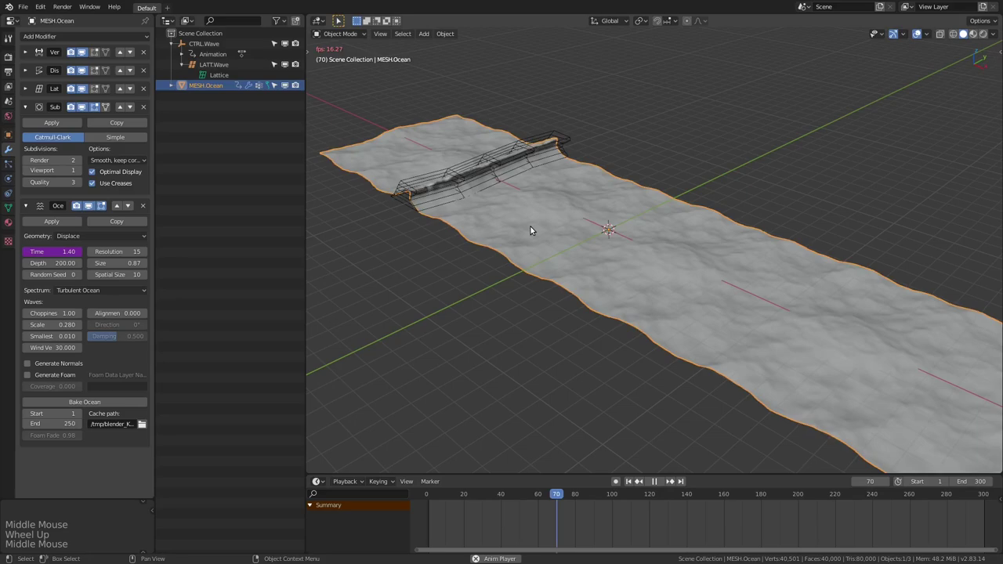
{"action": "key", "text": "shift+alt+z"}
{"action": "middle_click", "coordinate": [596, 240]}
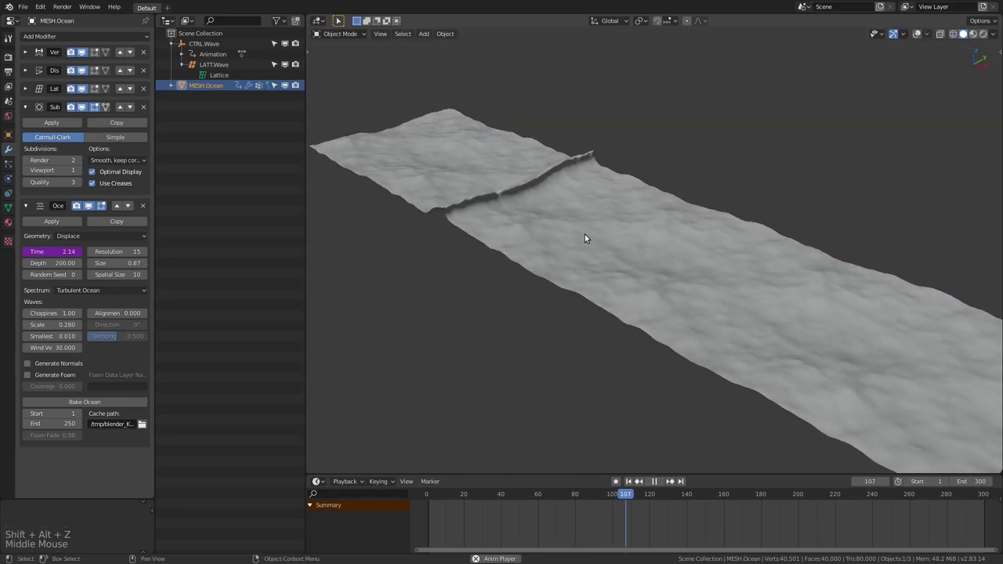
{"action": "middle_click", "coordinate": [520, 238]}
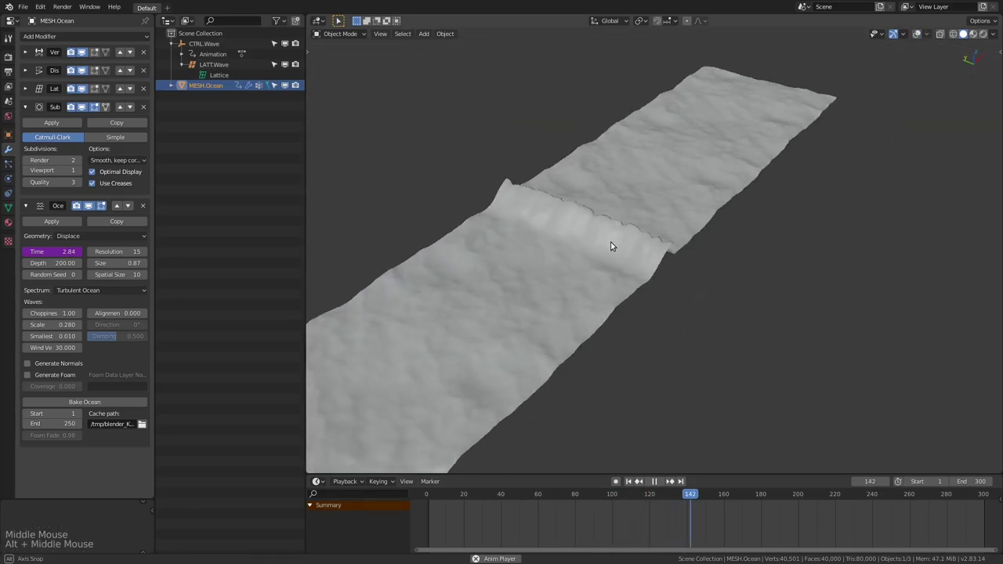
Step: Pause playback, select the wave lattice and jump back to frame 1
{"action": "key", "text": "shift+alt+z"}
{"action": "key", "text": "space"}
{"action": "middle_click", "coordinate": [637, 247]}
{"action": "scroll", "scroll_direction": "up", "scroll_amount": 3}
{"action": "left_click", "coordinate": [601, 276]}
{"action": "middle_click", "coordinate": [612, 275]}
{"action": "middle_click", "coordinate": [624, 265]}
{"action": "key", "text": "shift+Left"}
Step: Orbit around the scene and restart playback to review the wave and ripples together
{"action": "middle_click", "coordinate": [383, 200]}
{"action": "scroll", "scroll_direction": "down", "scroll_amount": 3}
{"action": "middle_click", "coordinate": [518, 279]}
{"action": "scroll", "scroll_direction": "up", "scroll_amount": 3}
{"action": "middle_click", "coordinate": [613, 297]}
{"action": "middle_click", "coordinate": [548, 294]}
{"action": "middle_click", "coordinate": [611, 282]}
{"action": "middle_click", "coordinate": [589, 309]}
{"action": "middle_click", "coordinate": [635, 298]}
{"action": "scroll", "scroll_direction": "up", "scroll_amount": 3}
{"action": "middle_click", "coordinate": [583, 313]}
{"action": "scroll", "scroll_direction": "up", "scroll_amount": 3}
{"action": "scroll", "scroll_direction": "down", "scroll_amount": 3}
{"action": "middle_click", "coordinate": [565, 326]}
{"action": "middle_click", "coordinate": [592, 334]}
{"action": "scroll", "scroll_direction": "down", "scroll_amount": 3}
{"action": "middle_click", "coordinate": [610, 296]}
{"action": "middle_click", "coordinate": [740, 283]}
{"action": "scroll", "scroll_direction": "down", "scroll_amount": 3}
{"action": "middle_click", "coordinate": [642, 319]}
{"action": "key", "text": "space"}
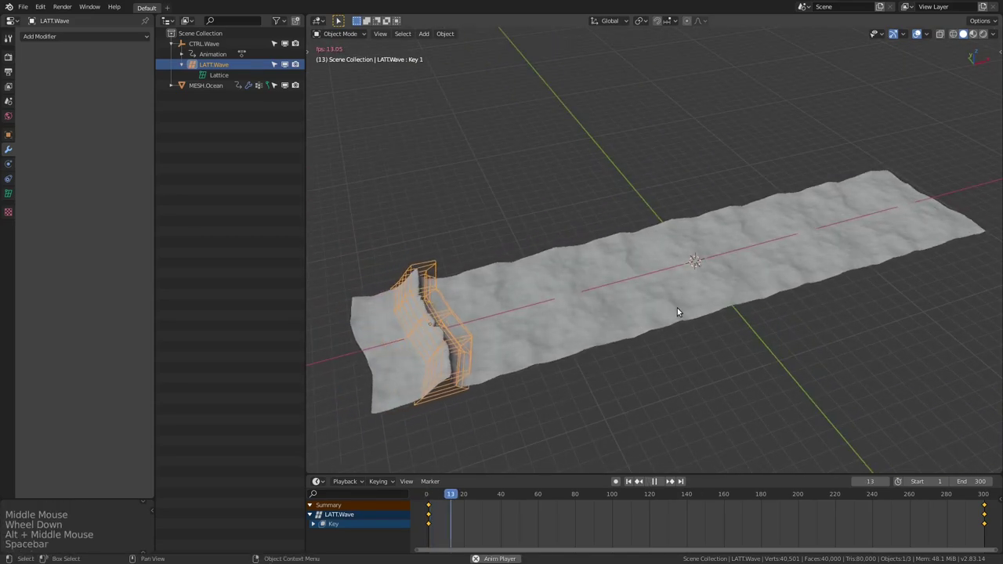
Step: Stop at frame 39, reselect MESH.Ocean, set Subdivision viewport level 2 and Ocean resolution 30
{"action": "key", "text": "space"}
{"action": "middle_click", "coordinate": [720, 306]}
{"action": "middle_click", "coordinate": [764, 319]}
{"action": "left_click", "coordinate": [687, 316]}
{"action": "left_click", "coordinate": [83, 170]}
{"action": "middle_click", "coordinate": [622, 286]}
{"action": "scroll", "scroll_direction": "up", "scroll_amount": 3}
{"action": "middle_click", "coordinate": [627, 289]}
{"action": "middle_click", "coordinate": [600, 290]}
{"action": "scroll", "scroll_direction": "up", "scroll_amount": 3}
{"action": "middle_click", "coordinate": [476, 269]}
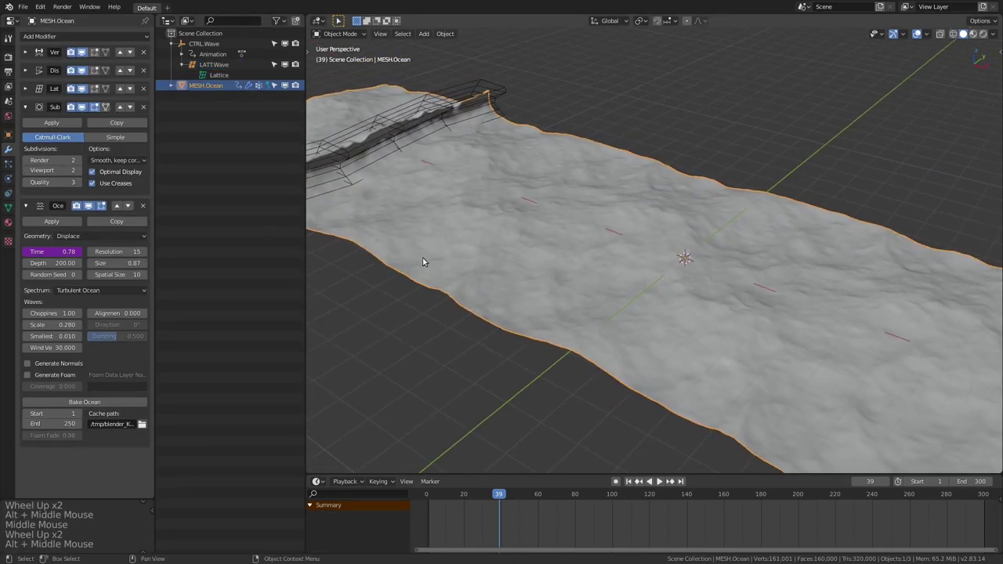
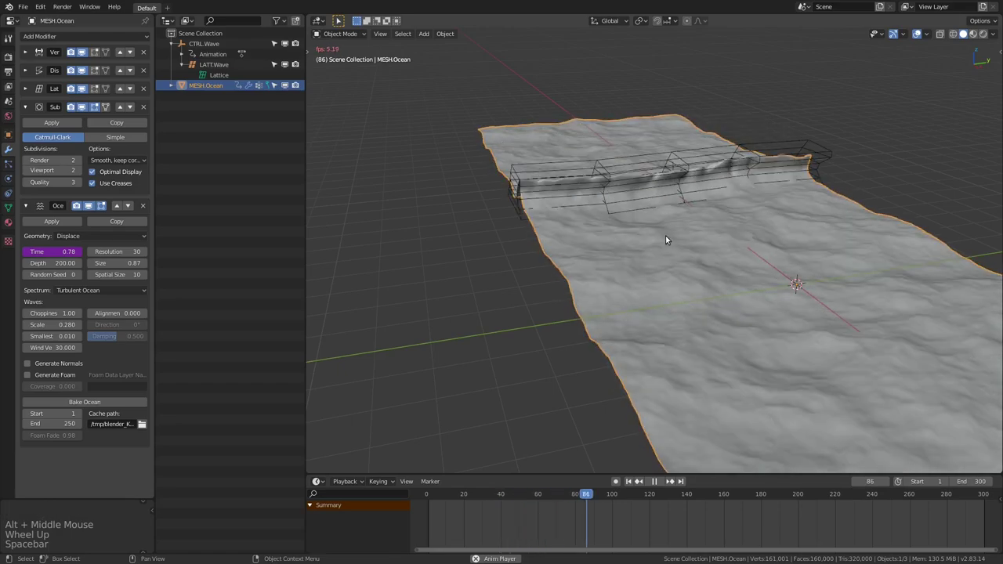
Step: Lower the ocean's Subdivision Surface viewport level to 0 for lighter previews
{"action": "key", "text": "space"}
{"action": "middle_click", "coordinate": [655, 232]}
{"action": "middle_click", "coordinate": [576, 232]}
{"action": "left_click", "coordinate": [31, 171]}
{"action": "double_click", "coordinate": [31, 171]}
{"action": "middle_click", "coordinate": [556, 221]}
{"action": "scroll", "scroll_direction": "down", "scroll_amount": 3}
{"action": "middle_click", "coordinate": [578, 216]}
{"action": "key", "text": "space"}
{"action": "middle_click", "coordinate": [546, 213]}
{"action": "scroll", "scroll_direction": "down", "scroll_amount": 3}
{"action": "middle_click", "coordinate": [559, 205]}
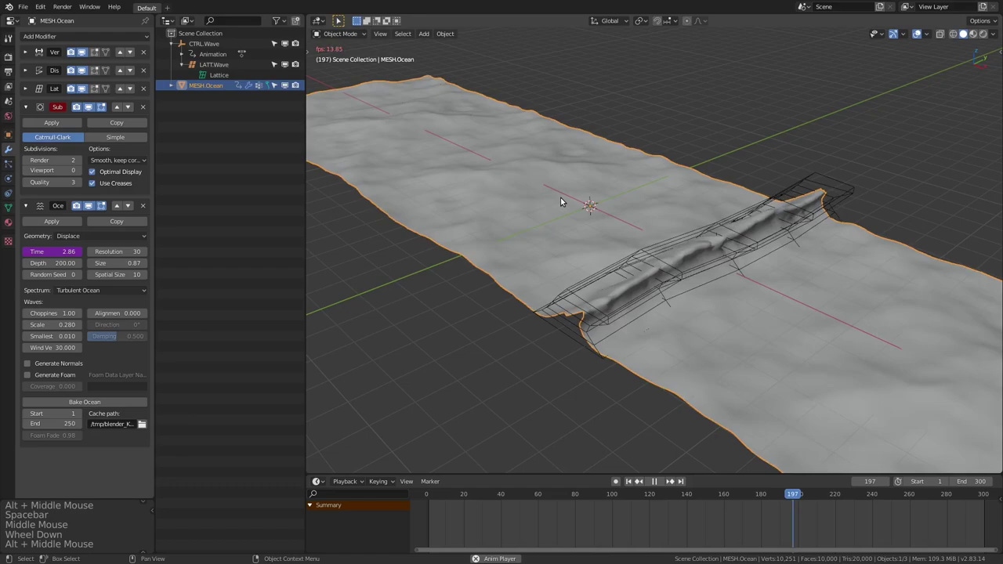
{"action": "middle_click", "coordinate": [580, 203]}
{"action": "scroll", "scroll_direction": "down", "scroll_amount": 3}
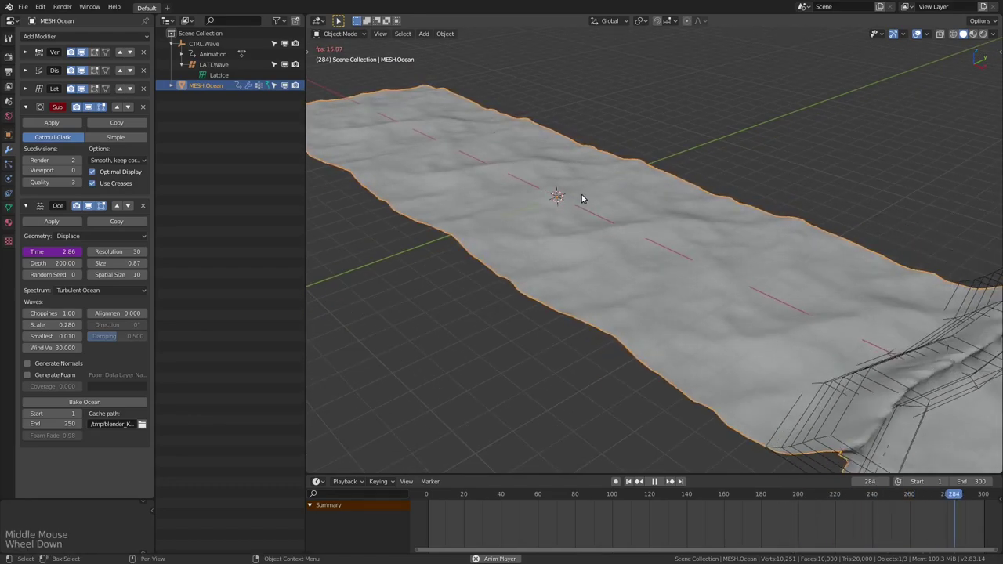
{"action": "middle_click", "coordinate": [579, 209]}
{"action": "middle_click", "coordinate": [643, 206]}
{"action": "middle_click", "coordinate": [614, 248]}
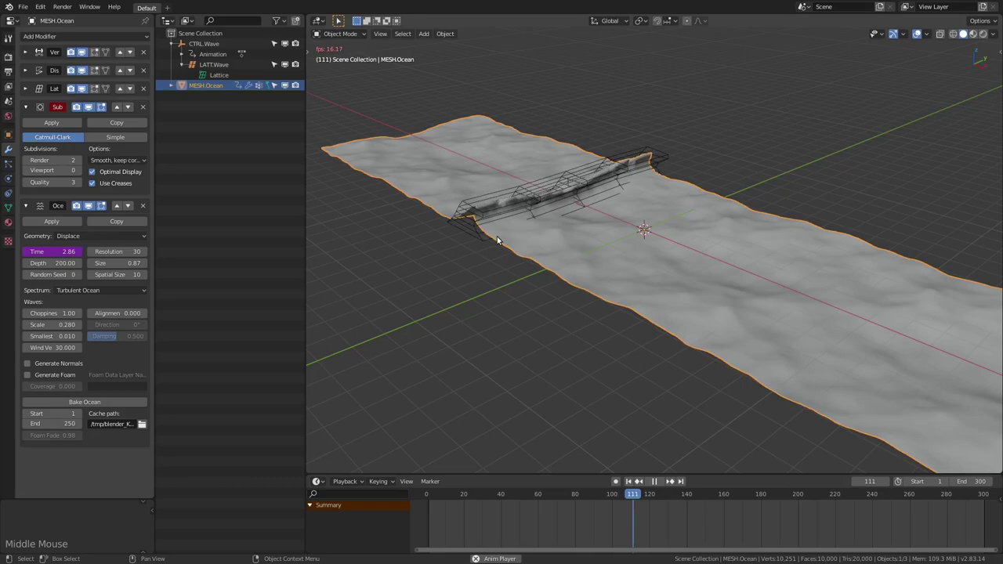
Step: Play the wave animation, toggling viewport overlays, and stop it around frame 193
{"action": "key", "text": "space"}
{"action": "middle_click", "coordinate": [610, 252]}
{"action": "key", "text": "shift+alt+z"}
{"action": "middle_click", "coordinate": [613, 241]}
{"action": "key", "text": "space"}
{"action": "middle_click", "coordinate": [657, 237]}
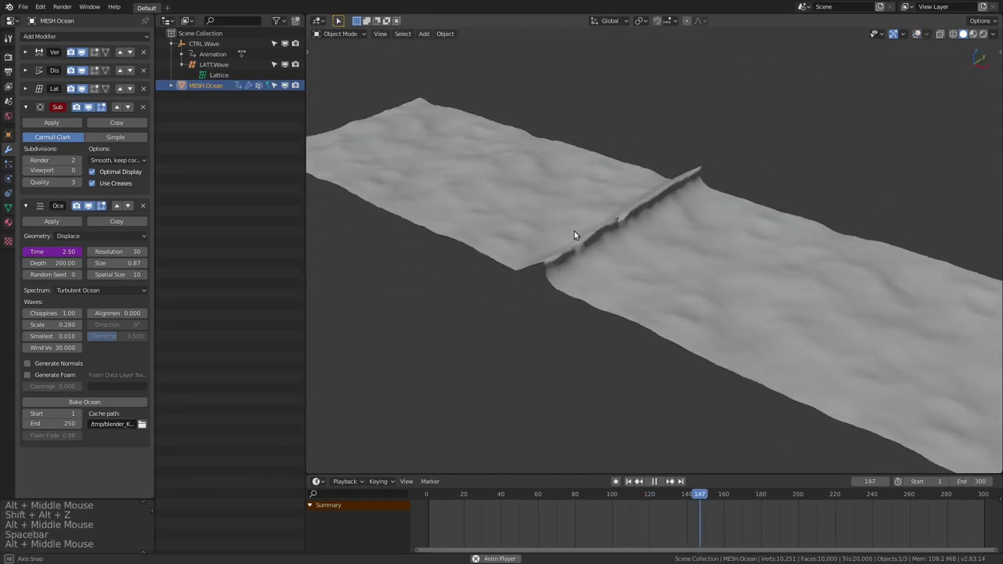
{"action": "middle_click", "coordinate": [610, 244]}
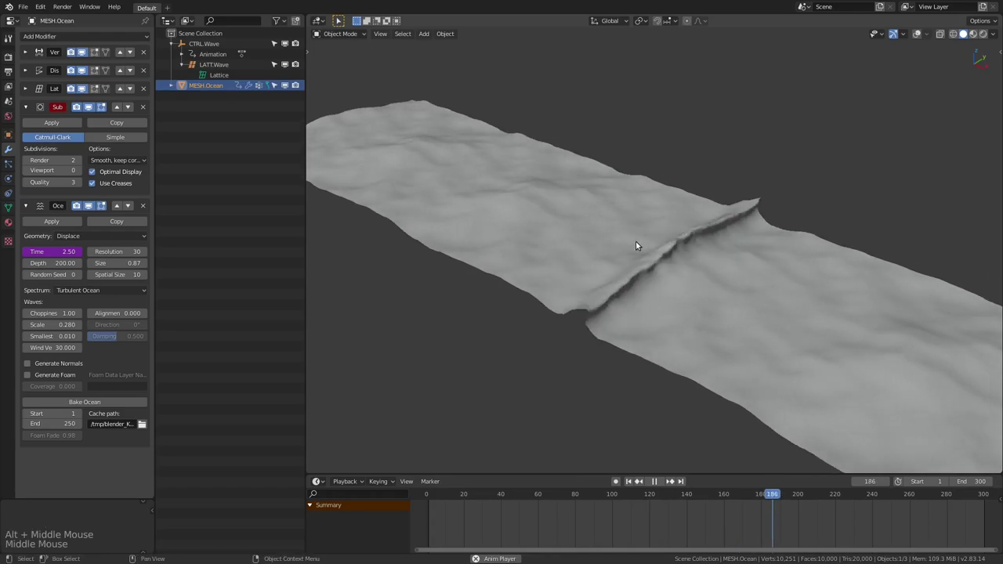
{"action": "key", "text": "space"}
{"action": "middle_click", "coordinate": [612, 245]}
{"action": "key", "text": "shift+alt+z"}
{"action": "middle_click", "coordinate": [707, 261]}
{"action": "scroll", "scroll_direction": "up", "scroll_amount": 3}
{"action": "middle_click", "coordinate": [575, 236]}
{"action": "middle_click", "coordinate": [581, 239]}
{"action": "middle_click", "coordinate": [623, 237]}
Step: Orbit around MESH.Ocean to inspect the lattice-shaped wave crossing the surface
{"action": "scroll", "scroll_direction": "down", "scroll_amount": 3}
{"action": "middle_click", "coordinate": [632, 249]}
{"action": "middle_click", "coordinate": [649, 209]}
{"action": "middle_click", "coordinate": [656, 232]}
{"action": "middle_click", "coordinate": [658, 245]}
{"action": "middle_click", "coordinate": [727, 202]}
{"action": "middle_click", "coordinate": [711, 221]}
{"action": "middle_click", "coordinate": [692, 219]}
{"action": "middle_click", "coordinate": [686, 218]}
{"action": "middle_click", "coordinate": [638, 186]}
{"action": "middle_click", "coordinate": [671, 224]}
{"action": "scroll", "scroll_direction": "down", "scroll_amount": 3}
{"action": "middle_click", "coordinate": [637, 201]}
{"action": "middle_click", "coordinate": [608, 198]}
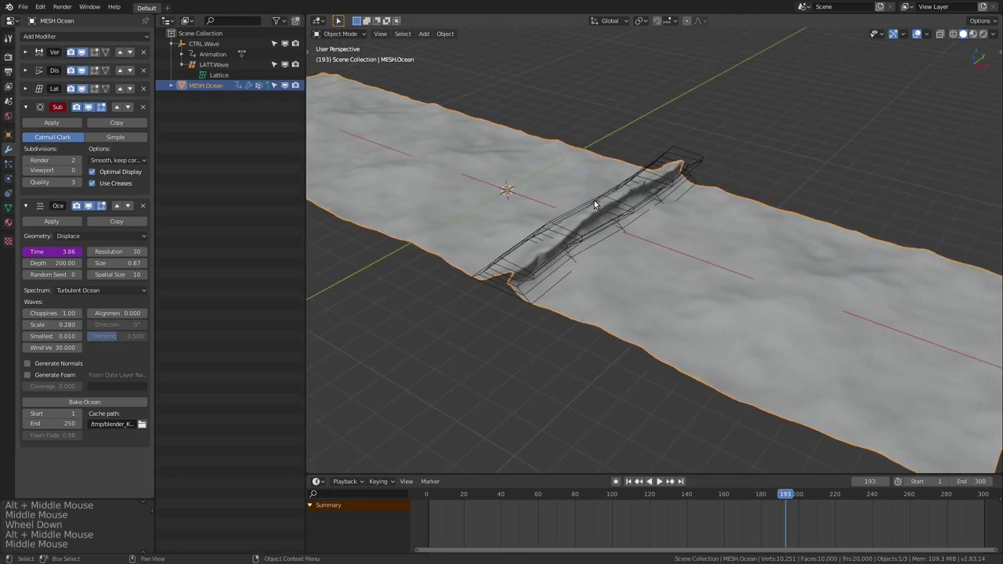
{"action": "middle_click", "coordinate": [604, 215]}
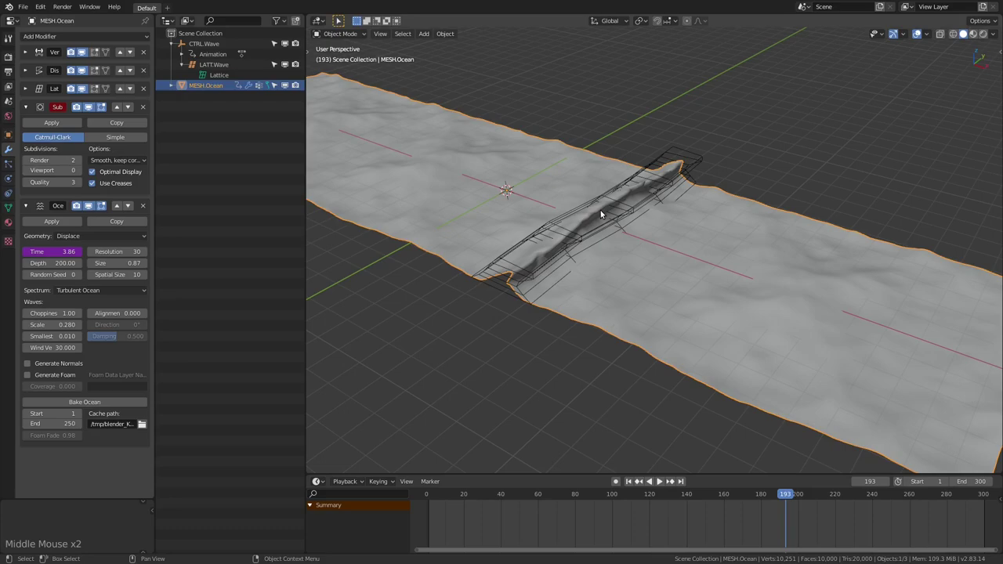